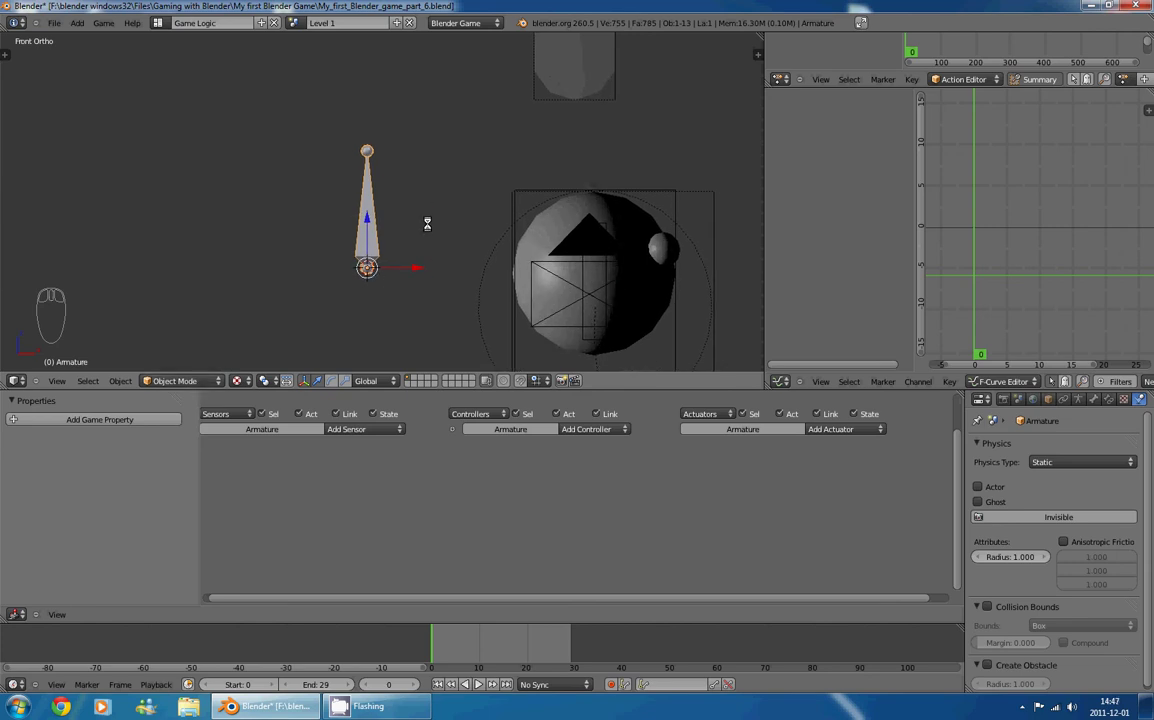
- Enter Edit Mode on the armature, select the bone tip and extrude new bones upward at an angle
{"action": "key", "text": "Tab"}
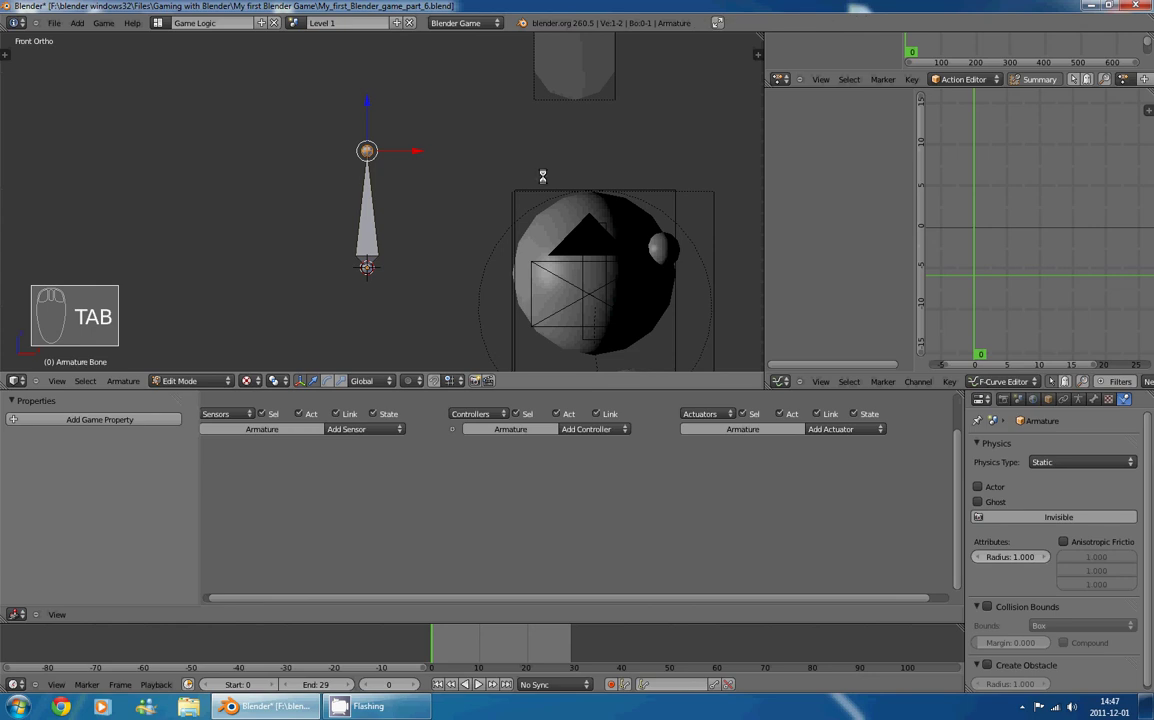
{"action": "key", "text": "n"}
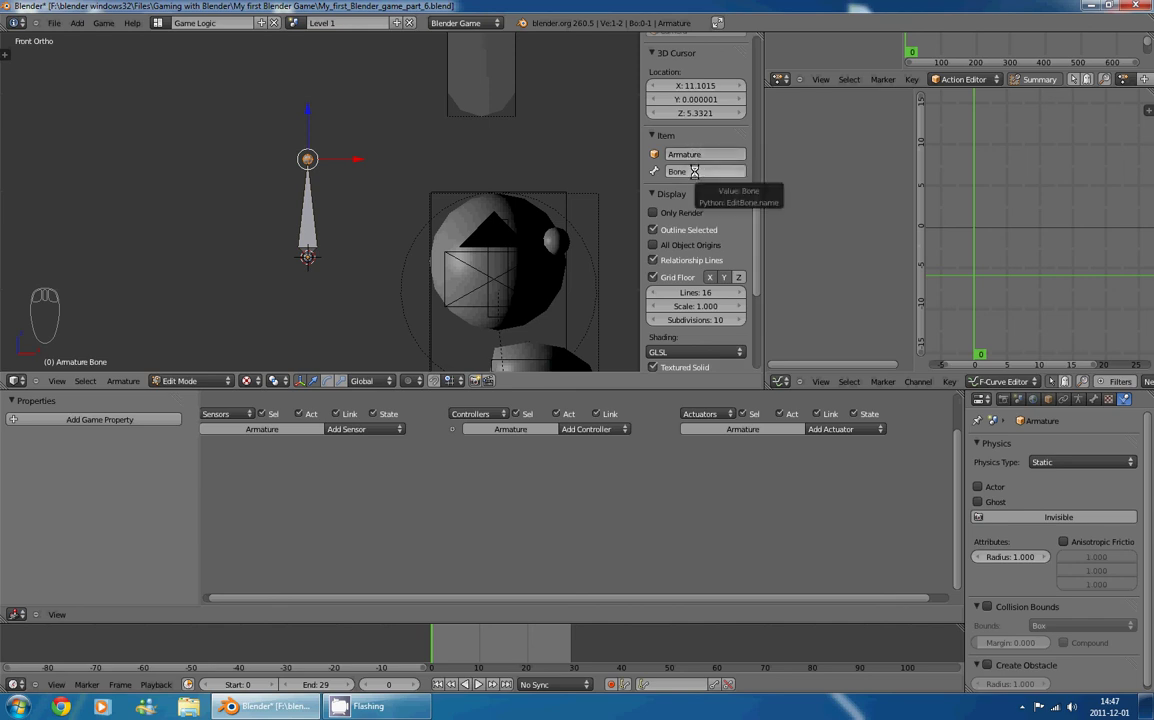
{"action": "left_click_drag", "start_coordinate": [317, 194], "coordinate": [338, 215]}
{"action": "key", "text": "e"}
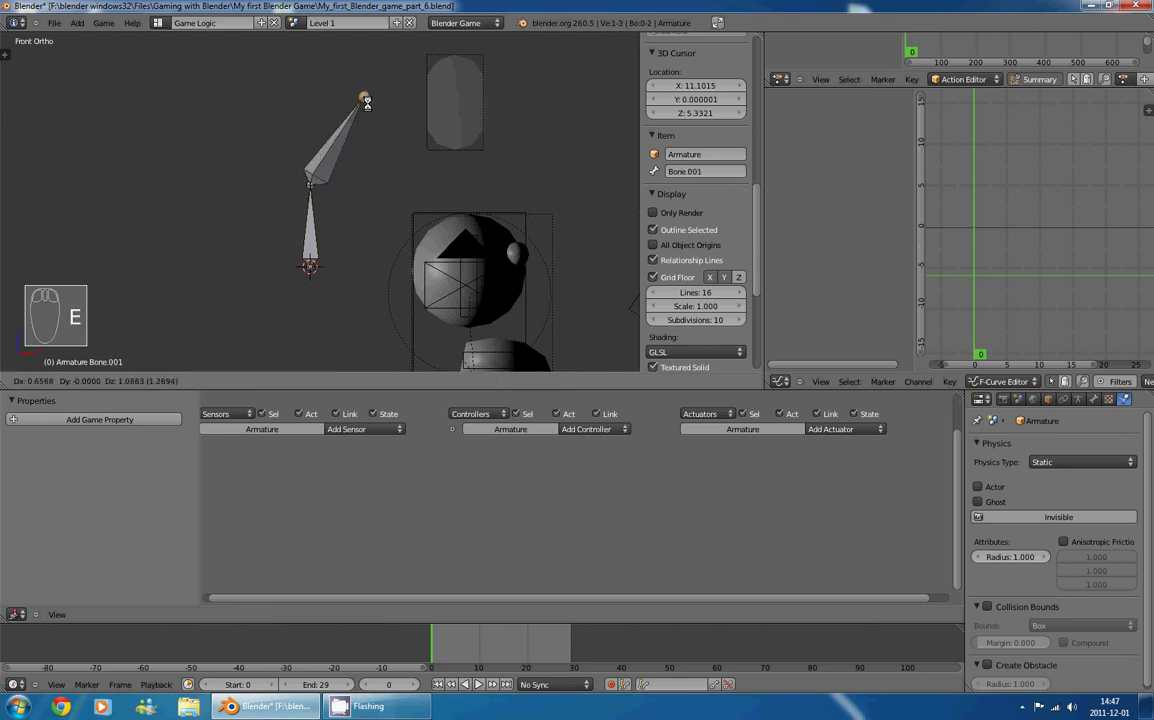
{"action": "left_click_drag", "start_coordinate": [368, 140], "coordinate": [716, 174]}
{"action": "key", "text": "e"}
{"action": "left_click_drag", "start_coordinate": [328, 97], "coordinate": [677, 168]}
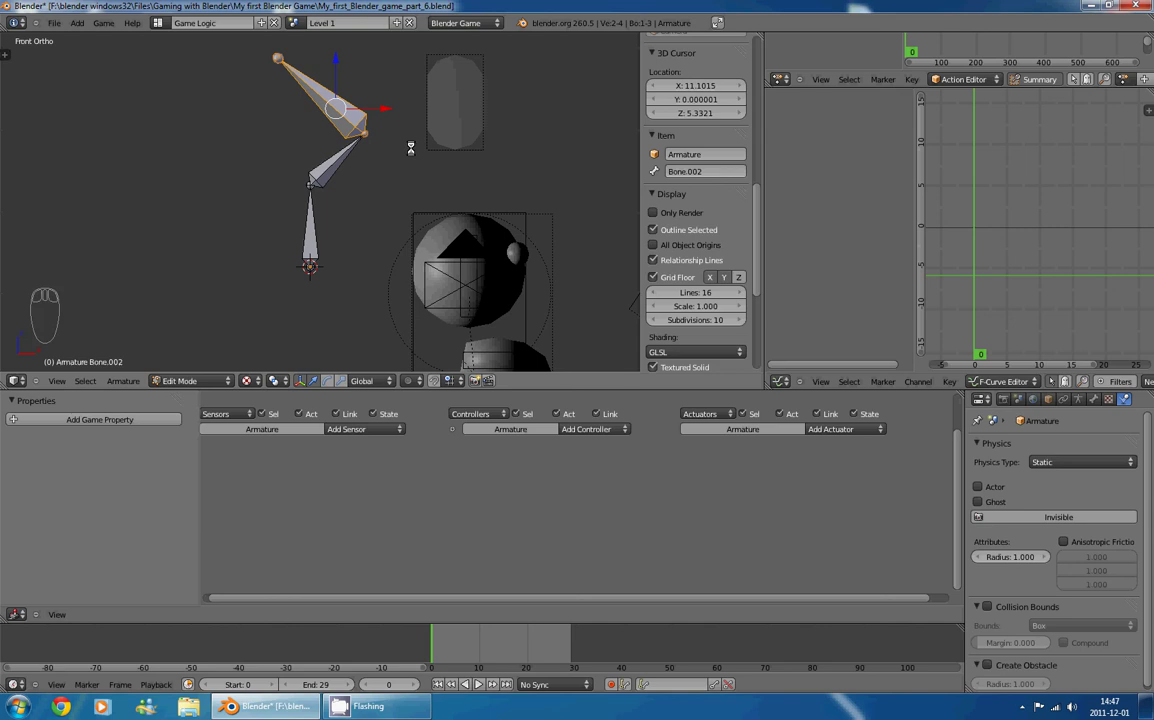
- Delete the surplus extruded bone segments, keeping one angled bone
{"action": "left_click_drag", "start_coordinate": [336, 168], "coordinate": [361, 217]}
{"action": "middle_click", "coordinate": [353, 222]}
{"action": "left_click_drag", "start_coordinate": [309, 246], "coordinate": [320, 182]}
{"action": "left_click_drag", "start_coordinate": [320, 182], "coordinate": [335, 116]}
{"action": "key", "text": "Delete"}
{"action": "left_click_drag", "start_coordinate": [345, 158], "coordinate": [324, 249]}
{"action": "key", "text": "Delete"}
- Reselect the remaining bone tip and switch to front view to check the angle
{"action": "left_click_drag", "start_coordinate": [323, 249], "coordinate": [320, 196]}
{"action": "left_click_drag", "start_coordinate": [399, 222], "coordinate": [264, 169]}
{"action": "right_click", "coordinate": [320, 196]}
{"action": "left_click_drag", "start_coordinate": [253, 153], "coordinate": [279, 171]}
{"action": "key", "text": "KP_1"}
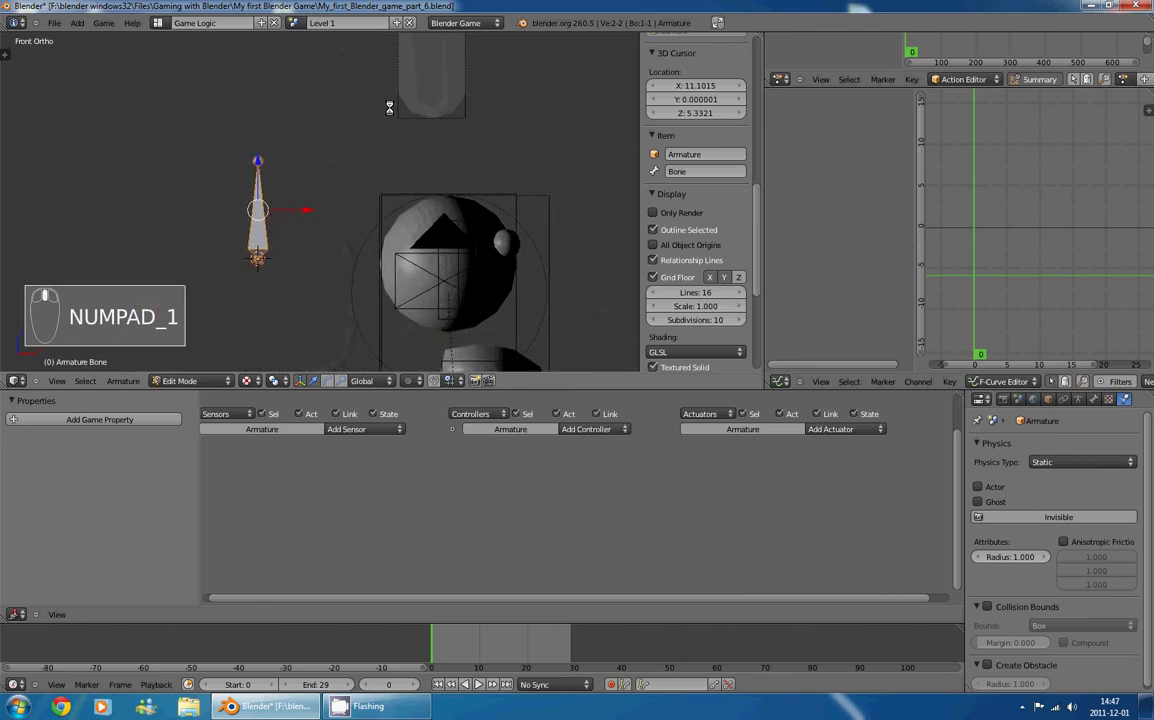
- Reposition the tip and extrude Bone.001 so it extends at an angle from the first bone
{"action": "left_click_drag", "start_coordinate": [346, 190], "coordinate": [369, 151]}
{"action": "left_click_drag", "start_coordinate": [368, 157], "coordinate": [339, 177]}
{"action": "left_click_drag", "start_coordinate": [337, 184], "coordinate": [350, 204]}
{"action": "left_click_drag", "start_coordinate": [357, 229], "coordinate": [376, 159]}
{"action": "key", "text": "e"}
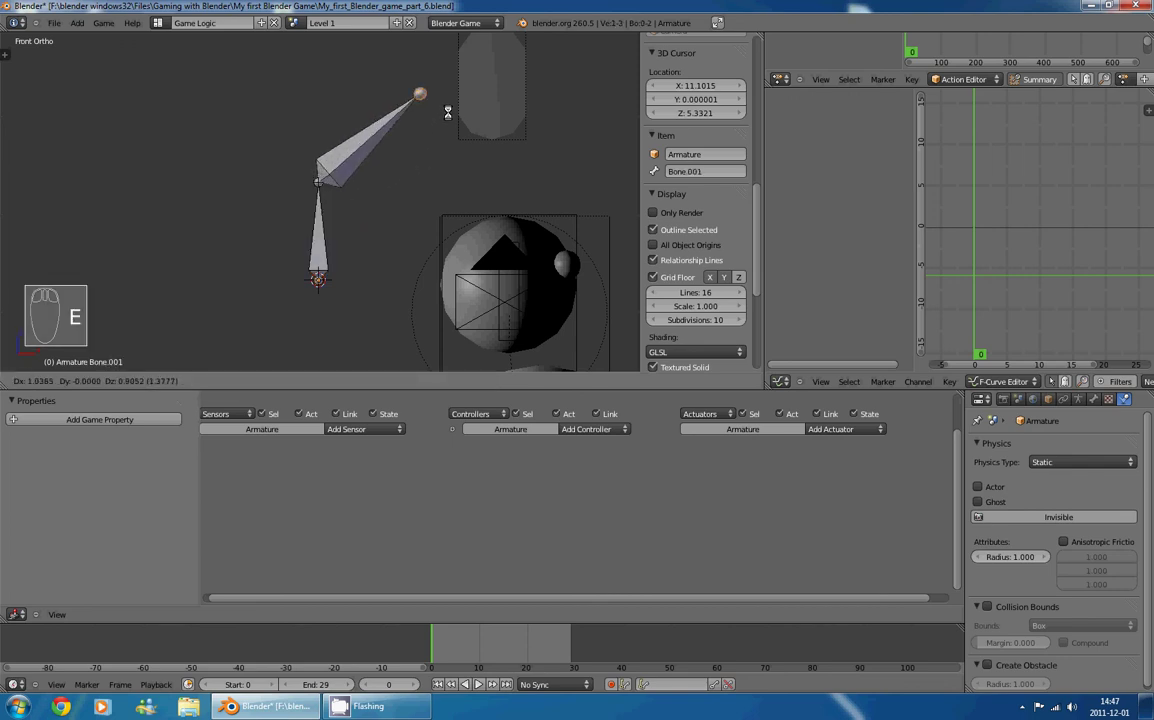
- Select and delete the angled bone segment from the armature
{"action": "left_click_drag", "start_coordinate": [361, 228], "coordinate": [286, 162]}
{"action": "left_click_drag", "start_coordinate": [283, 180], "coordinate": [324, 221]}
{"action": "key", "text": "Delete"}
{"action": "left_click_drag", "start_coordinate": [312, 234], "coordinate": [493, 144]}
{"action": "key", "text": "w"}
- Duplicate a bone, try parenting it with Ctrl+P, then clear its parent with Alt+P
{"action": "key", "text": "shift+d"}
{"action": "left_click_drag", "start_coordinate": [265, 265], "coordinate": [313, 258]}
{"action": "left_click_drag", "start_coordinate": [317, 253], "coordinate": [314, 256]}
{"action": "key", "text": "ctrl+p"}
{"action": "left_click_drag", "start_coordinate": [311, 122], "coordinate": [311, 129]}
{"action": "key", "text": "alt+p"}
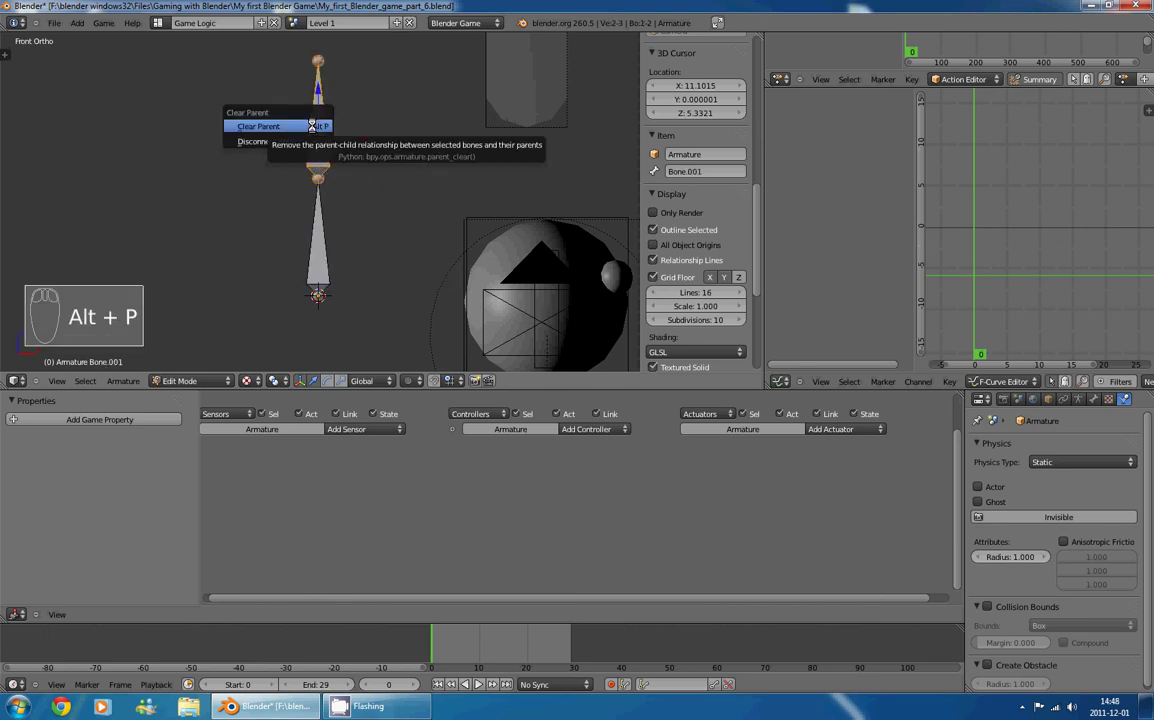
- Move the detached bone away and attempt to re-parent it to the main bone
{"action": "key", "text": "g"}
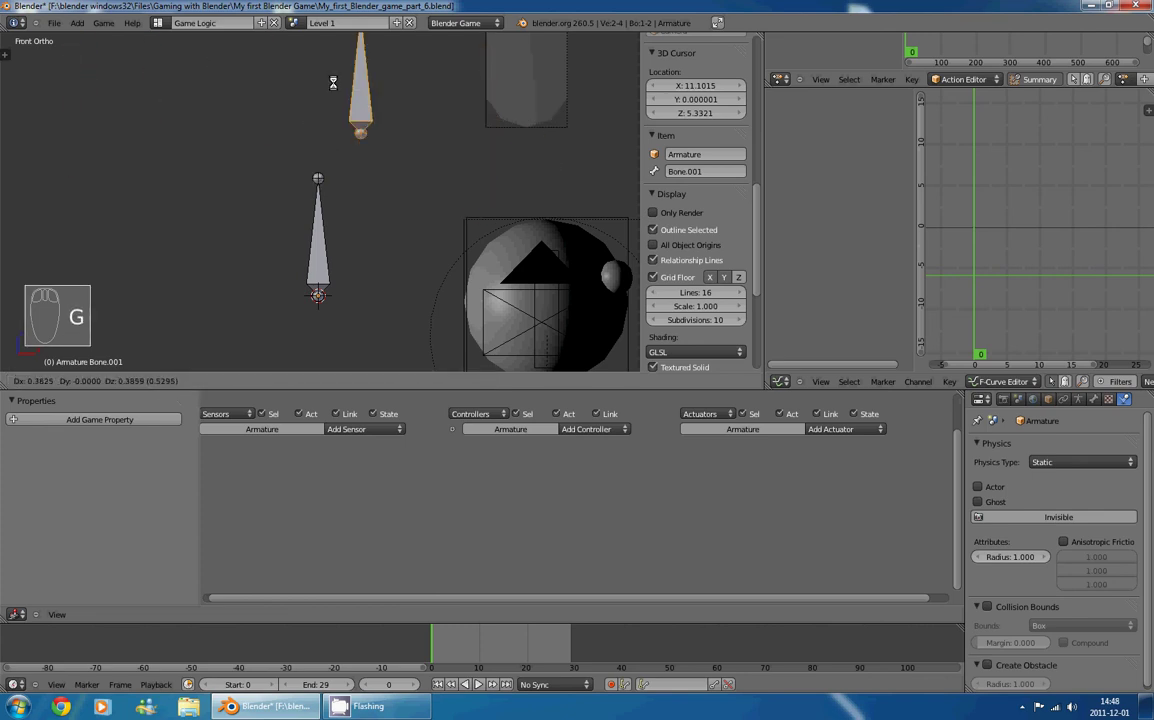
{"action": "left_click", "coordinate": [274, 174]}
{"action": "right_click", "coordinate": [352, 153]}
{"action": "key", "text": "g"}
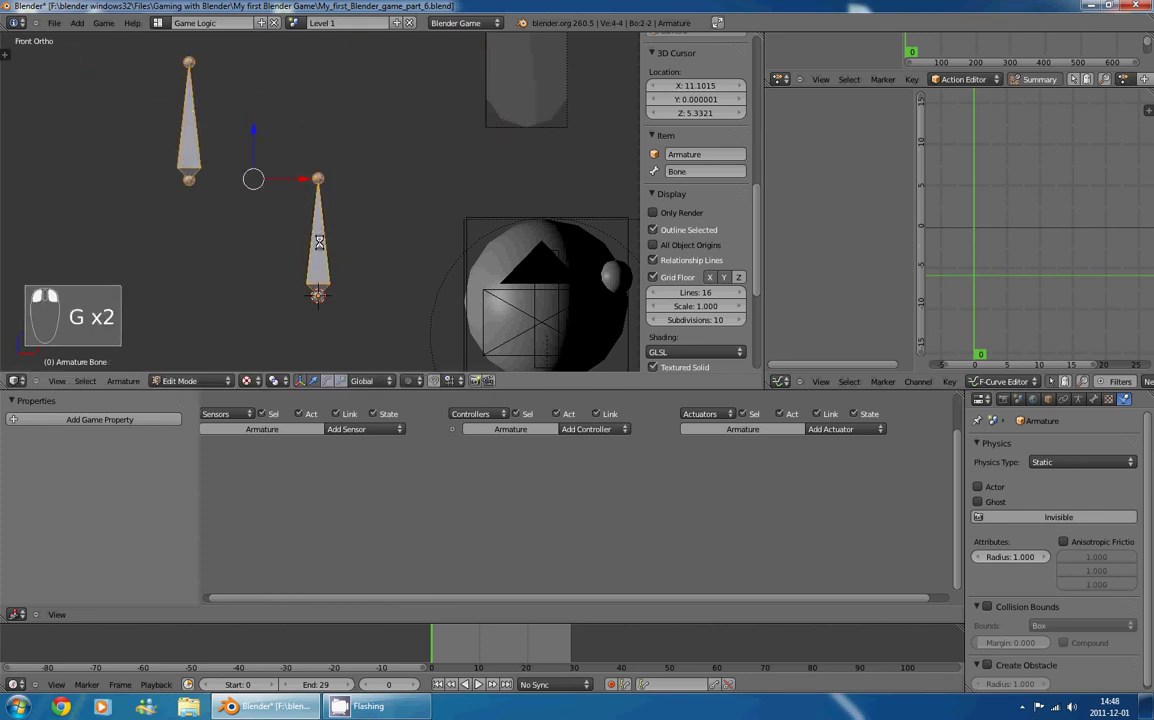
{"action": "key", "text": "ctrl+p"}
{"action": "left_click_drag", "start_coordinate": [321, 241], "coordinate": [314, 259]}
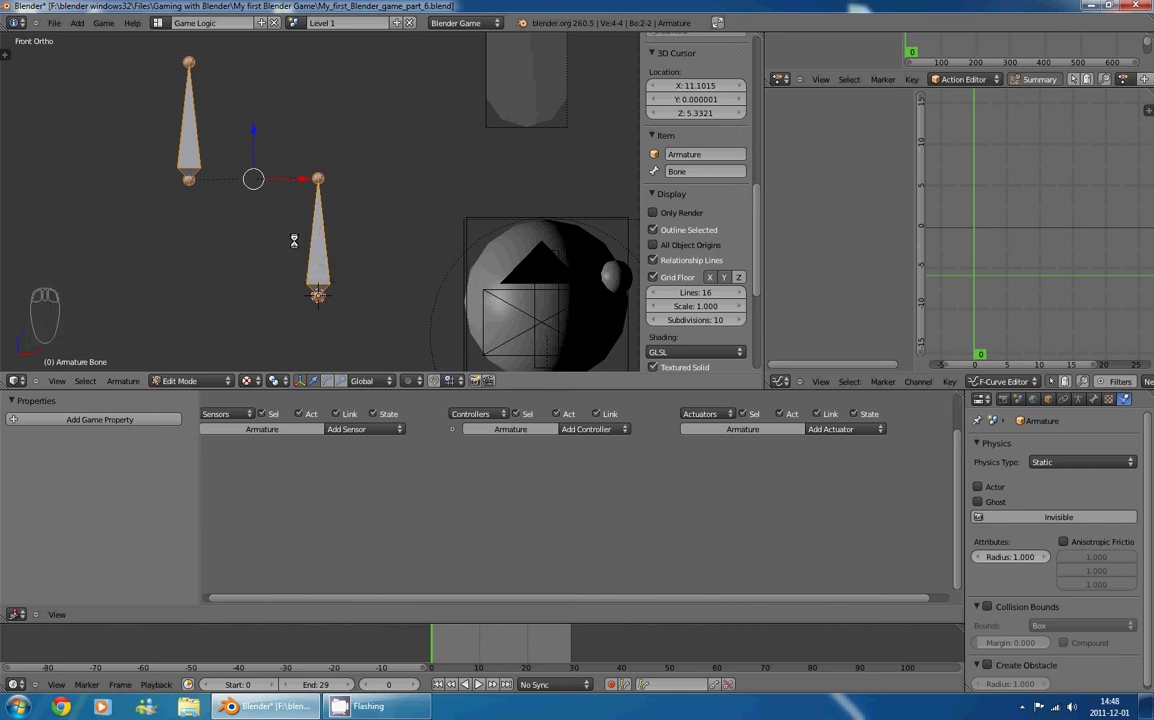
{"action": "left_click_drag", "start_coordinate": [323, 252], "coordinate": [364, 201]}
- Drag and rotate the remaining bone back into an upright position
{"action": "key", "text": "g"}
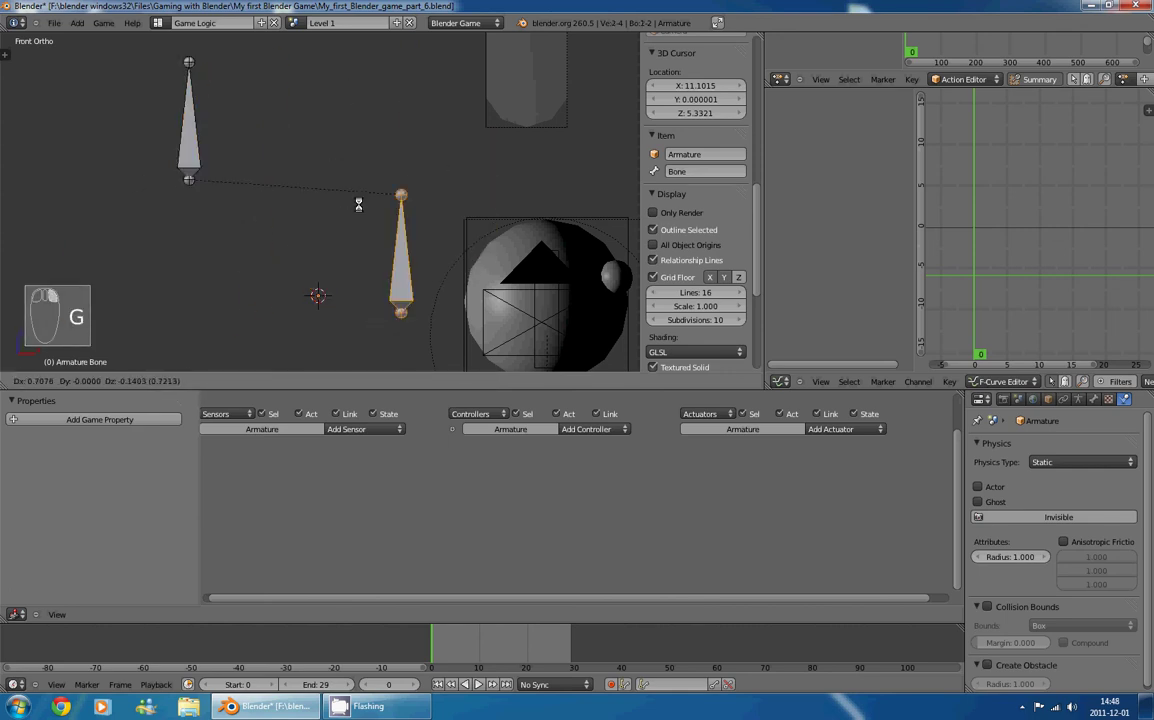
{"action": "left_click_drag", "start_coordinate": [362, 204], "coordinate": [209, 332]}
{"action": "key", "text": "g"}
{"action": "left_click_drag", "start_coordinate": [199, 386], "coordinate": [210, 136]}
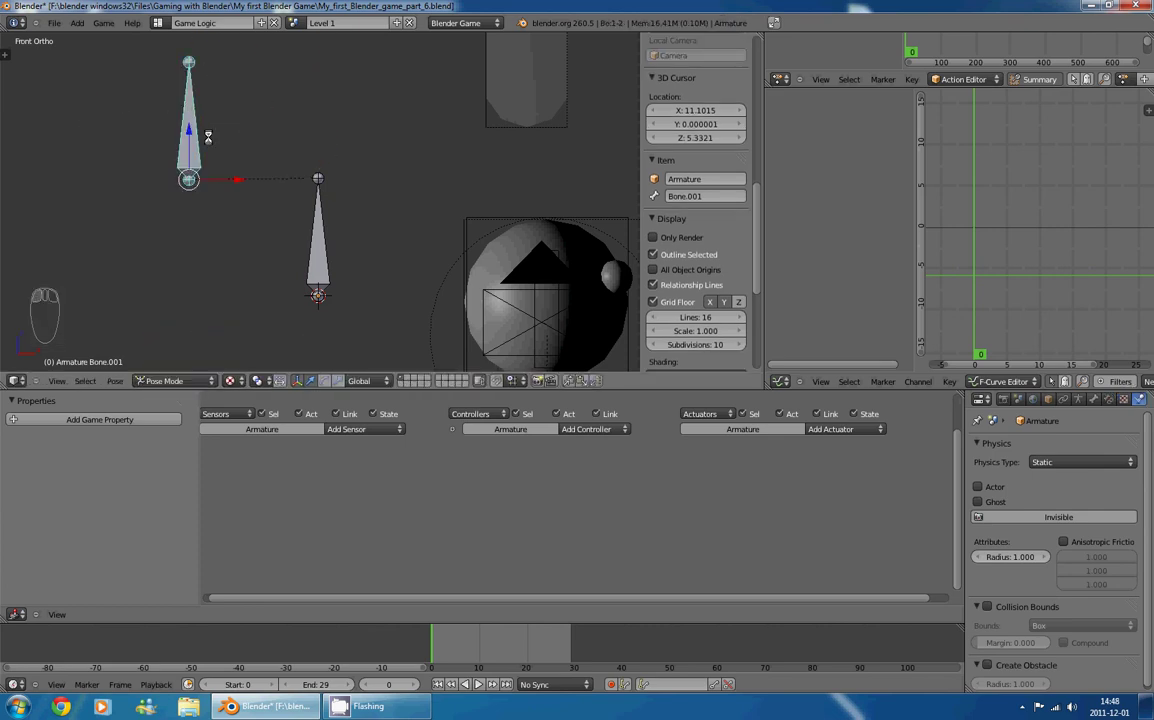
{"action": "left_click_drag", "start_coordinate": [341, 227], "coordinate": [171, 177]}
{"action": "key", "text": "r"}
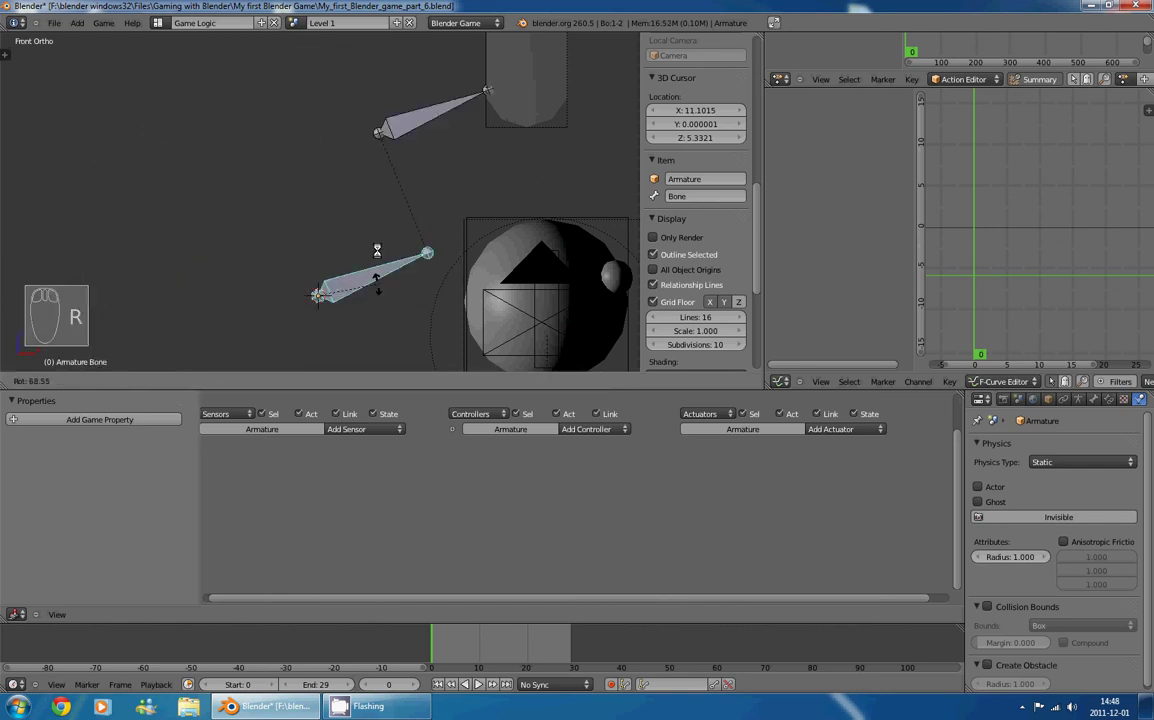
{"action": "left_click_drag", "start_coordinate": [262, 159], "coordinate": [321, 205]}
- Delete the extra Bone.001, leaving only the single vertical Bone
{"action": "key", "text": "Tab"}
{"action": "left_click_drag", "start_coordinate": [196, 134], "coordinate": [322, 246]}
{"action": "key", "text": "Delete"}
{"action": "left_click_drag", "start_coordinate": [317, 213], "coordinate": [309, 208]}
{"action": "left_click_drag", "start_coordinate": [219, 171], "coordinate": [241, 162]}
- Switch to wireframe shading and zoom in on the character's foot, nudging the bone
{"action": "left_click_drag", "start_coordinate": [255, 173], "coordinate": [485, 253]}
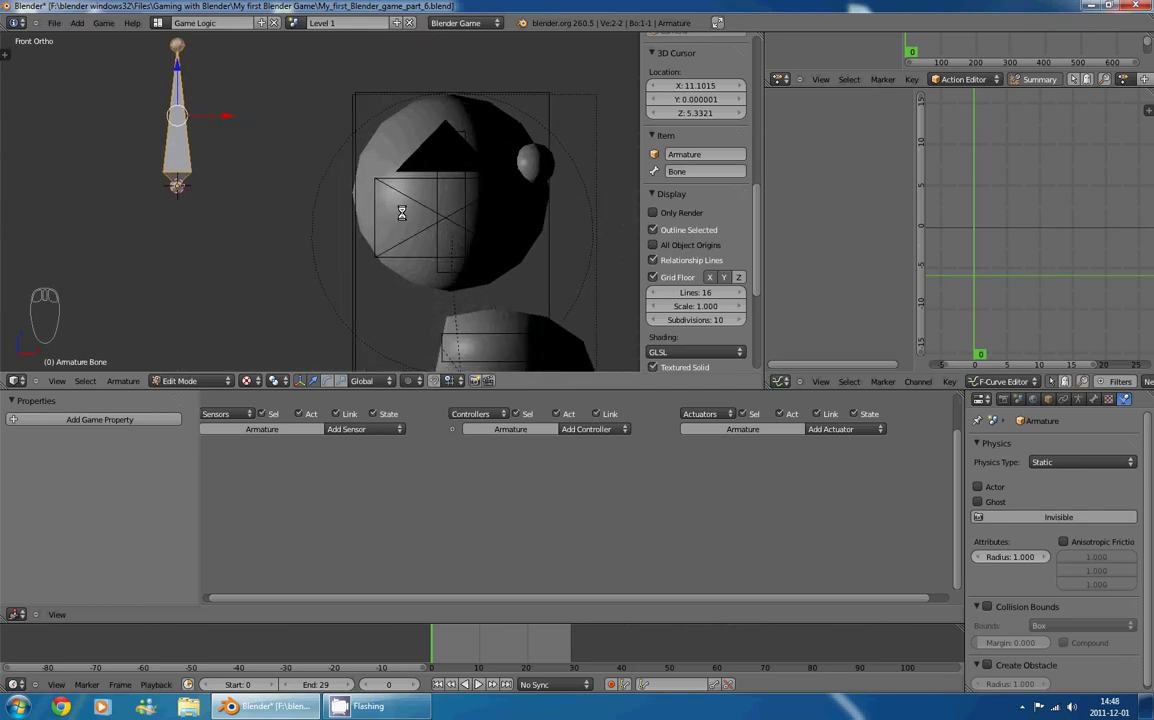
{"action": "key", "text": "z"}
{"action": "middle_click", "coordinate": [373, 147]}
{"action": "key", "text": "g"}
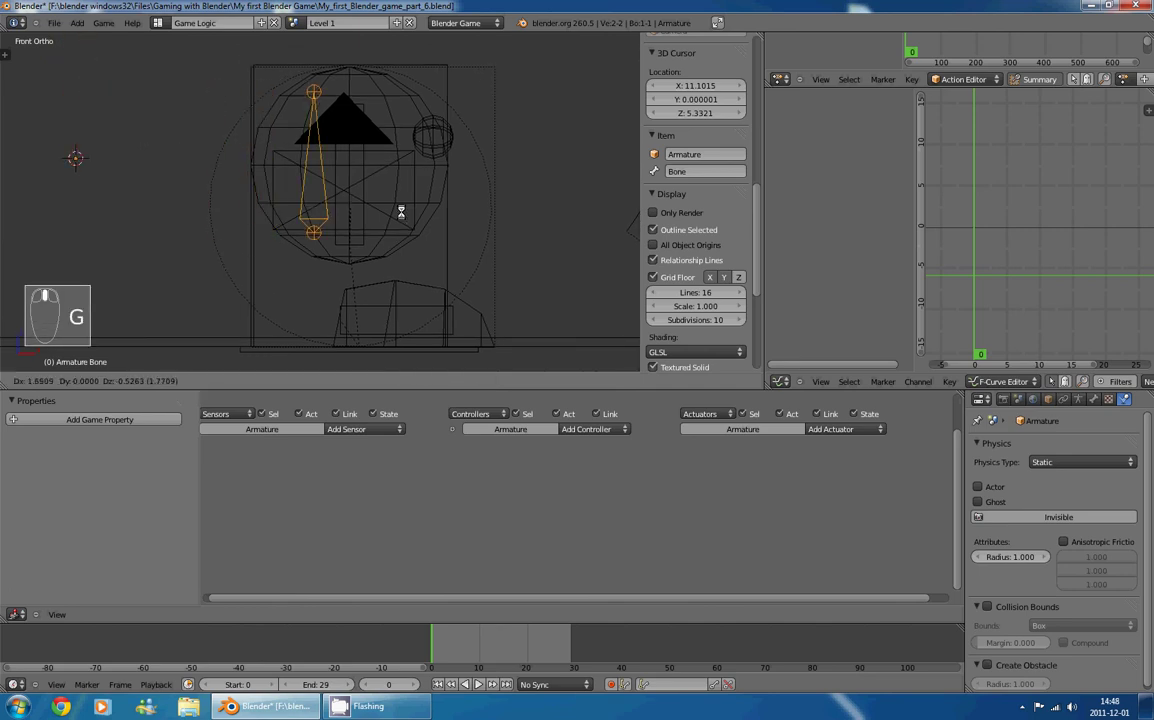
{"action": "middle_click", "coordinate": [419, 217]}
{"action": "left_click_drag", "start_coordinate": [419, 217], "coordinate": [380, 156]}
{"action": "key", "text": "g"}
- Duplicate a bone and rotate, move and scale it to run horizontally through the foot
{"action": "key", "text": "shift+d"}
{"action": "middle_click", "coordinate": [380, 156]}
{"action": "left_click_drag", "start_coordinate": [420, 223], "coordinate": [484, 320]}
{"action": "key", "text": "r"}
{"action": "left_click_drag", "start_coordinate": [462, 274], "coordinate": [507, 340]}
{"action": "key", "text": "r"}
{"action": "left_click_drag", "start_coordinate": [507, 340], "coordinate": [574, 281]}
{"action": "key", "text": "g"}
{"action": "middle_click", "coordinate": [568, 304]}
{"action": "left_click_drag", "start_coordinate": [574, 281], "coordinate": [517, 280]}
{"action": "key", "text": "s"}
{"action": "left_click_drag", "start_coordinate": [508, 277], "coordinate": [465, 275]}
- Check the bone from side and front views and duplicate it across the body as Bone.002
{"action": "key", "text": "KP_3"}
{"action": "key", "text": "KP_1"}
{"action": "key", "text": "KP_3"}
{"action": "key", "text": "KP_Decimal"}
{"action": "left_click_drag", "start_coordinate": [364, 204], "coordinate": [466, 198]}
{"action": "key", "text": "shift+d"}
{"action": "left_click_drag", "start_coordinate": [466, 198], "coordinate": [262, 215]}
{"action": "left_click_drag", "start_coordinate": [463, 202], "coordinate": [313, 217]}
{"action": "left_click_drag", "start_coordinate": [354, 217], "coordinate": [317, 288]}
{"action": "key", "text": "KP_1"}
- Duplicate another bone and rotate it into a small upright Bone.003 above the foot
{"action": "left_click_drag", "start_coordinate": [424, 298], "coordinate": [567, 294]}
{"action": "key", "text": "shift+d"}
{"action": "left_click_drag", "start_coordinate": [430, 318], "coordinate": [409, 168]}
{"action": "key", "text": "r"}
{"action": "left_click_drag", "start_coordinate": [409, 168], "coordinate": [463, 167]}
{"action": "middle_click", "coordinate": [426, 230]}
{"action": "key", "text": "g"}
{"action": "middle_click", "coordinate": [463, 167]}
{"action": "left_click_drag", "start_coordinate": [452, 85], "coordinate": [462, 191]}
{"action": "left_click_drag", "start_coordinate": [457, 77], "coordinate": [466, 173]}
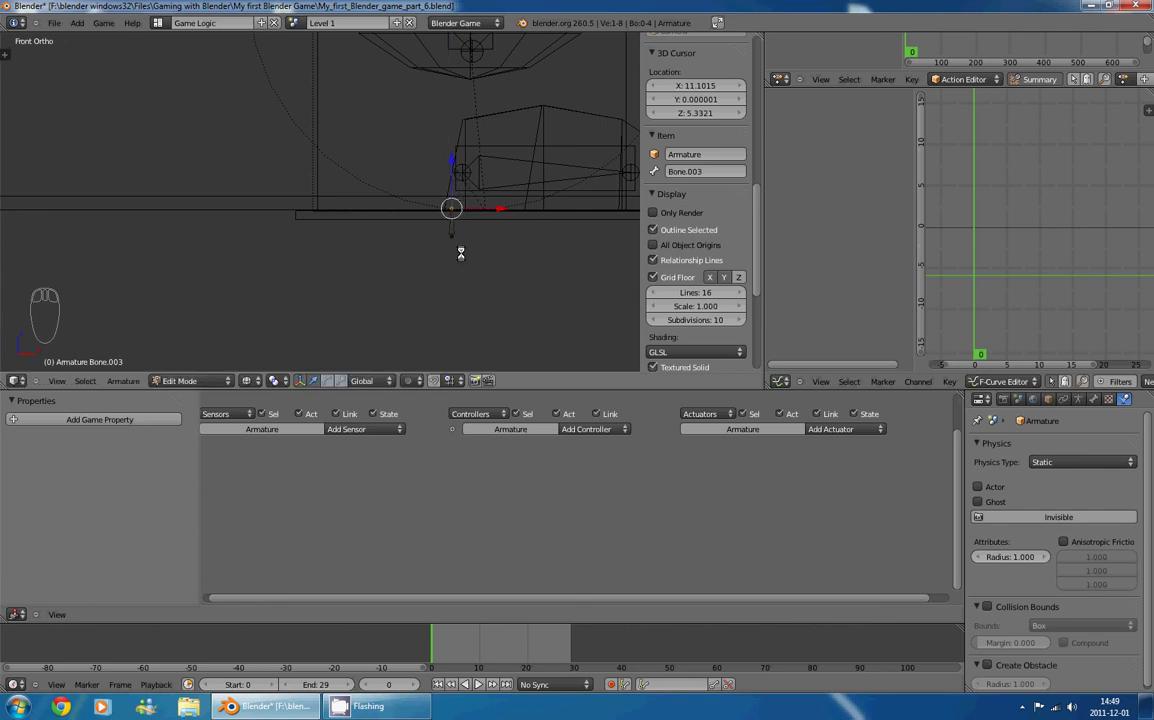
- Fine-tune the foot bones' tips and positions, undoing the last stray move
{"action": "left_click_drag", "start_coordinate": [464, 244], "coordinate": [477, 245]}
{"action": "left_click_drag", "start_coordinate": [451, 210], "coordinate": [452, 284]}
{"action": "left_click_drag", "start_coordinate": [474, 258], "coordinate": [415, 228]}
{"action": "left_click_drag", "start_coordinate": [411, 223], "coordinate": [456, 213]}
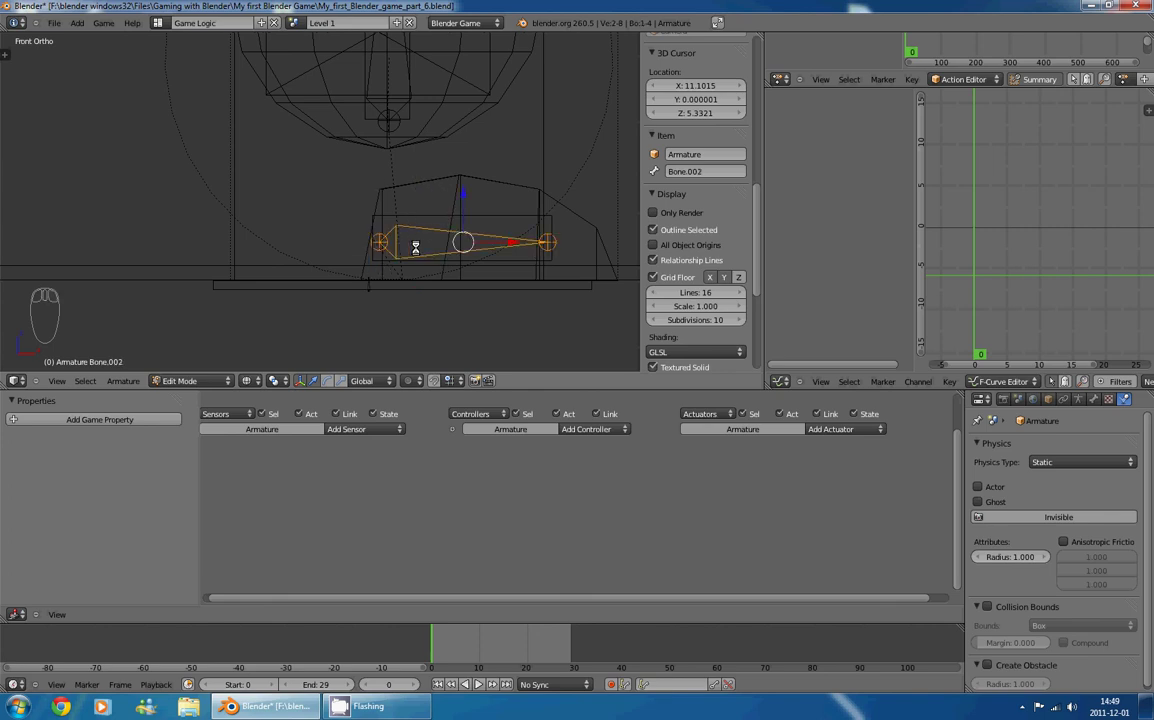
{"action": "left_click_drag", "start_coordinate": [468, 213], "coordinate": [470, 113]}
{"action": "left_click_drag", "start_coordinate": [465, 162], "coordinate": [434, 333]}
{"action": "right_click", "coordinate": [445, 205]}
{"action": "left_click_drag", "start_coordinate": [439, 333], "coordinate": [475, 279]}
{"action": "left_click_drag", "start_coordinate": [420, 284], "coordinate": [487, 291]}
{"action": "left_click_drag", "start_coordinate": [474, 255], "coordinate": [522, 206]}
{"action": "left_click_drag", "start_coordinate": [475, 239], "coordinate": [529, 120]}
{"action": "key", "text": "ctrl+z"}
- Set the armature's Display type to B-Bone in the Object Data properties
{"action": "left_click_drag", "start_coordinate": [511, 255], "coordinate": [438, 196]}
{"action": "left_click_drag", "start_coordinate": [439, 206], "coordinate": [1045, 400]}
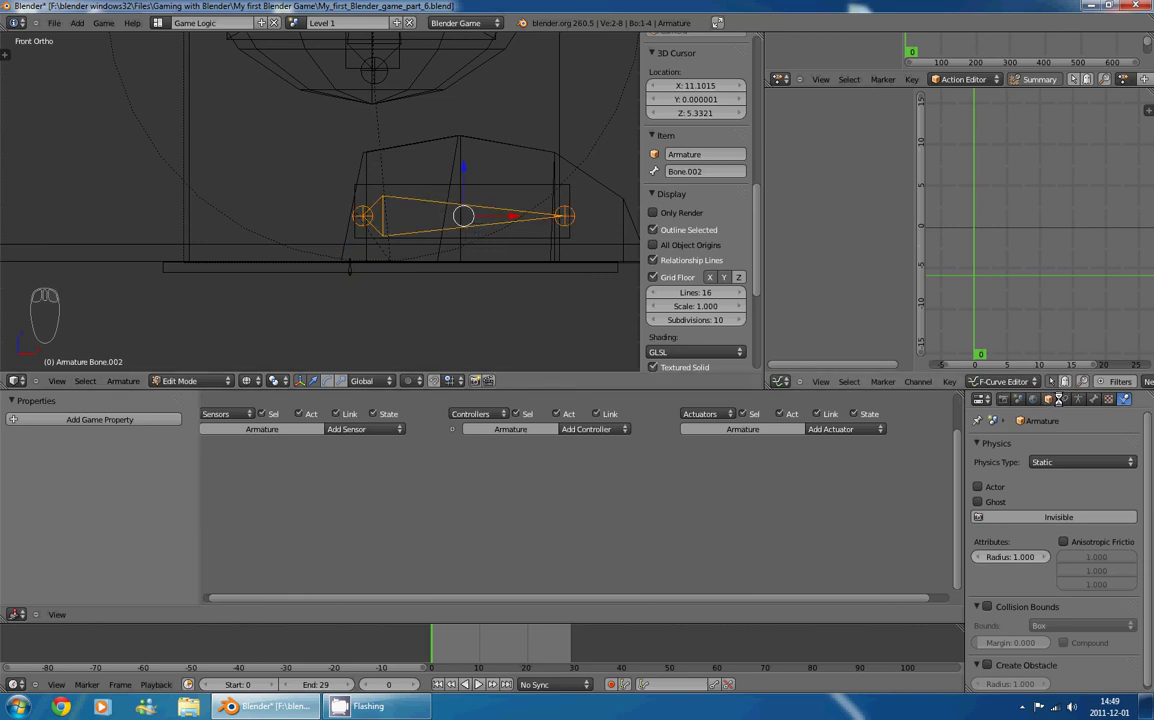
{"action": "left_click_drag", "start_coordinate": [1077, 398], "coordinate": [1043, 458]}
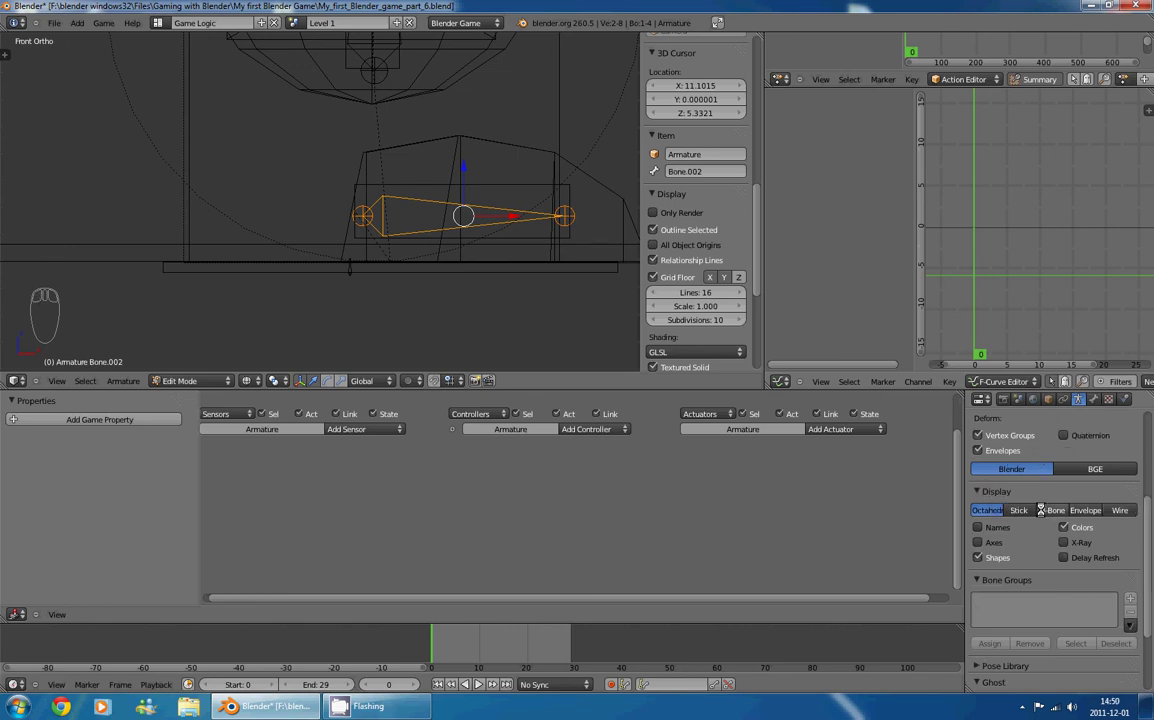
{"action": "left_click_drag", "start_coordinate": [1020, 507], "coordinate": [431, 201]}
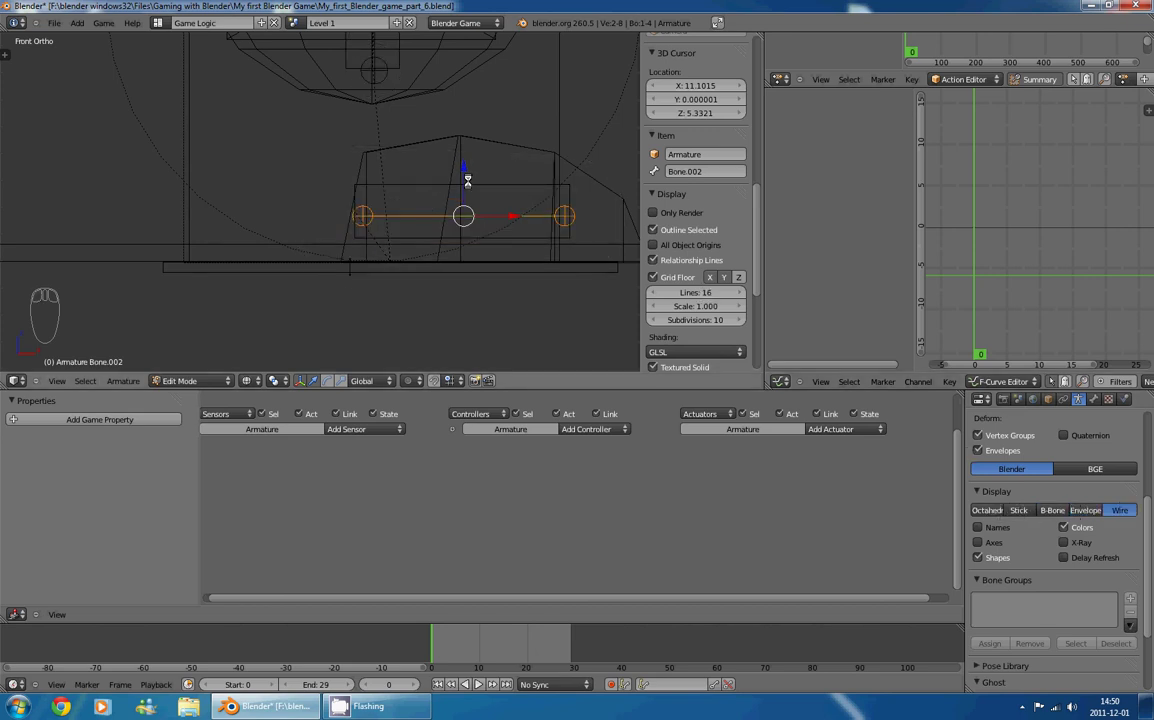
{"action": "left_click_drag", "start_coordinate": [471, 156], "coordinate": [1029, 506]}
{"action": "left_click_drag", "start_coordinate": [1027, 506], "coordinate": [427, 272]}
- Select the foot bone and shrink its B-Bone size with Ctrl+Alt+S into a thin bone
{"action": "middle_click", "coordinate": [334, 156]}
{"action": "left_click_drag", "start_coordinate": [427, 272], "coordinate": [408, 221]}
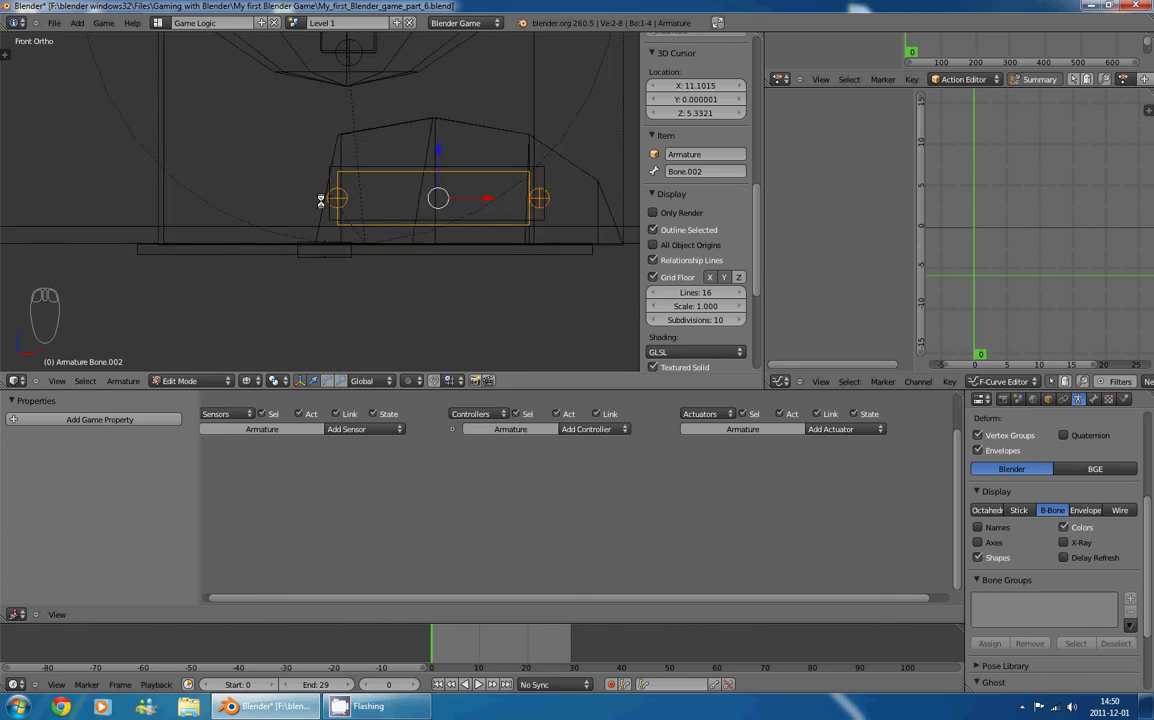
{"action": "left_click_drag", "start_coordinate": [352, 248], "coordinate": [317, 253]}
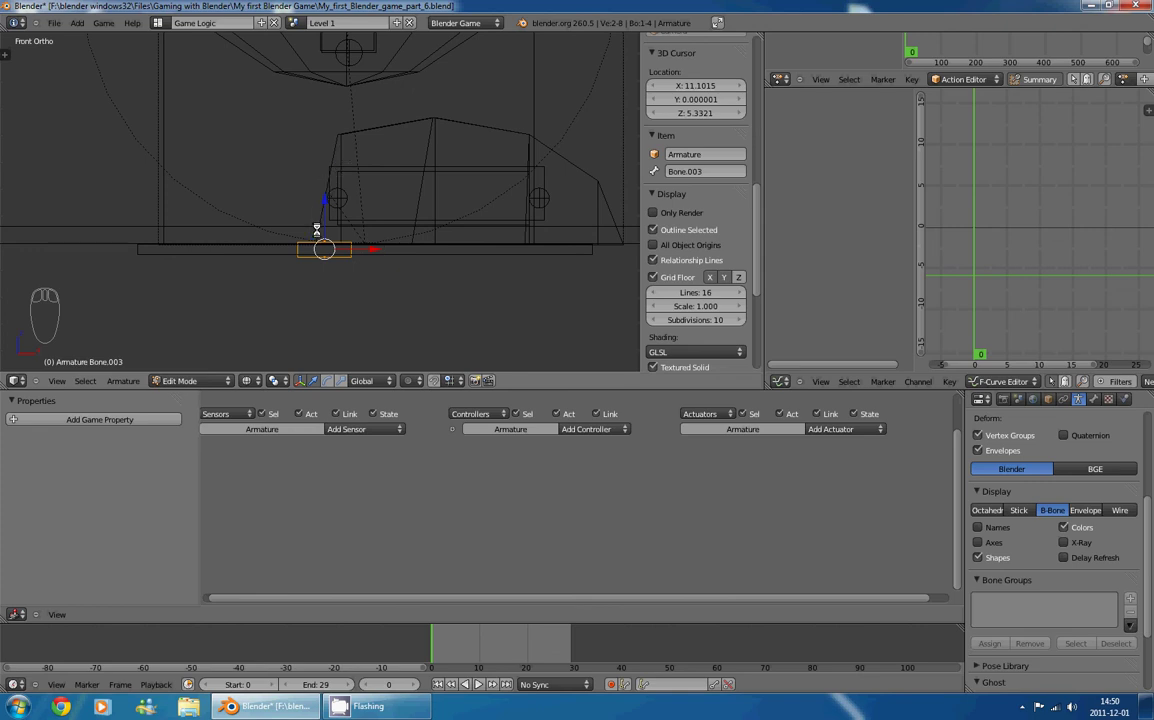
{"action": "left_click_drag", "start_coordinate": [396, 193], "coordinate": [414, 277]}
{"action": "left_click_drag", "start_coordinate": [422, 236], "coordinate": [333, 78]}
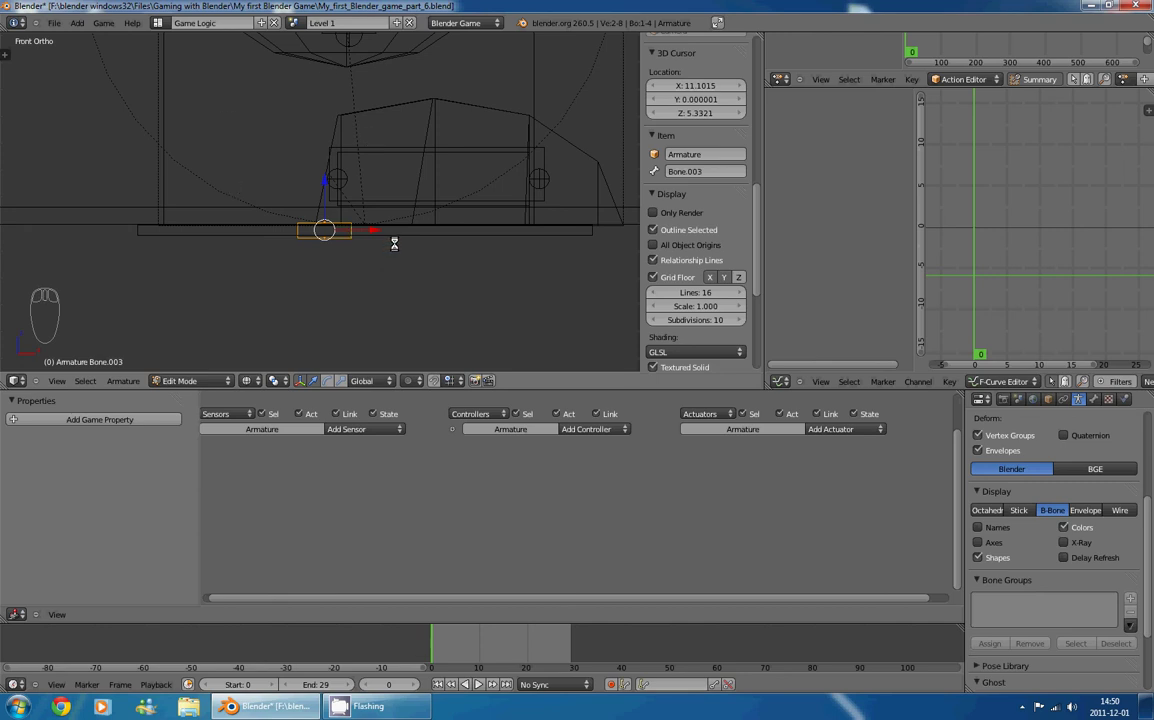
{"action": "key", "text": "ctrl+alt+s"}
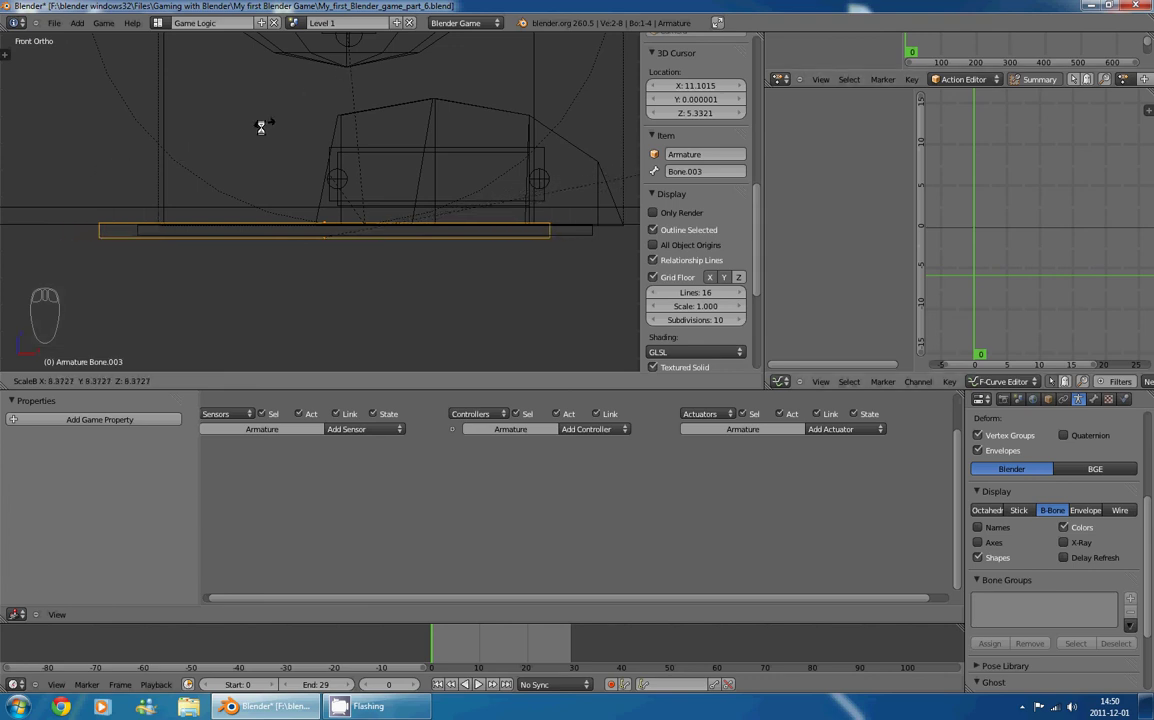
{"action": "left_click_drag", "start_coordinate": [273, 183], "coordinate": [392, 241]}
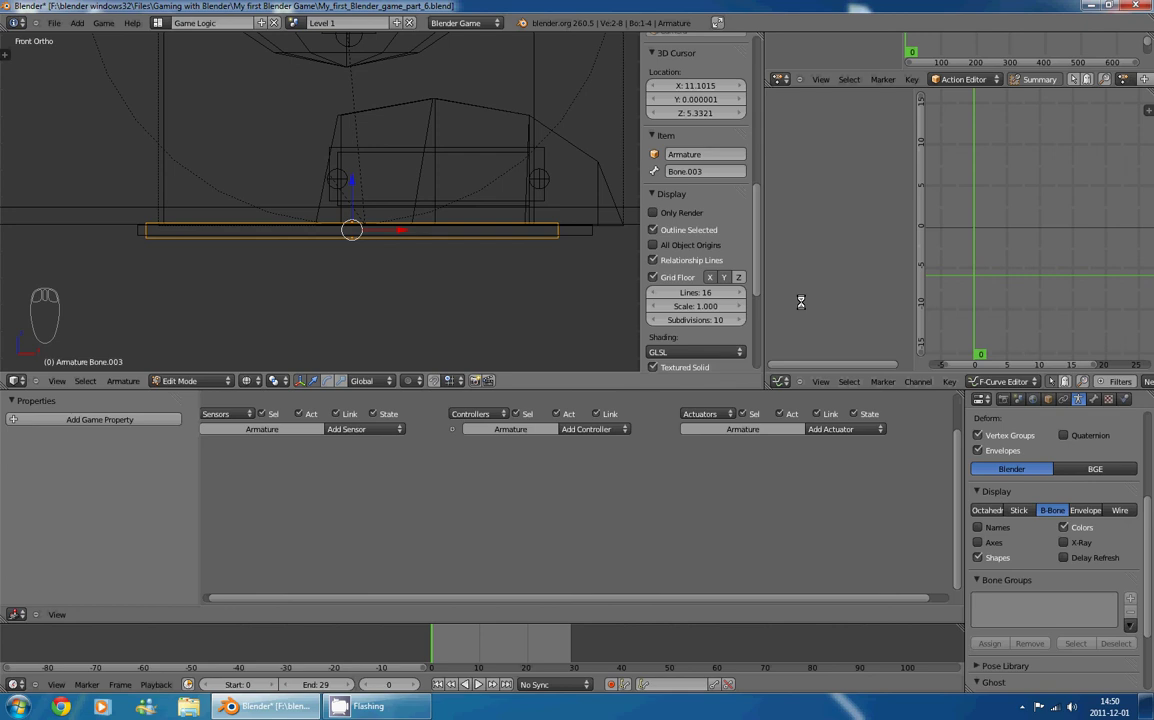
- Adjust the thin bone so it lies along the bottom of the foot geometry
{"action": "left_click_drag", "start_coordinate": [1022, 510], "coordinate": [1051, 507]}
{"action": "left_click_drag", "start_coordinate": [497, 180], "coordinate": [401, 146]}
{"action": "left_click_drag", "start_coordinate": [359, 195], "coordinate": [388, 53]}
{"action": "left_click_drag", "start_coordinate": [223, 208], "coordinate": [250, 197]}
- From the side view, select the armature and rename it Player_Armature in the Item panel
{"action": "key", "text": "KP_3"}
{"action": "left_click_drag", "start_coordinate": [244, 206], "coordinate": [389, 195]}
{"action": "left_click_drag", "start_coordinate": [348, 203], "coordinate": [383, 194]}
{"action": "middle_click", "coordinate": [390, 198]}
{"action": "left_click_drag", "start_coordinate": [375, 210], "coordinate": [416, 235]}
{"action": "left_click_drag", "start_coordinate": [406, 239], "coordinate": [352, 253]}
{"action": "left_click_drag", "start_coordinate": [352, 253], "coordinate": [348, 302]}
{"action": "right_click", "coordinate": [386, 265]}
{"action": "key", "text": "ctrl+p"}
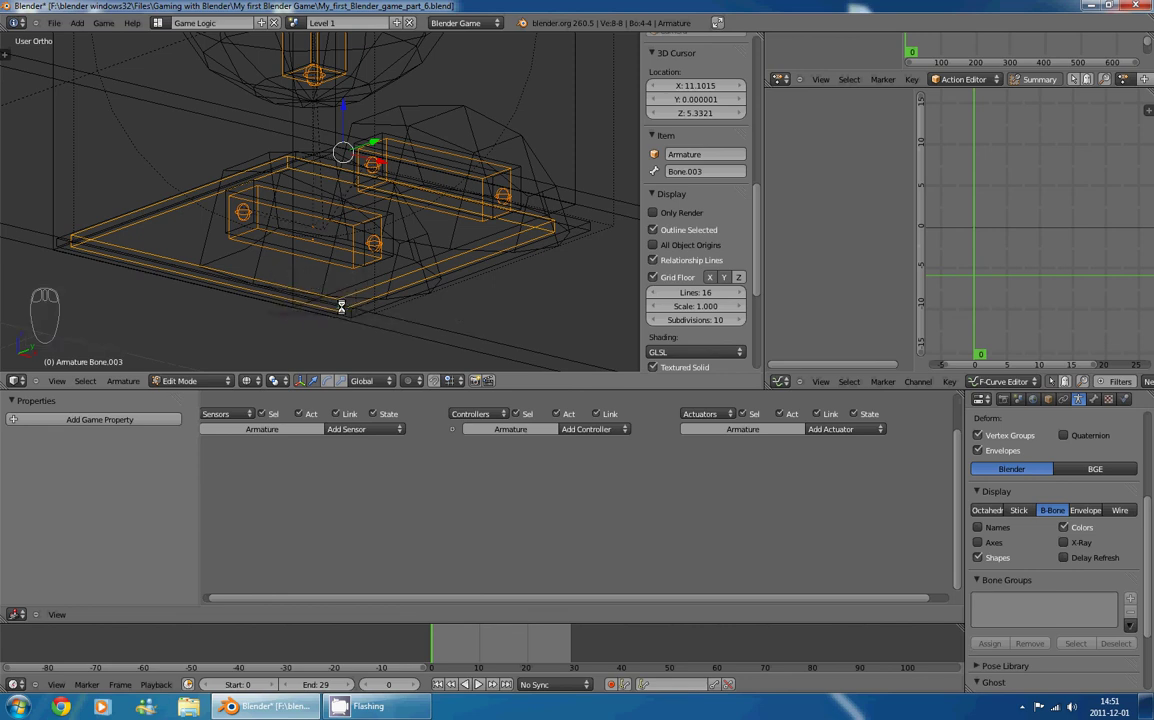
- Briefly pose a bone with grab to check the armature, then return to Object Mode
{"action": "key", "text": "ctrl+Tab"}
{"action": "left_click_drag", "start_coordinate": [344, 295], "coordinate": [177, 149]}
{"action": "key", "text": "g"}
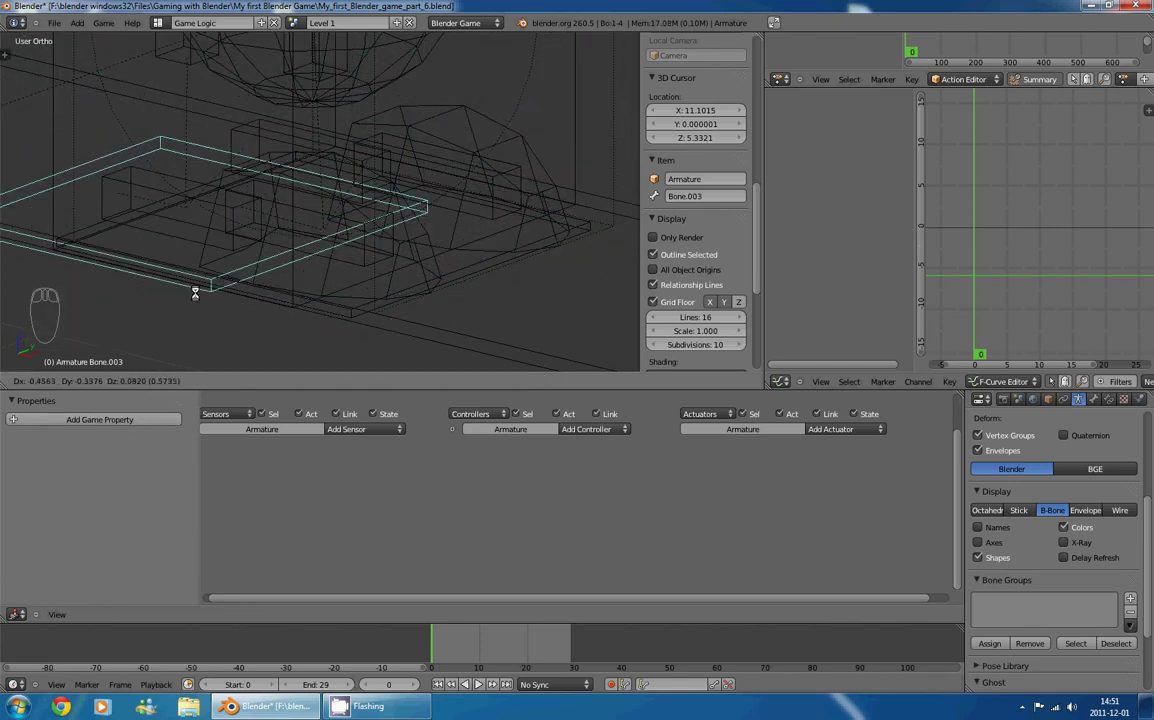
{"action": "left_click_drag", "start_coordinate": [442, 294], "coordinate": [417, 259]}
{"action": "key", "text": "ctrl+Tab"}
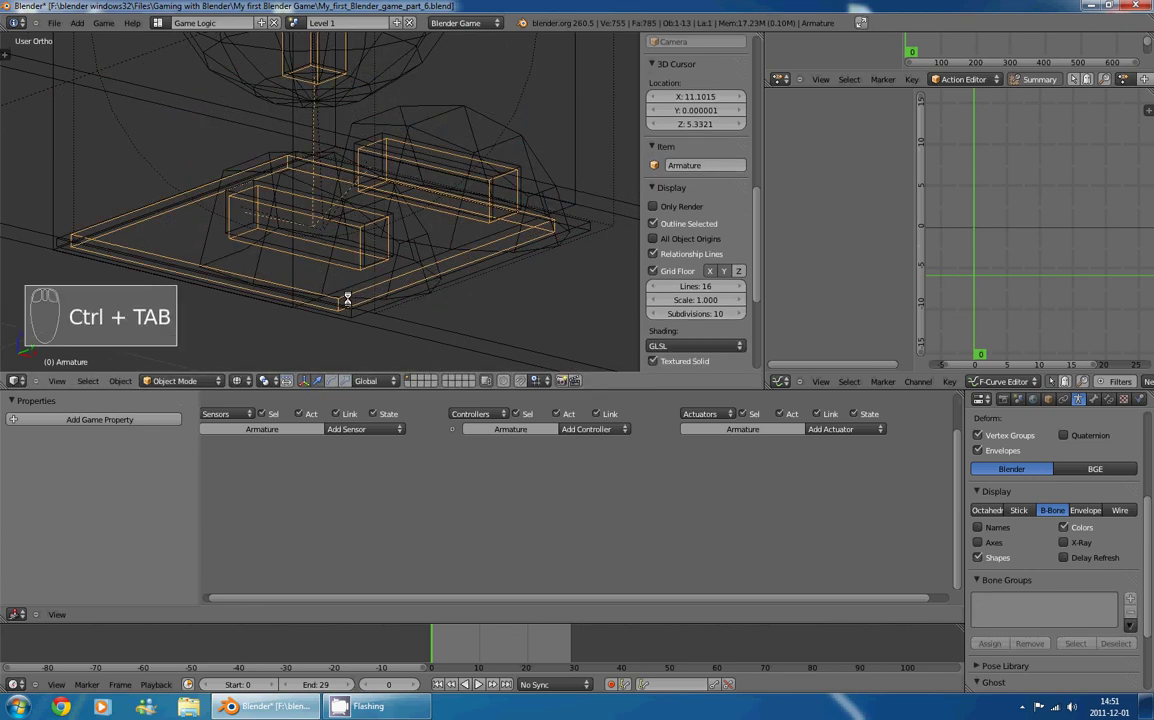
- In the front view, enable Axes and X-Ray display in the Armature properties
{"action": "key", "text": "KP_1"}
{"action": "left_click_drag", "start_coordinate": [335, 173], "coordinate": [387, 252]}
{"action": "key", "text": "g"}
{"action": "left_click_drag", "start_coordinate": [387, 252], "coordinate": [369, 255]}
{"action": "key", "text": "Delete"}
{"action": "left_click_drag", "start_coordinate": [400, 248], "coordinate": [383, 234]}
{"action": "left_click_drag", "start_coordinate": [416, 213], "coordinate": [390, 188]}
- Show the scene with Textured shading and enter Pose Mode on Player_Armature
{"action": "left_click_drag", "start_coordinate": [378, 186], "coordinate": [321, 239]}
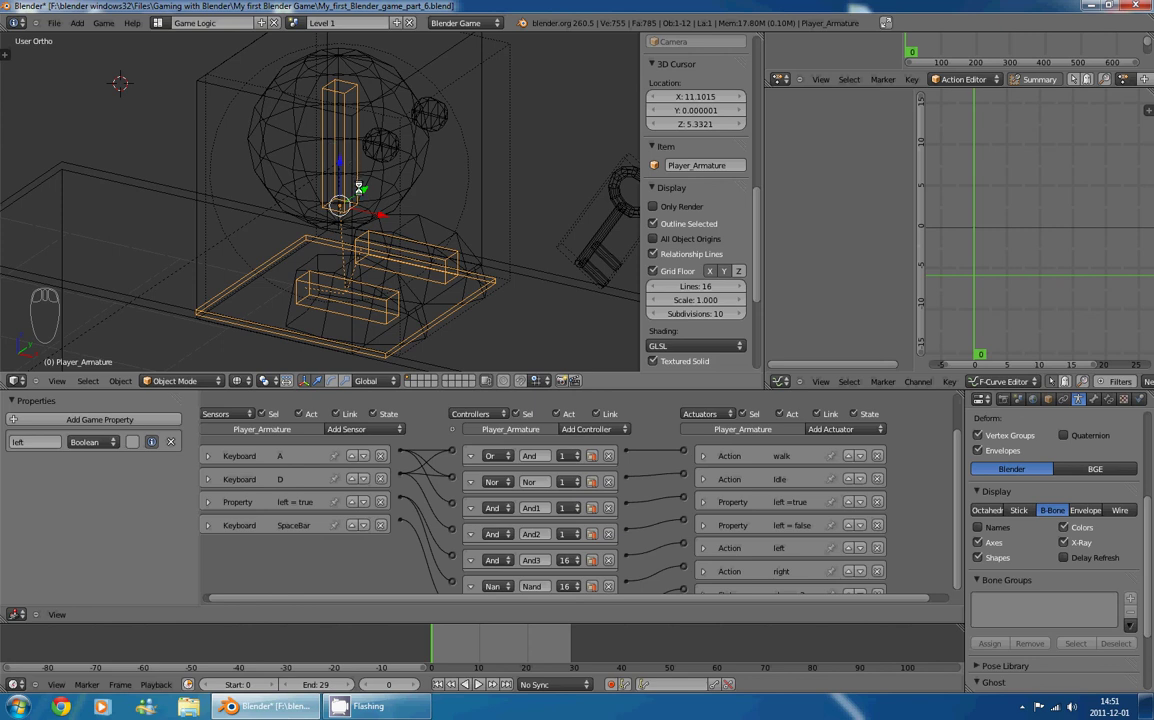
{"action": "key", "text": "z"}
{"action": "left_click_drag", "start_coordinate": [386, 159], "coordinate": [365, 255]}
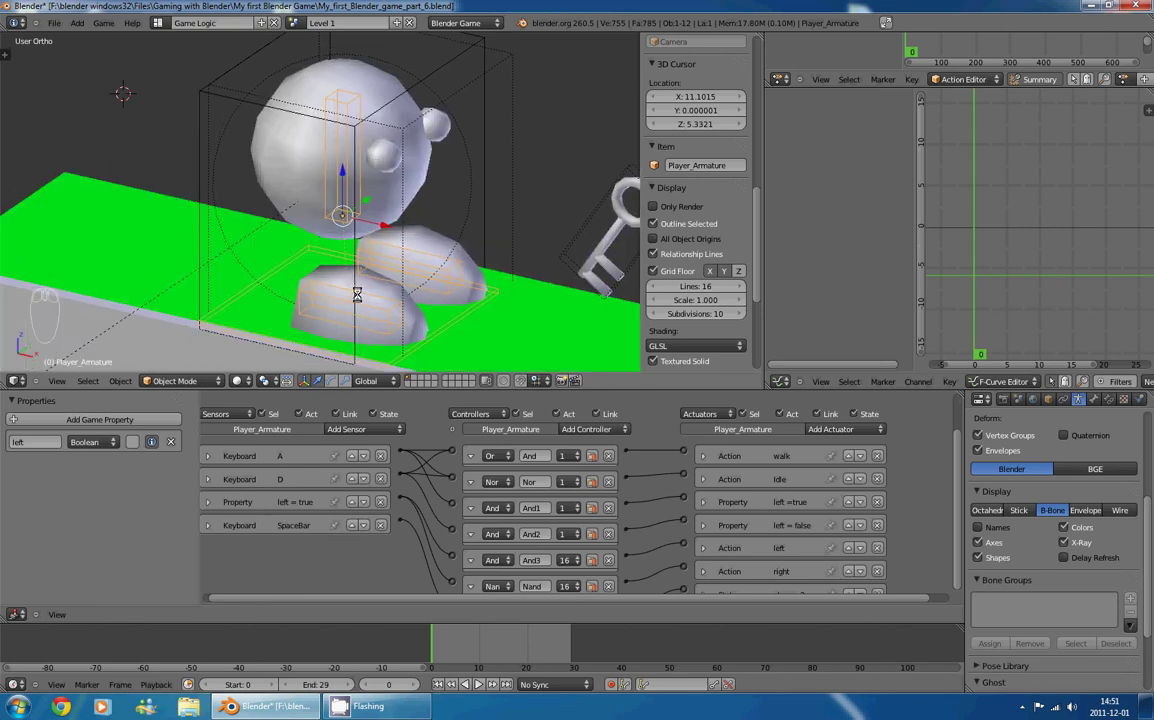
{"action": "left_click_drag", "start_coordinate": [407, 265], "coordinate": [352, 272]}
{"action": "key", "text": "ctrl+Tab"}
- Make the Feet.R bone active and nudge it with grab around the character's feet
{"action": "left_click_drag", "start_coordinate": [357, 267], "coordinate": [378, 262]}
{"action": "left_click_drag", "start_coordinate": [378, 262], "coordinate": [170, 165]}
{"action": "key", "text": "g"}
{"action": "left_click", "coordinate": [145, 151]}
{"action": "left_click", "coordinate": [342, 226]}
{"action": "left_click_drag", "start_coordinate": [411, 214], "coordinate": [369, 257]}
- Inspect the Controller and feet bones close up, testing grab moves on them
{"action": "left_click_drag", "start_coordinate": [398, 195], "coordinate": [282, 176]}
{"action": "key", "text": "g"}
{"action": "middle_click", "coordinate": [104, 177]}
{"action": "left_click_drag", "start_coordinate": [258, 135], "coordinate": [271, 319]}
{"action": "left_click_drag", "start_coordinate": [295, 289], "coordinate": [129, 164]}
{"action": "left_click_drag", "start_coordinate": [129, 164], "coordinate": [119, 172]}
{"action": "key", "text": "g"}
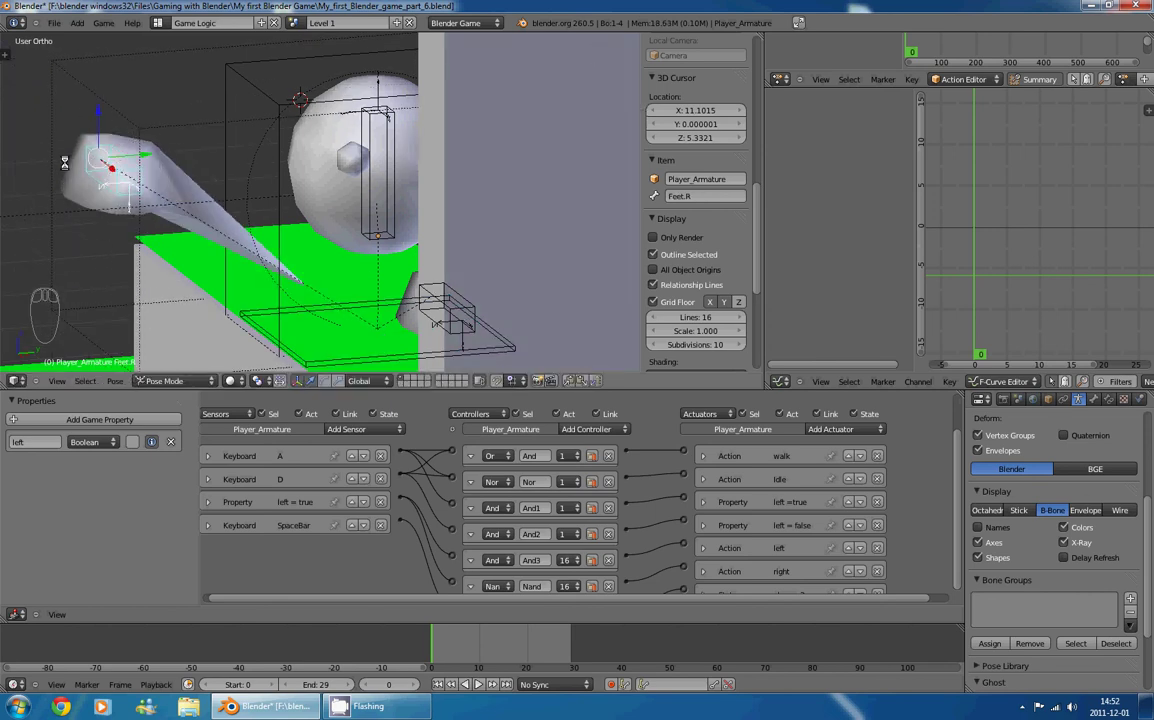
- Maximize the 3D View, select Player_Hitbox then Player_Mesh, and enter Weight Paint mode
{"action": "left_click_drag", "start_coordinate": [136, 202], "coordinate": [164, 217]}
{"action": "key", "text": "ctrl+Up"}
{"action": "left_click_drag", "start_coordinate": [486, 212], "coordinate": [380, 351]}
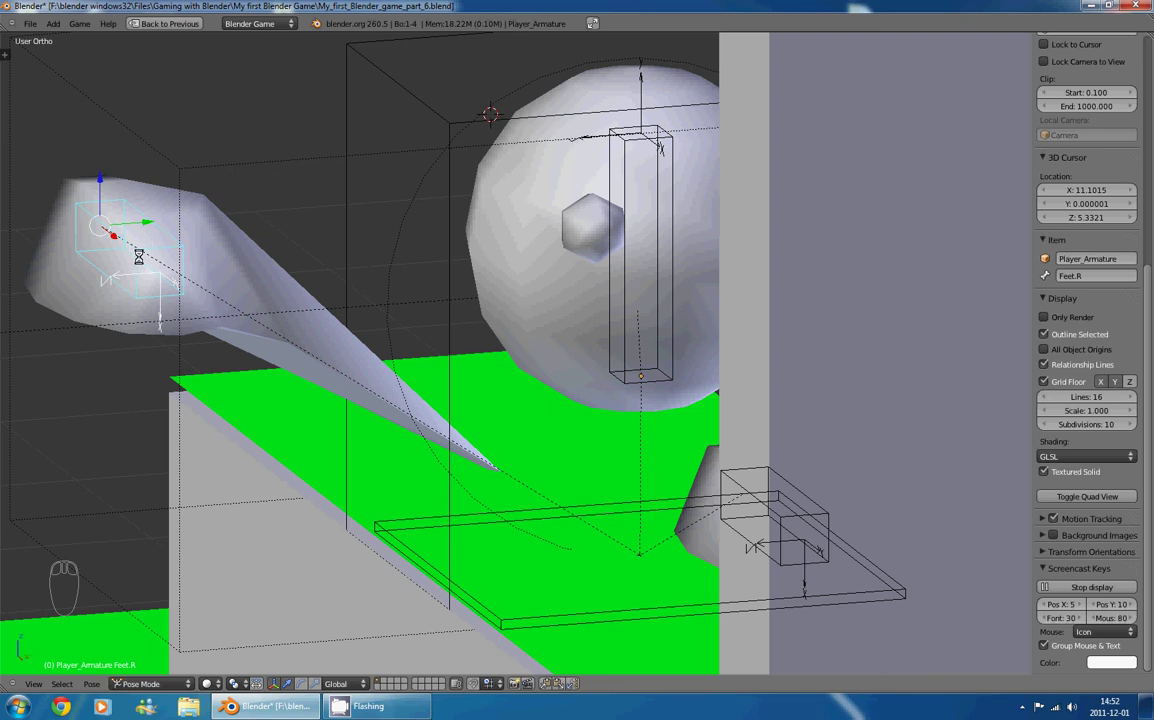
{"action": "left_click_drag", "start_coordinate": [317, 240], "coordinate": [536, 139]}
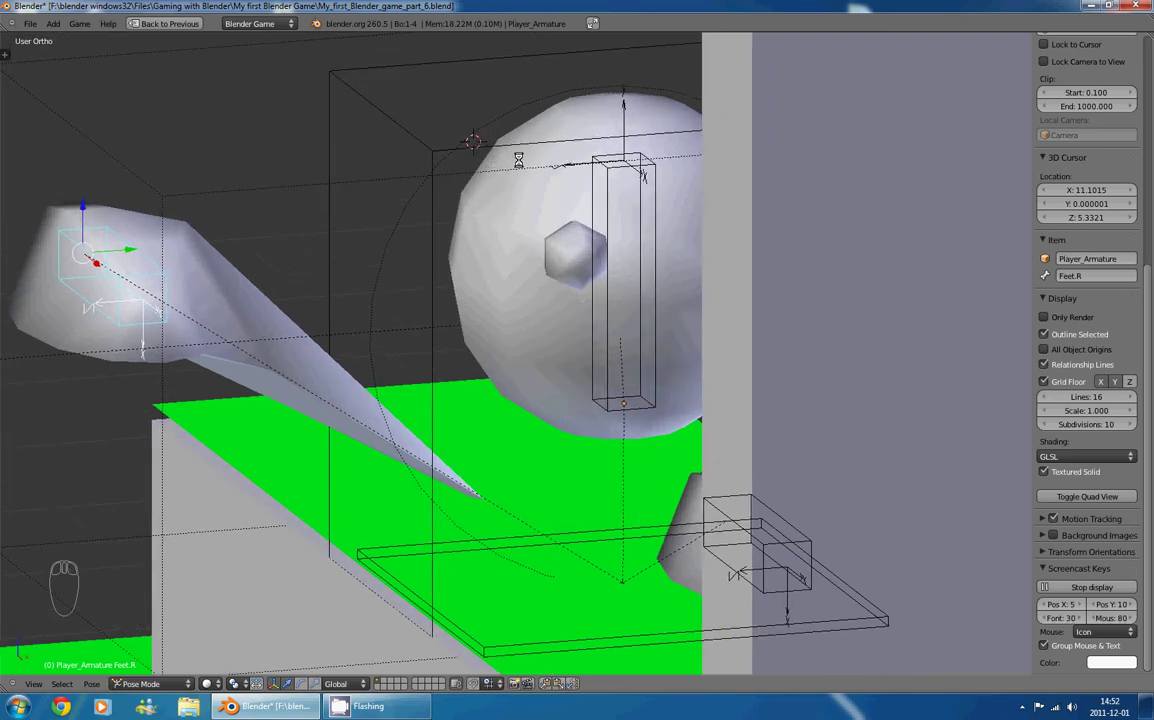
{"action": "left_click_drag", "start_coordinate": [528, 141], "coordinate": [521, 166]}
{"action": "left_click_drag", "start_coordinate": [526, 182], "coordinate": [524, 180]}
{"action": "key", "text": "ctrl+Tab"}
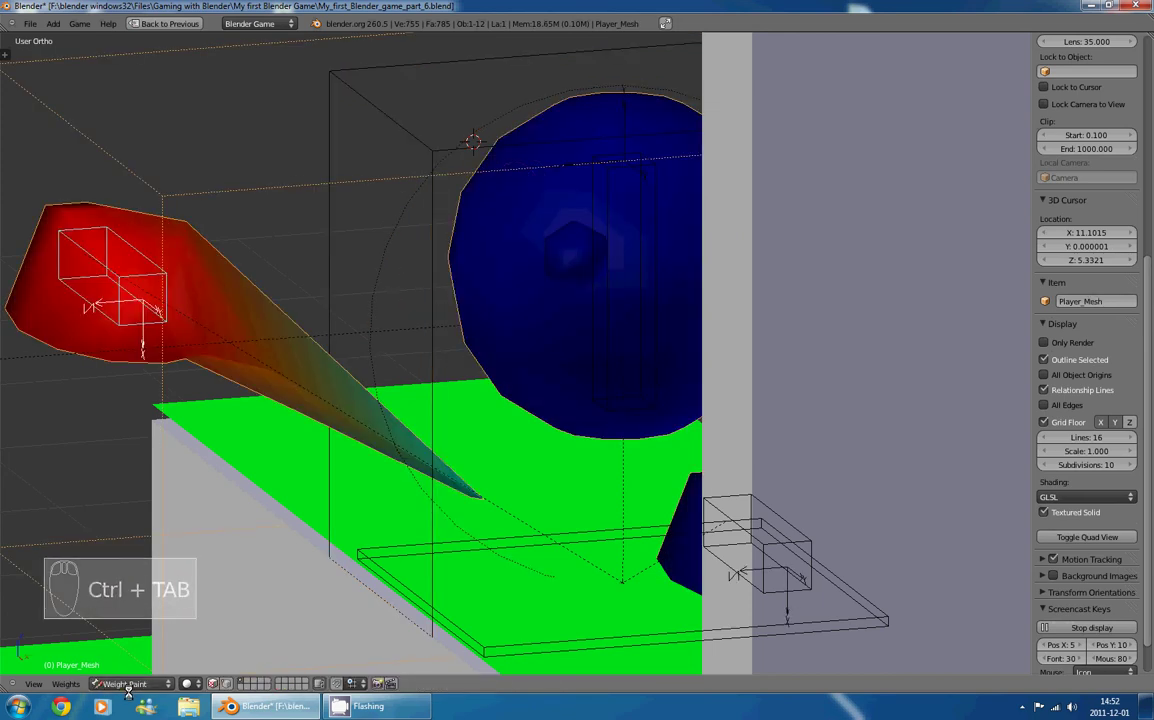
- Select the head/body bone and then the foot bone to view each one's vertex weights
{"action": "left_click_drag", "start_coordinate": [153, 693], "coordinate": [351, 286]}
{"action": "left_click_drag", "start_coordinate": [335, 274], "coordinate": [486, 246]}
{"action": "middle_click", "coordinate": [486, 246]}
{"action": "right_click", "coordinate": [603, 219]}
{"action": "left_click", "coordinate": [633, 327]}
{"action": "middle_click", "coordinate": [642, 321]}
{"action": "left_click", "coordinate": [635, 302]}
{"action": "right_click", "coordinate": [635, 302]}
{"action": "left_click", "coordinate": [624, 304]}
{"action": "middle_click", "coordinate": [580, 294]}
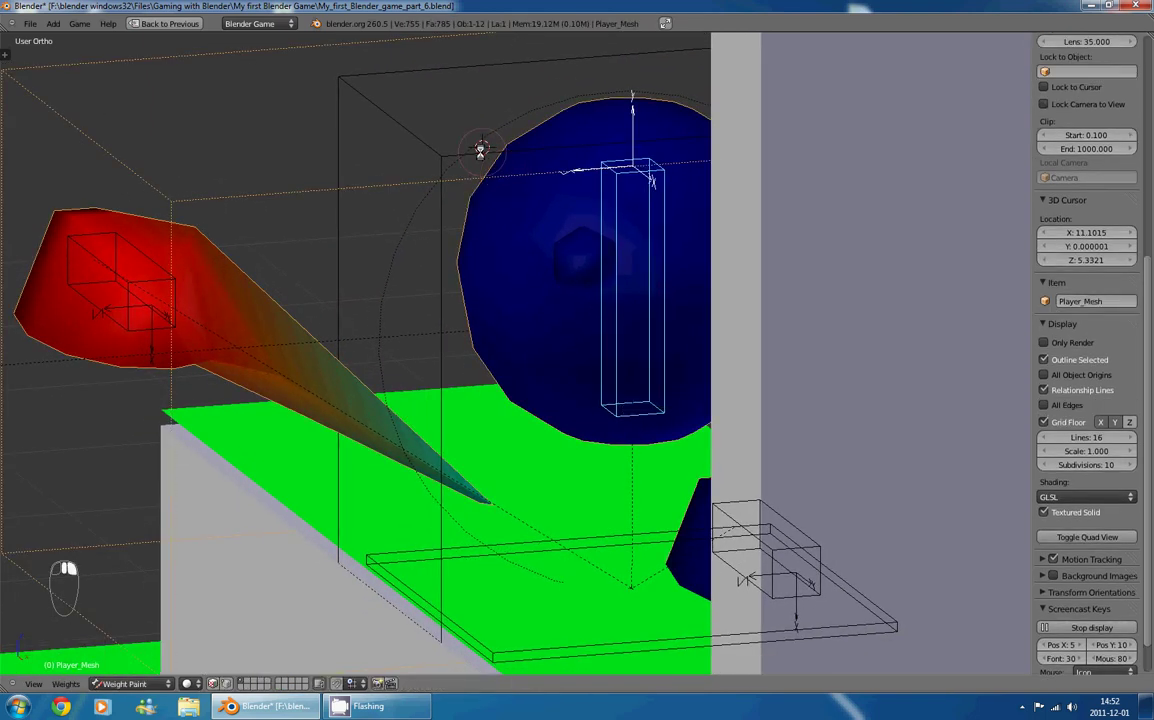
- Orbit around Player_Mesh to inspect the fully weighted foot from several angles
{"action": "left_click", "coordinate": [491, 207]}
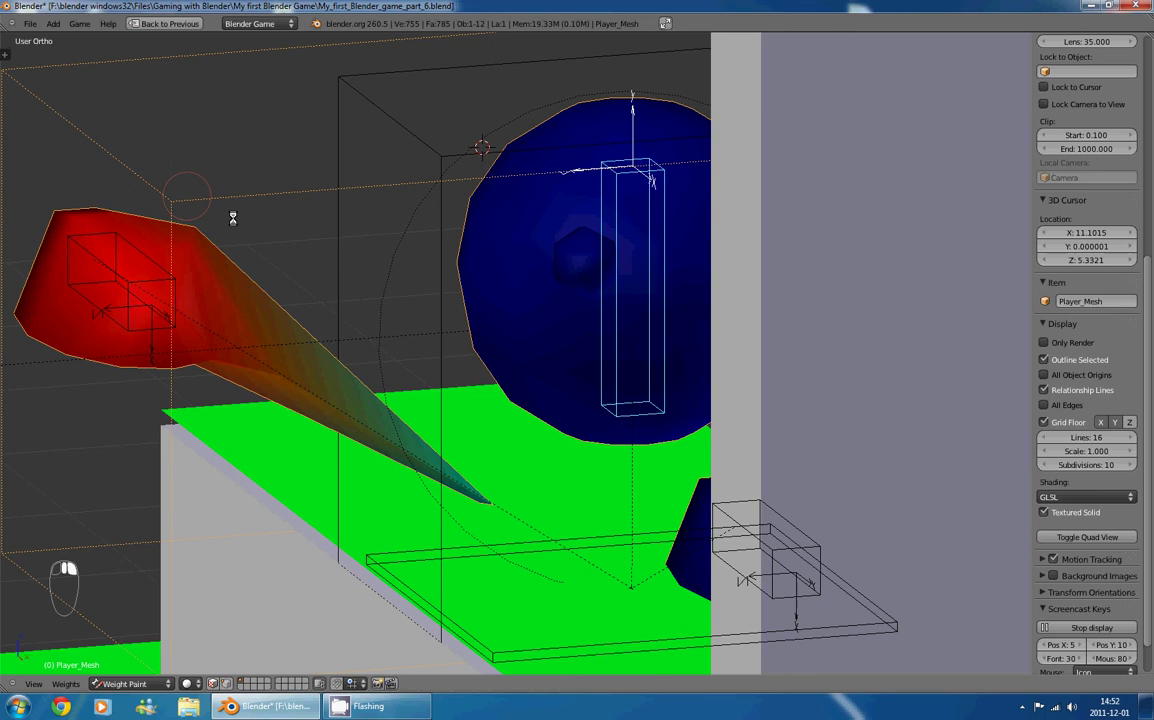
{"action": "middle_click", "coordinate": [335, 239]}
{"action": "middle_click", "coordinate": [418, 271]}
{"action": "left_click_drag", "start_coordinate": [451, 254], "coordinate": [668, 268]}
{"action": "left_click_drag", "start_coordinate": [635, 231], "coordinate": [281, 352]}
{"action": "left_click_drag", "start_coordinate": [281, 352], "coordinate": [635, 187]}
{"action": "left_click_drag", "start_coordinate": [635, 187], "coordinate": [677, 217]}
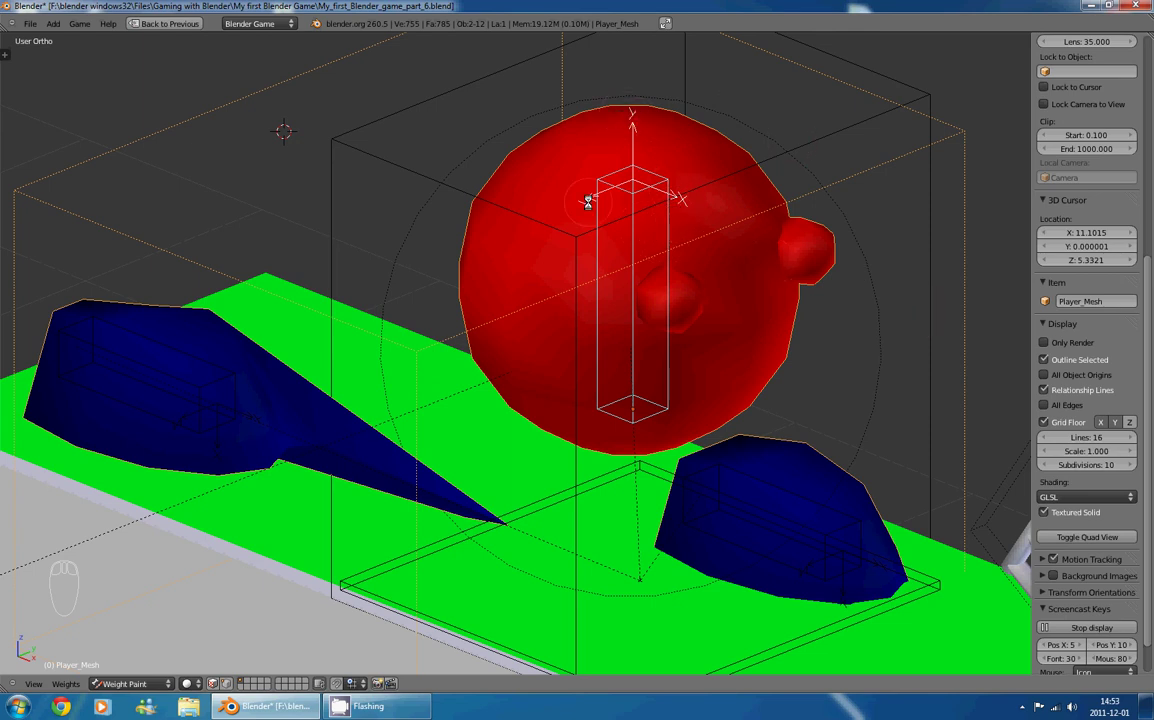
{"action": "left_click_drag", "start_coordinate": [778, 487], "coordinate": [179, 362]}
- Select the other foot bone and zoom in to review its and the spike's weights
{"action": "right_click", "coordinate": [179, 362]}
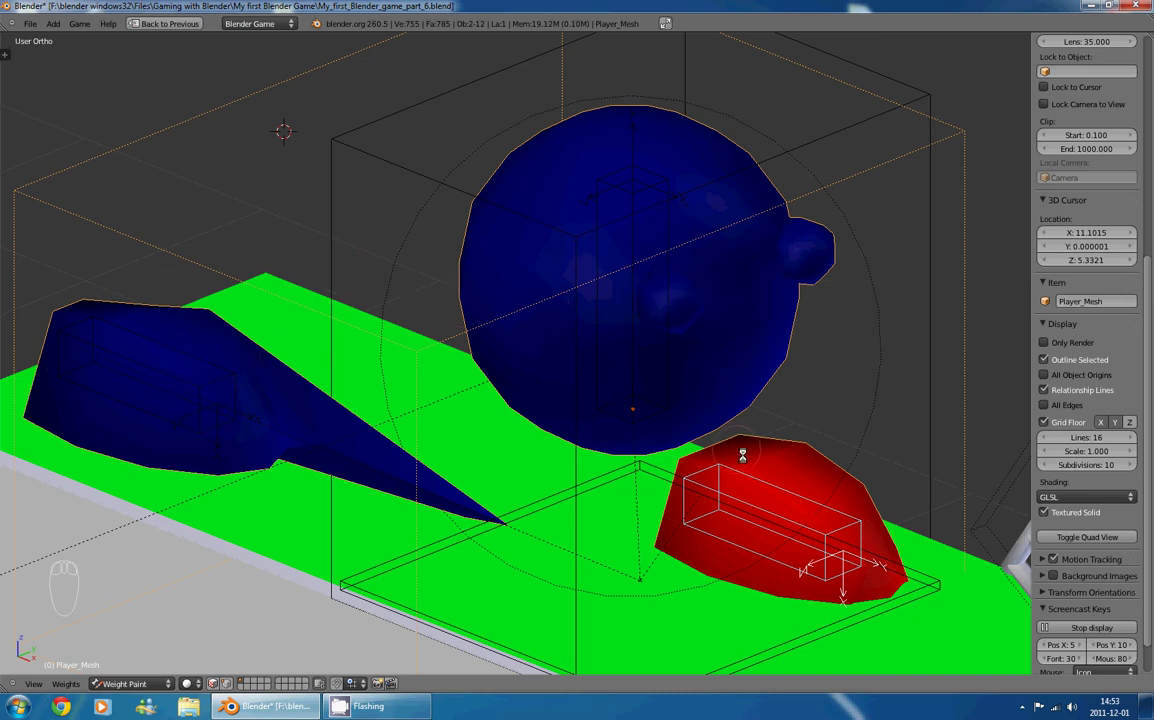
{"action": "key", "text": "g"}
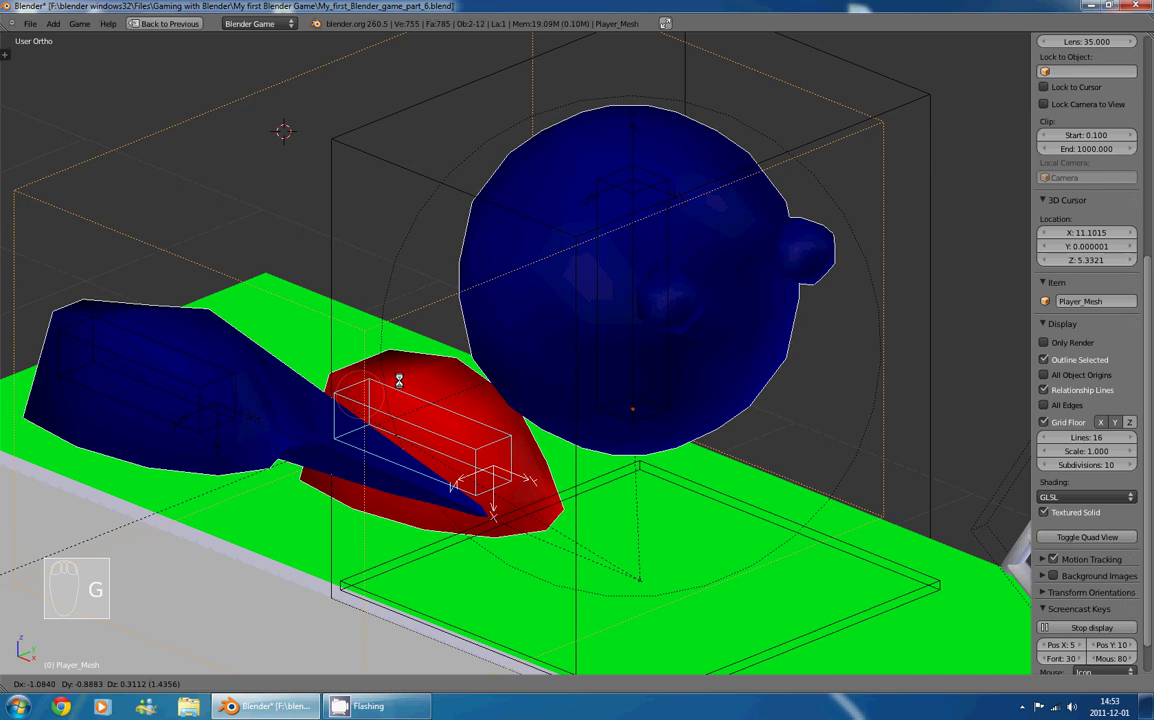
{"action": "left_click_drag", "start_coordinate": [745, 202], "coordinate": [409, 408]}
{"action": "left_click_drag", "start_coordinate": [443, 408], "coordinate": [552, 343]}
{"action": "left_click_drag", "start_coordinate": [560, 342], "coordinate": [88, 181]}
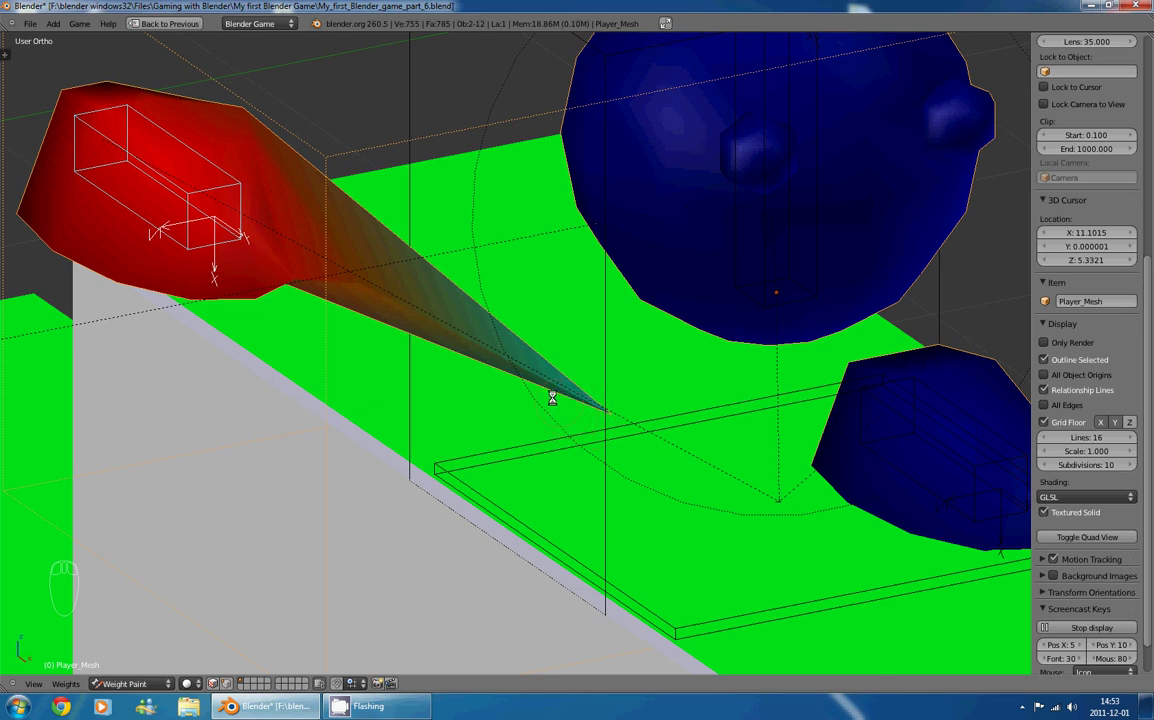
- Bring up the Tool Shelf with the weight-paint Brush settings
{"action": "key", "text": "t"}
{"action": "key", "text": "n"}
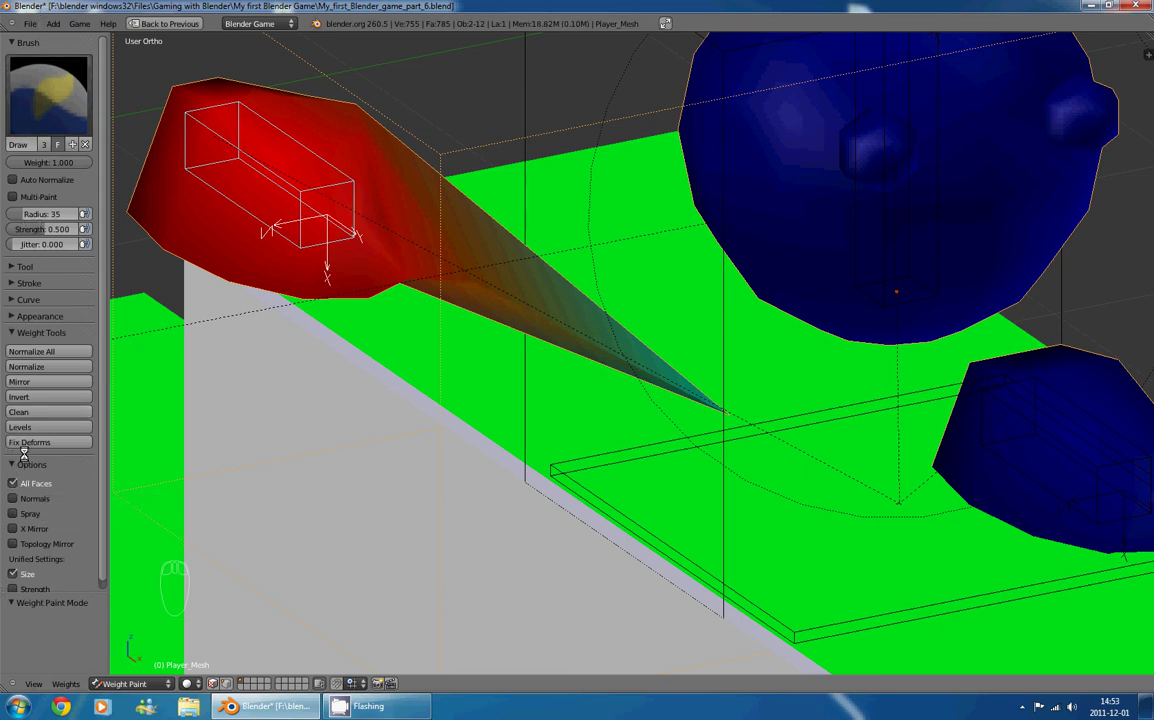
{"action": "left_click_drag", "start_coordinate": [9, 463], "coordinate": [56, 65]}
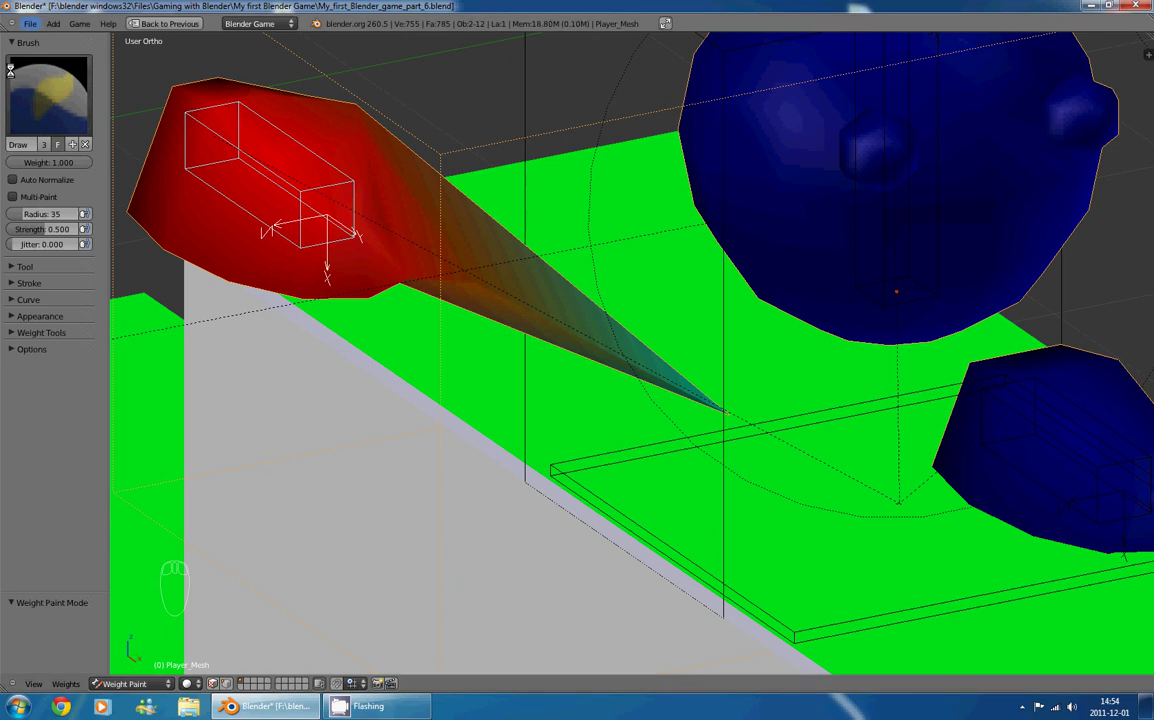
{"action": "left_click_drag", "start_coordinate": [37, 85], "coordinate": [340, 233]}
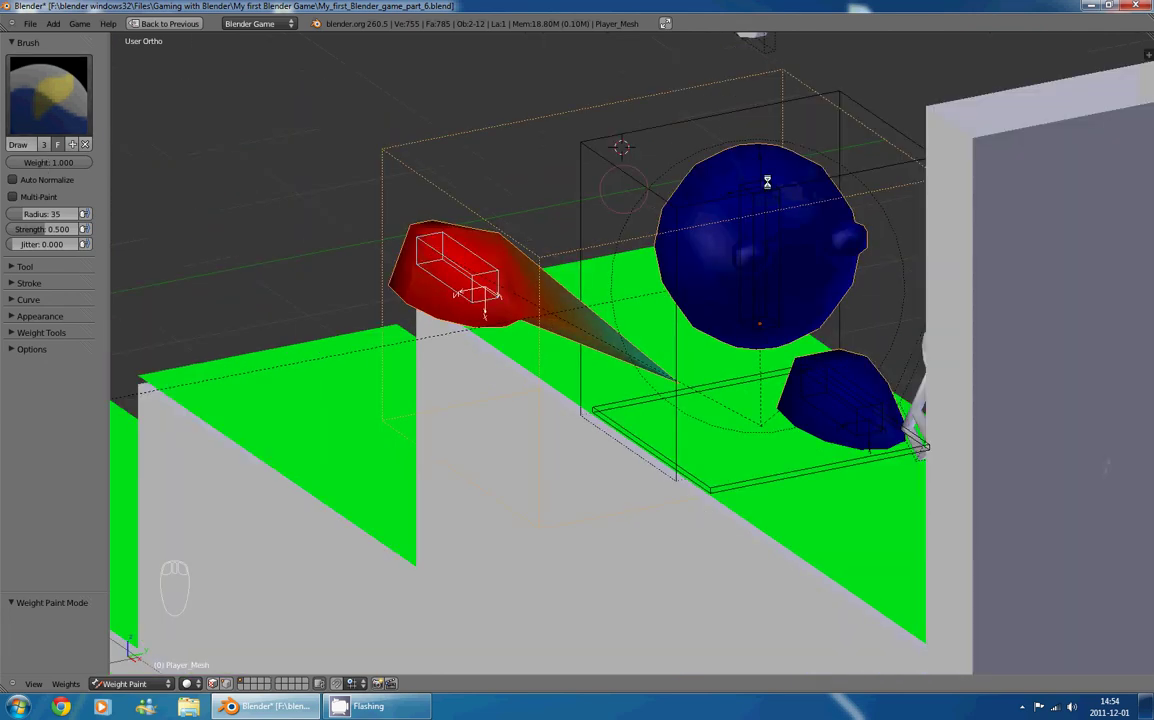
{"action": "left_click_drag", "start_coordinate": [712, 203], "coordinate": [715, 94]}
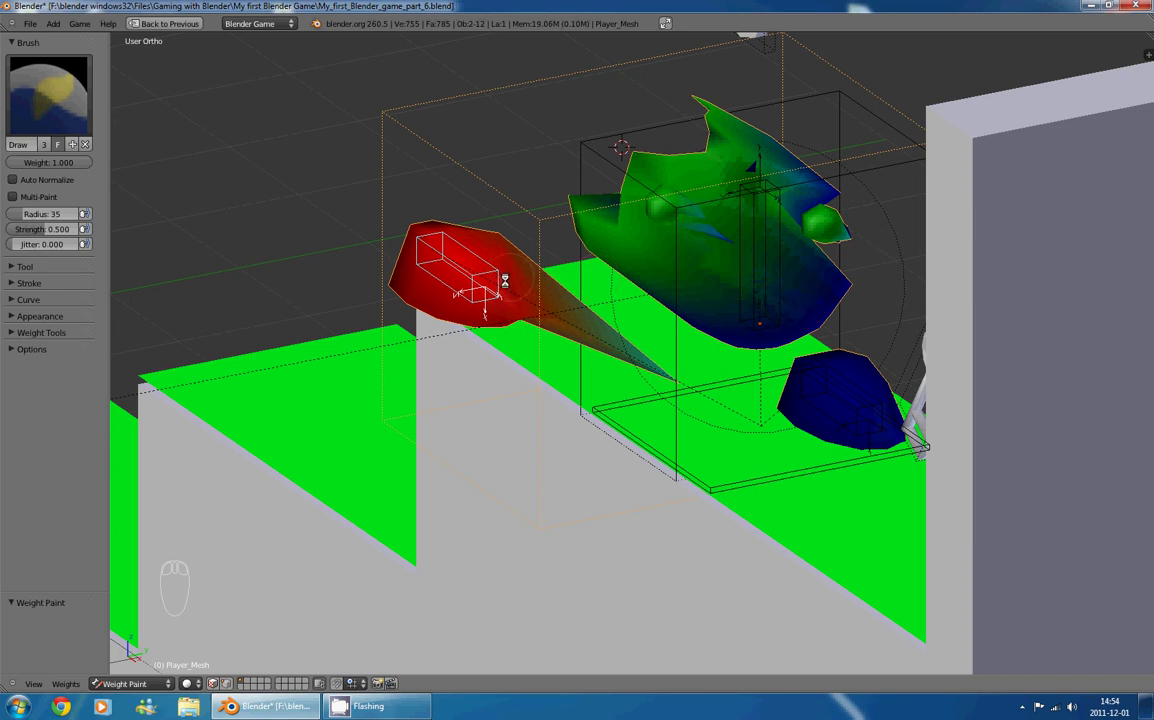
{"action": "key", "text": "g"}
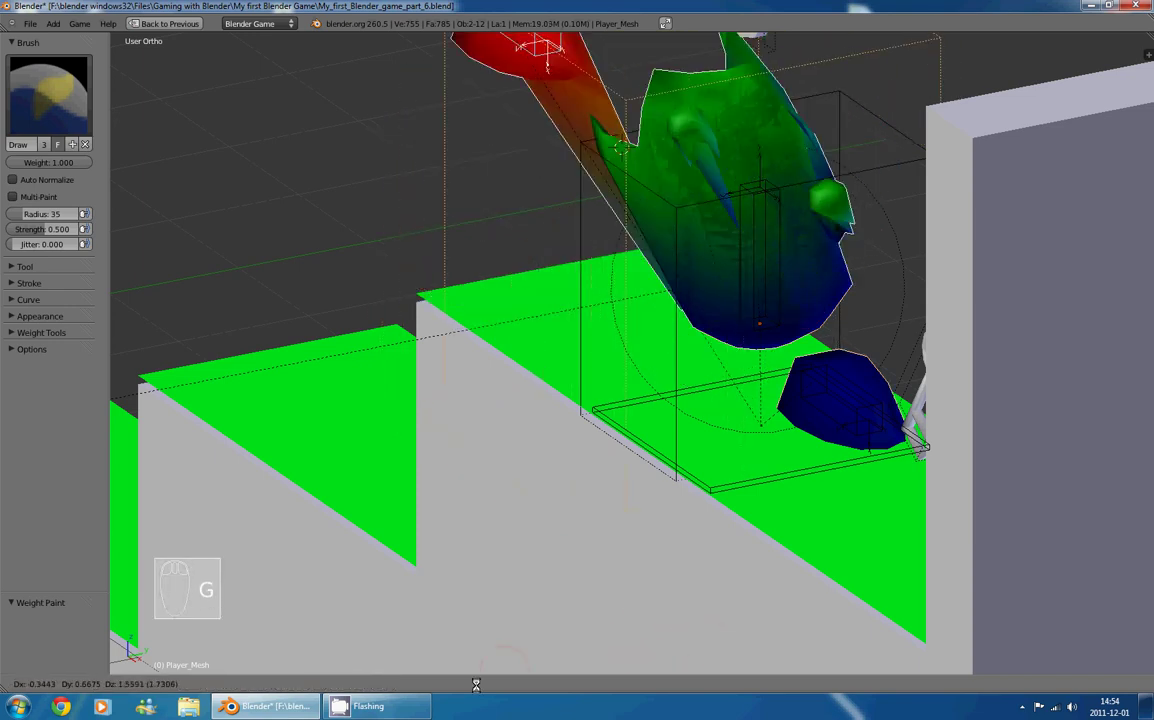
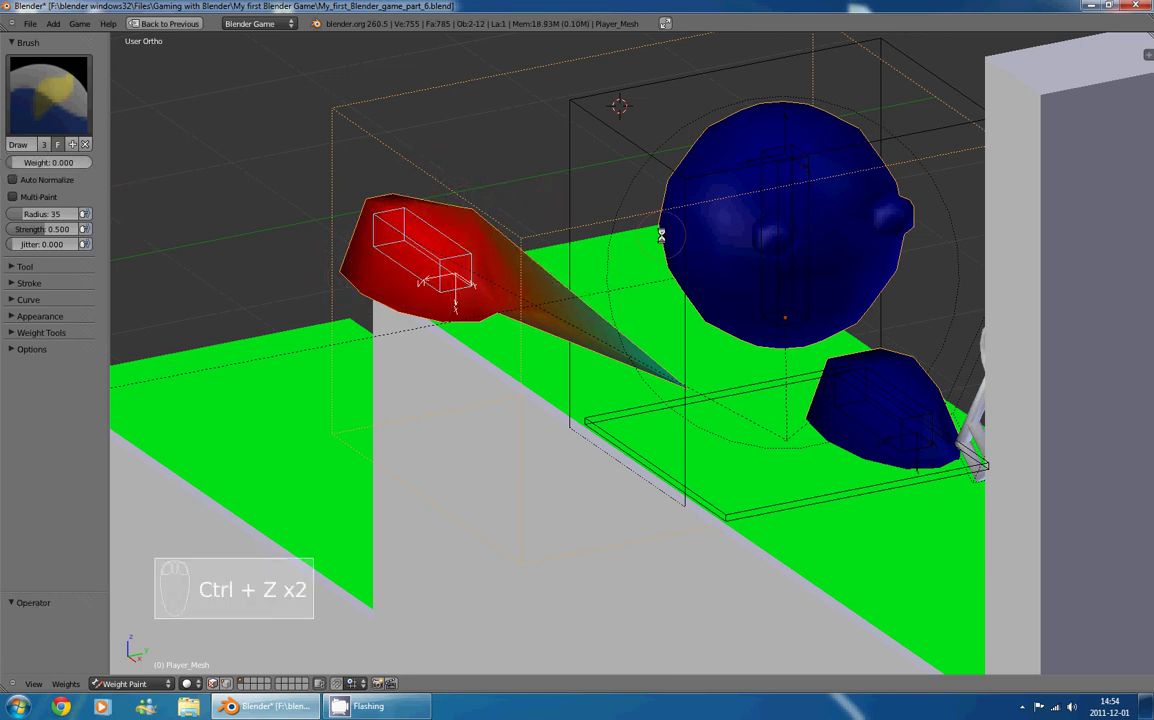
{"action": "left_click_drag", "start_coordinate": [510, 252], "coordinate": [688, 378]}
{"action": "key", "text": "ctrl+z"}
{"action": "key", "text": "ctrl+z"}
{"action": "left_click_drag", "start_coordinate": [25, 157], "coordinate": [60, 276]}
{"action": "left_click_drag", "start_coordinate": [66, 162], "coordinate": [648, 248]}
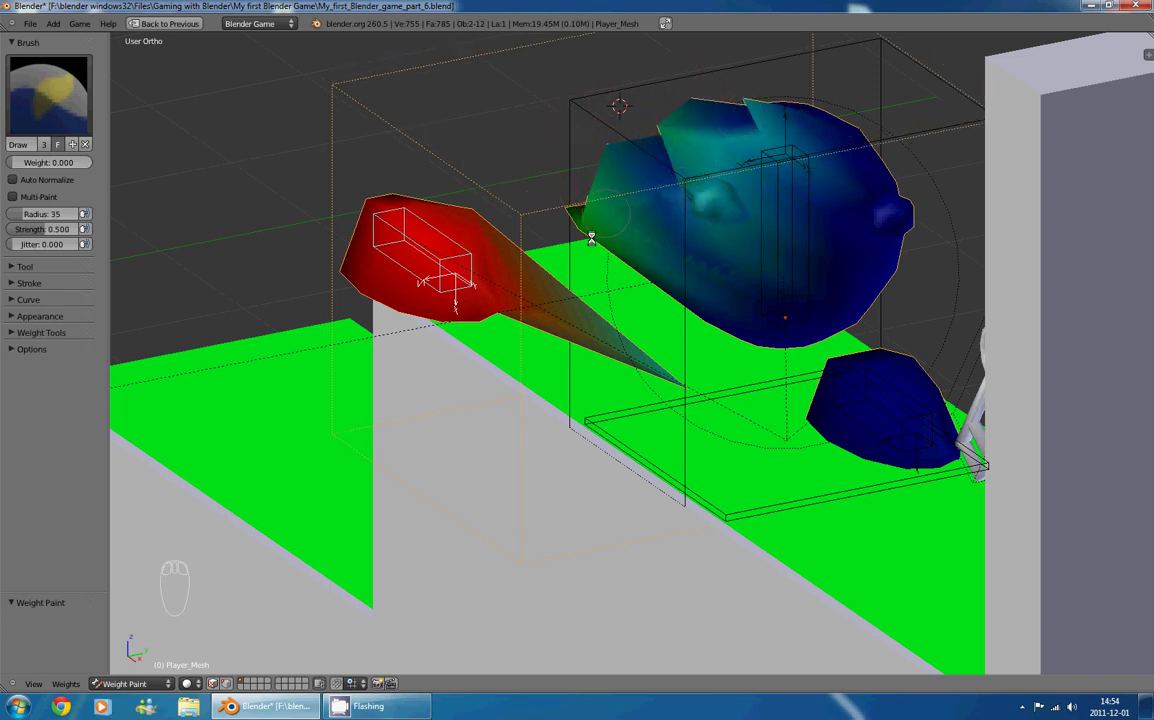
{"action": "key", "text": "ctrl+z"}
{"action": "key", "text": "ctrl+z"}
{"action": "key", "text": "ctrl+z"}
{"action": "key", "text": "ctrl+z"}
{"action": "key", "text": "ctrl+z"}
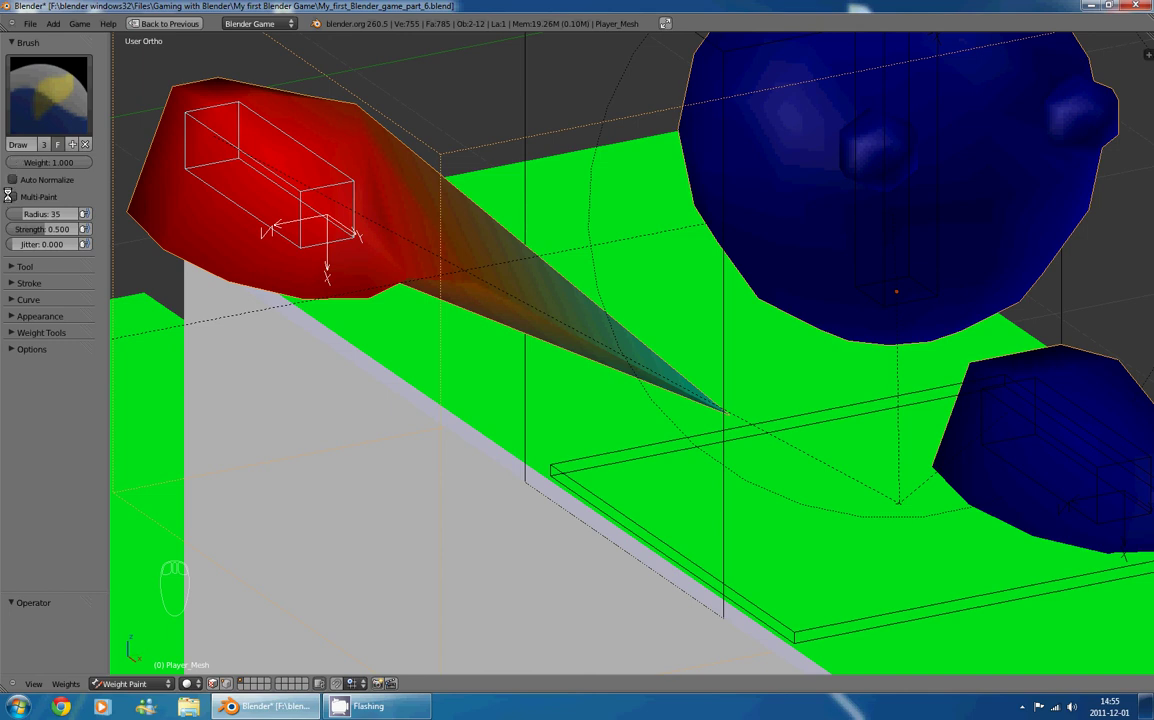
- Adjust the weight-paint brush settings in the Tool Shelf for zero weight
{"action": "left_click_drag", "start_coordinate": [24, 215], "coordinate": [623, 220]}
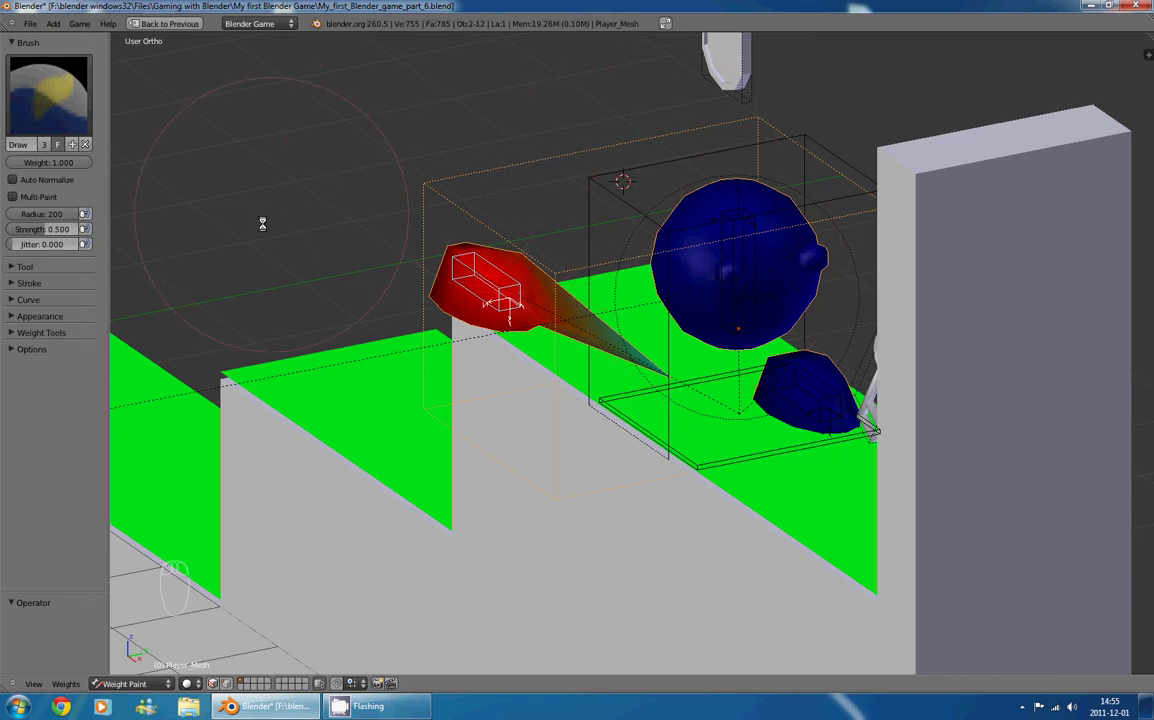
{"action": "left_click_drag", "start_coordinate": [73, 211], "coordinate": [48, 229]}
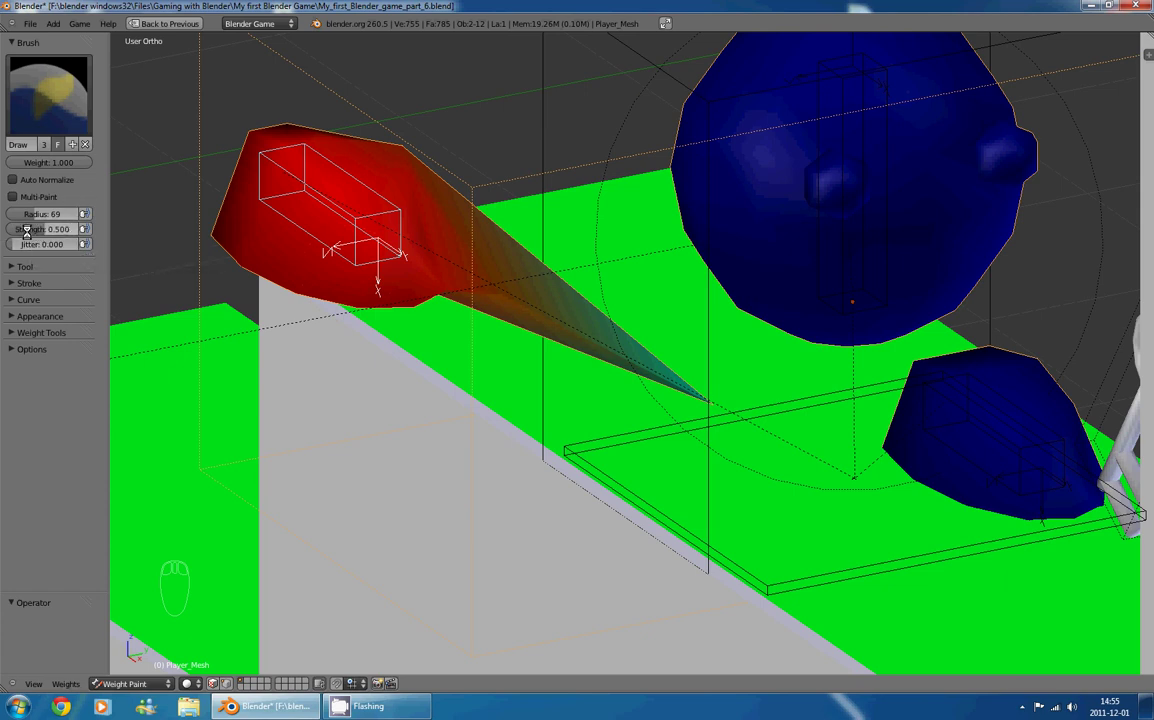
{"action": "left_click_drag", "start_coordinate": [27, 232], "coordinate": [52, 161]}
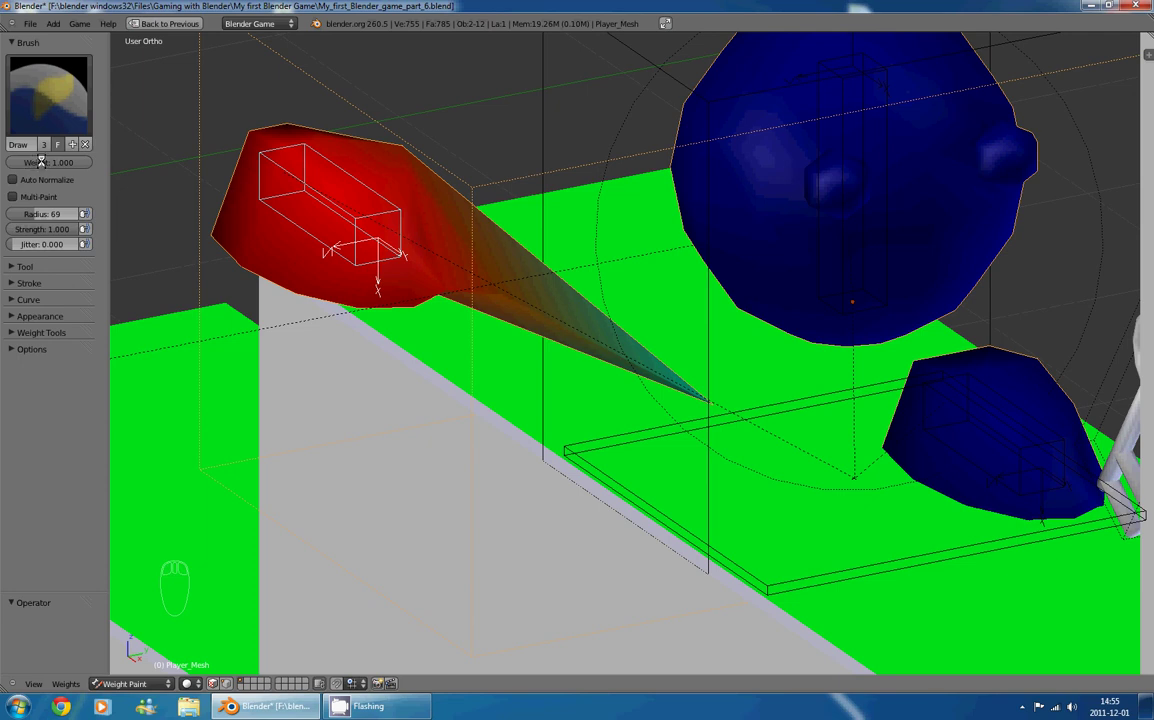
{"action": "left_click_drag", "start_coordinate": [6, 237], "coordinate": [39, 222]}
{"action": "left_click_drag", "start_coordinate": [30, 228], "coordinate": [46, 228]}
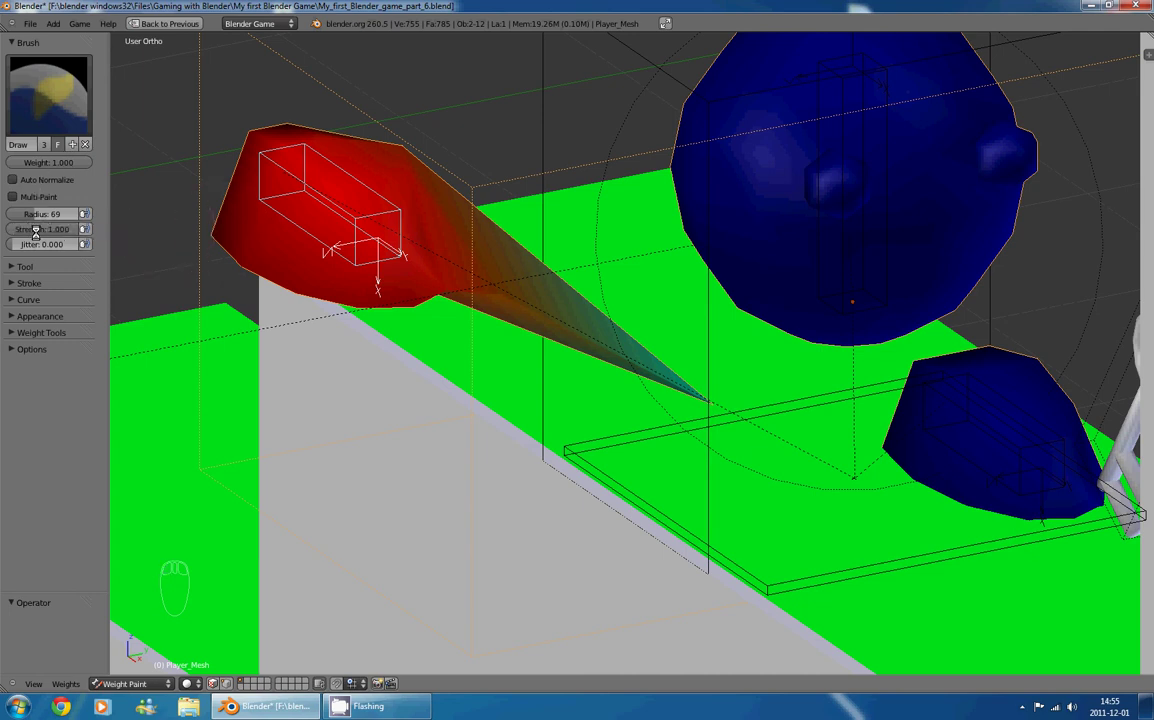
- Paint over the head/body sphere so it carries no influence from the active bone
{"action": "left_click_drag", "start_coordinate": [809, 157], "coordinate": [712, 120]}
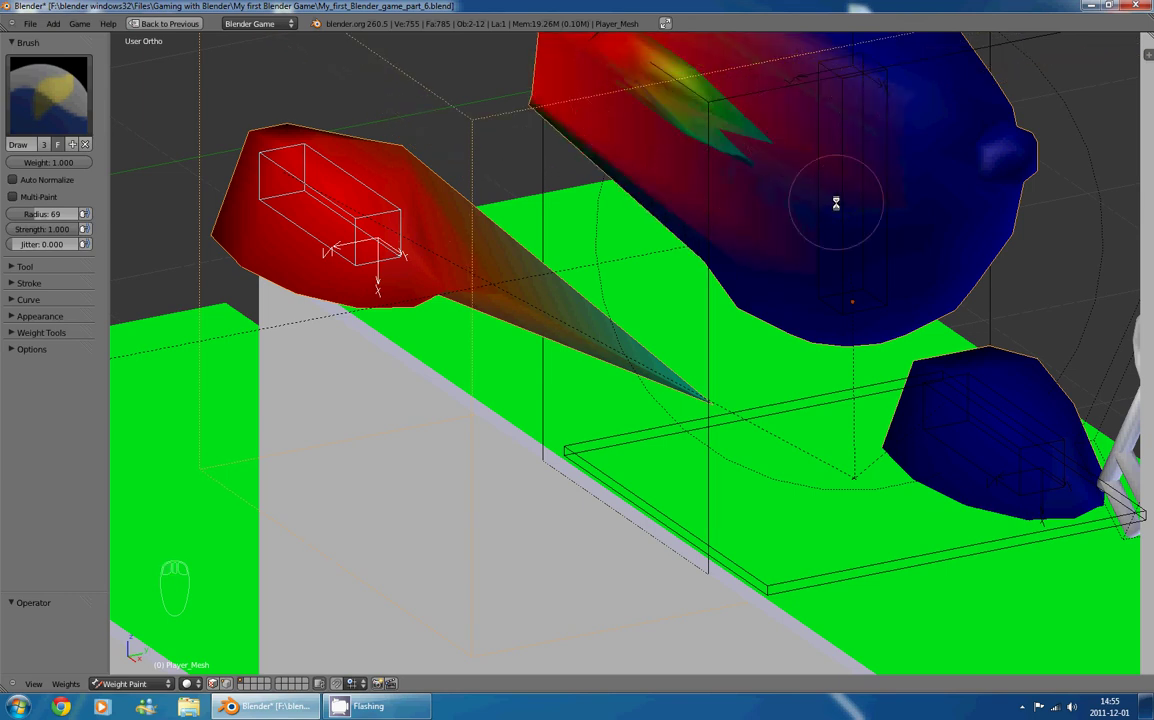
{"action": "left_click_drag", "start_coordinate": [35, 230], "coordinate": [56, 236]}
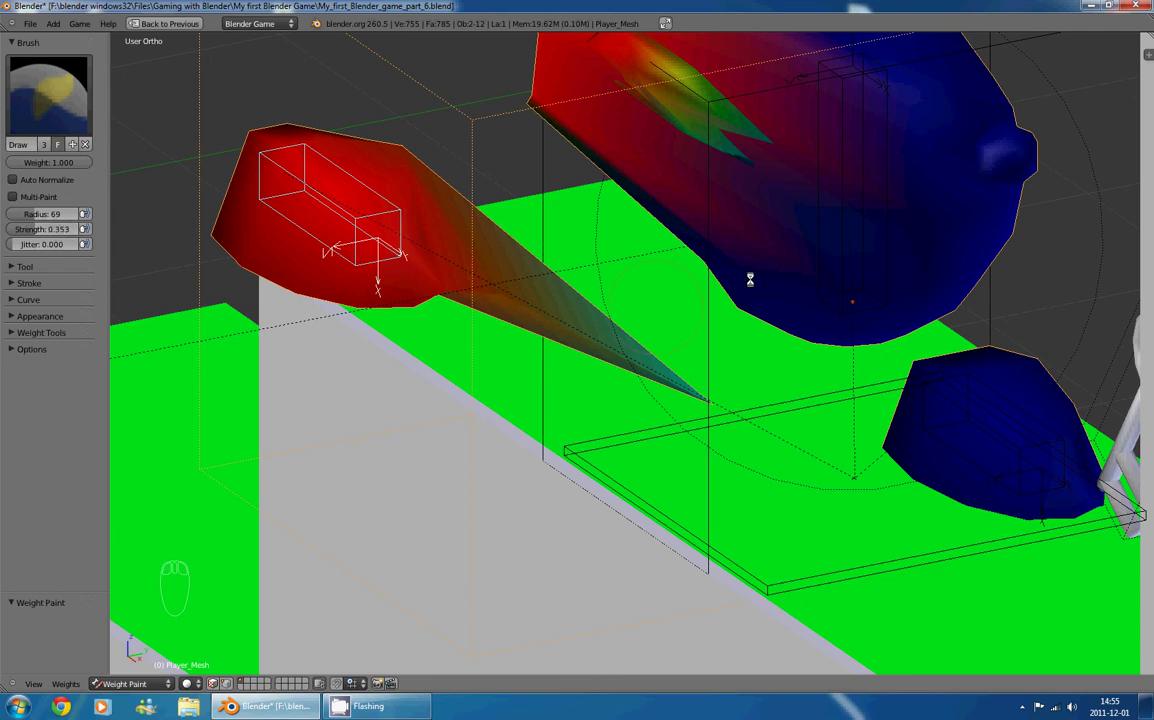
{"action": "left_click_drag", "start_coordinate": [894, 242], "coordinate": [857, 243]}
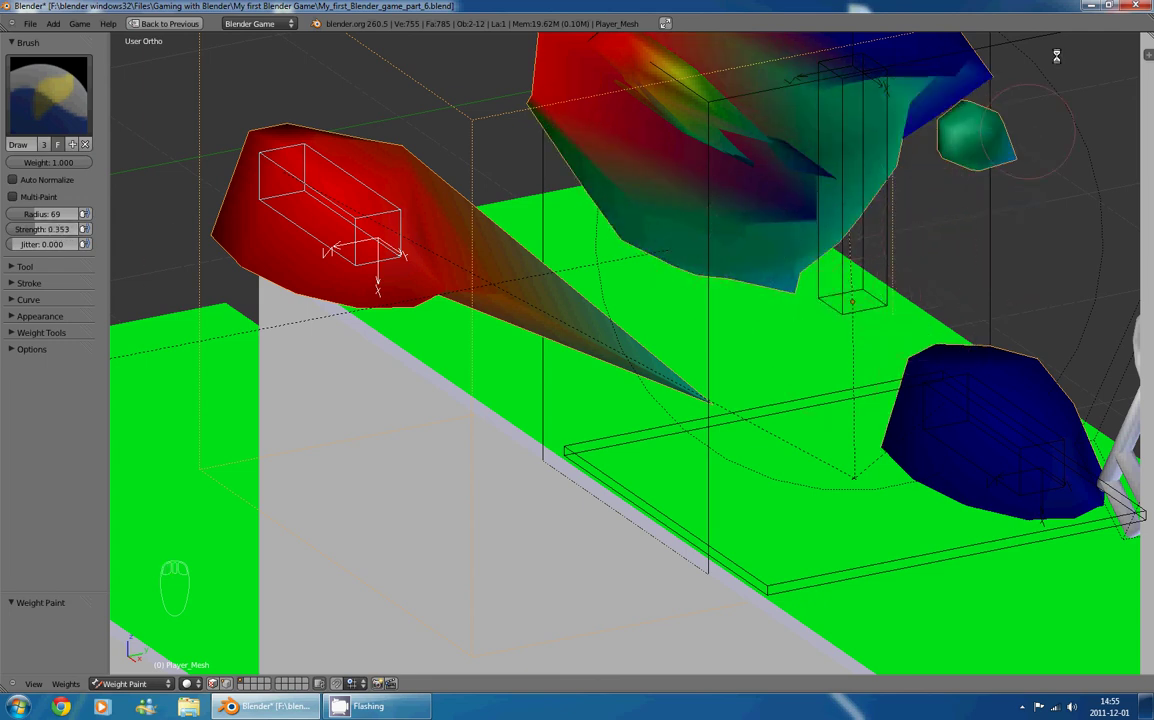
{"action": "middle_click", "coordinate": [788, 207]}
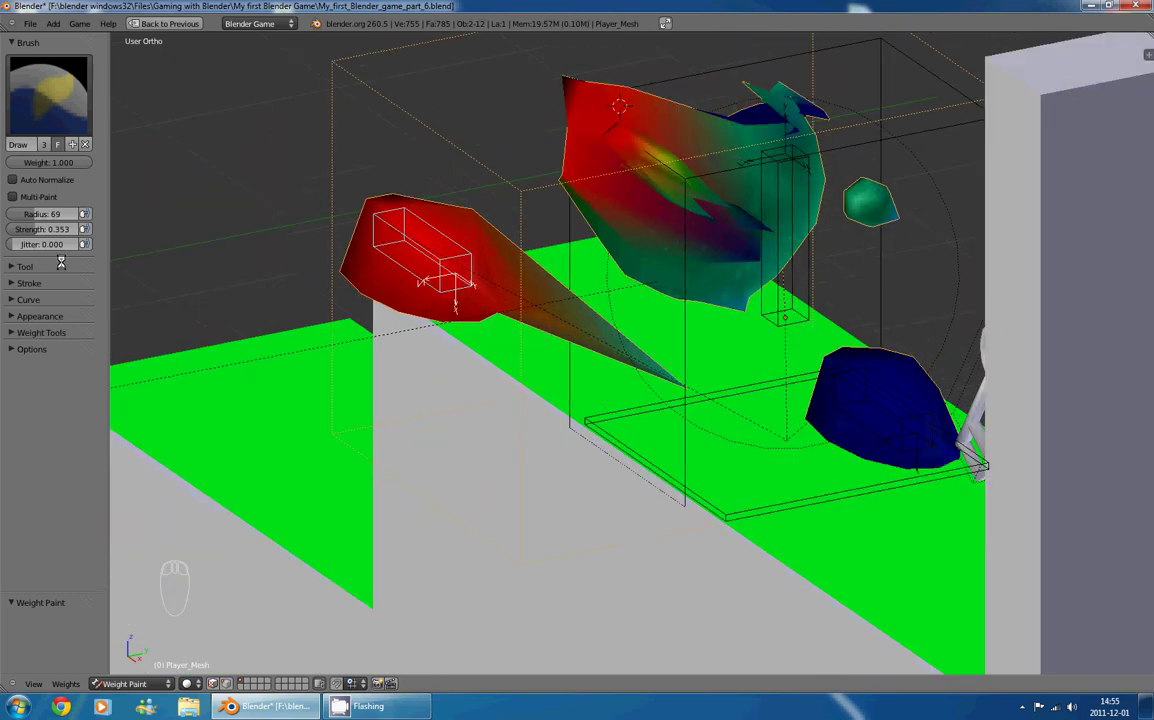
- Zoom and turn the view onto the player's foot with mesh edges shown over the weights
{"action": "key", "text": "ctrl+z"}
{"action": "key", "text": "ctrl+z"}
{"action": "key", "text": "ctrl+z"}
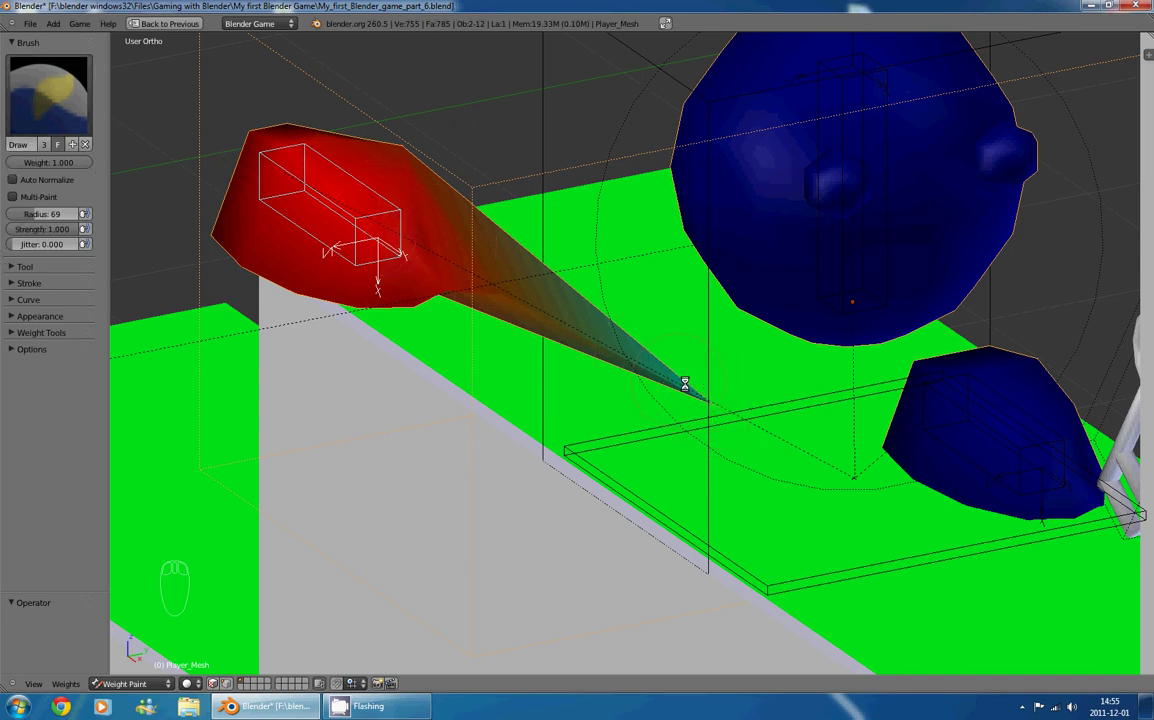
{"action": "left_click_drag", "start_coordinate": [699, 392], "coordinate": [532, 369]}
{"action": "left_click_drag", "start_coordinate": [606, 346], "coordinate": [343, 420]}
{"action": "left_click_drag", "start_coordinate": [242, 399], "coordinate": [494, 233]}
{"action": "key", "text": "ctrl+z"}
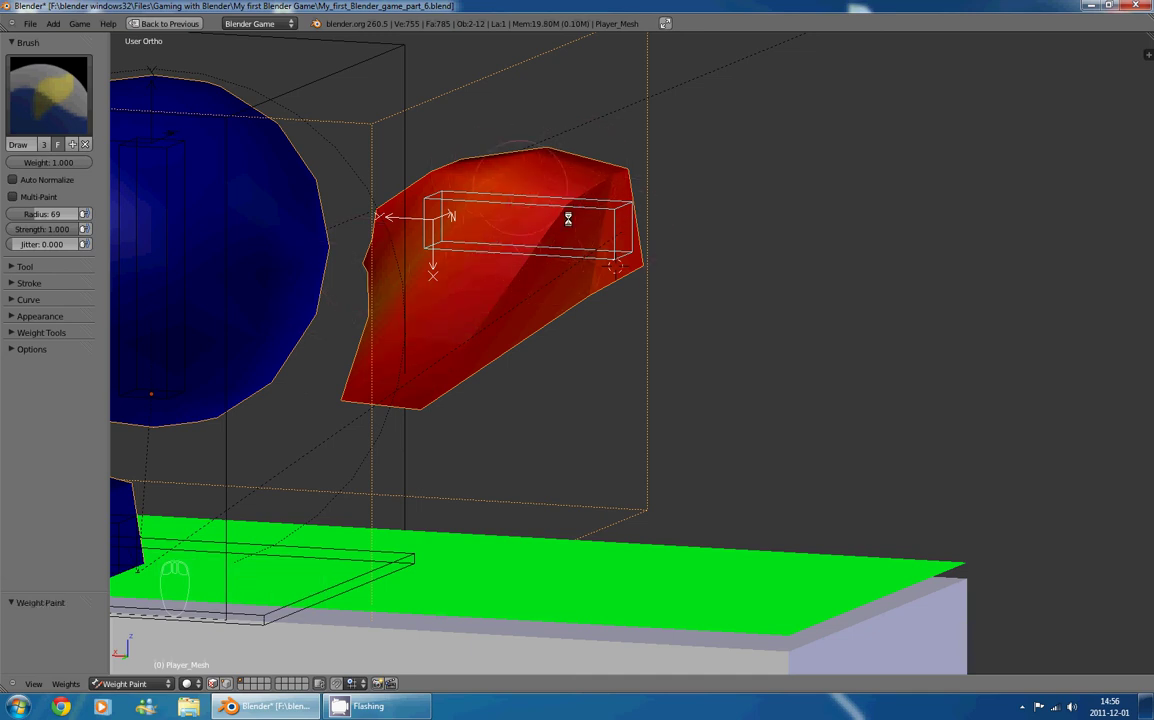
{"action": "key", "text": "z"}
- Paint weight 1.0 over the whole foot until it shows solid red
{"action": "left_click_drag", "start_coordinate": [513, 225], "coordinate": [695, 256]}
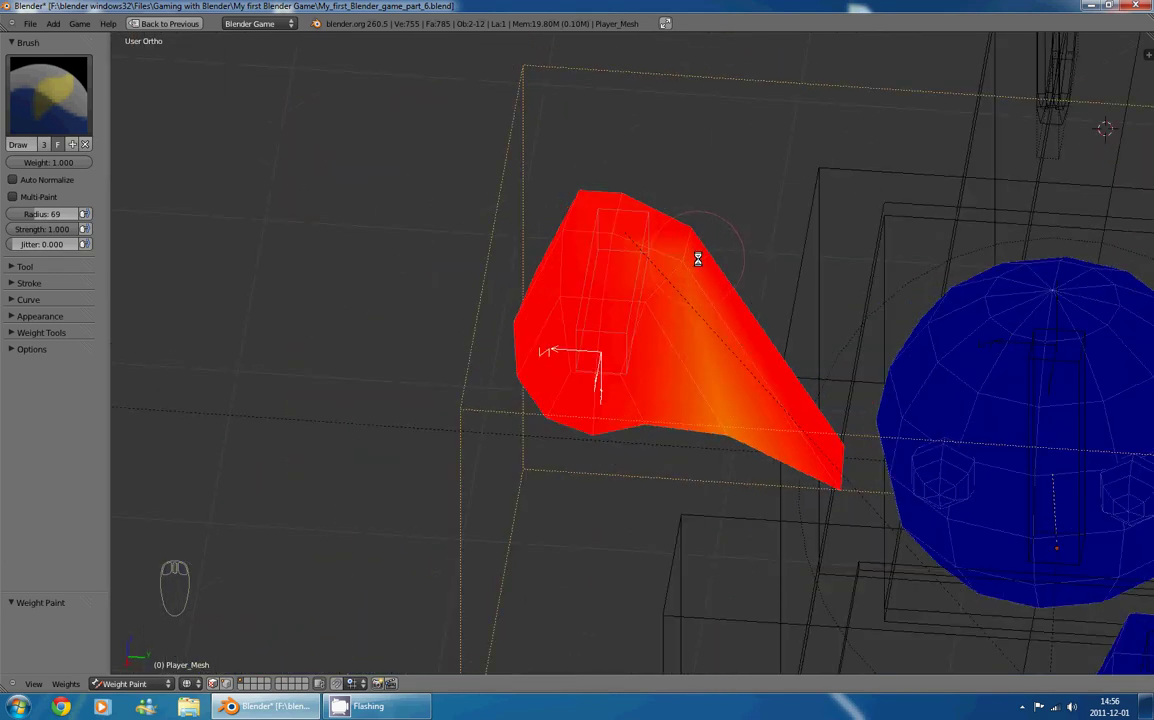
{"action": "left_click_drag", "start_coordinate": [672, 283], "coordinate": [635, 384]}
{"action": "left_click_drag", "start_coordinate": [729, 400], "coordinate": [575, 220]}
{"action": "left_click_drag", "start_coordinate": [714, 250], "coordinate": [898, 401]}
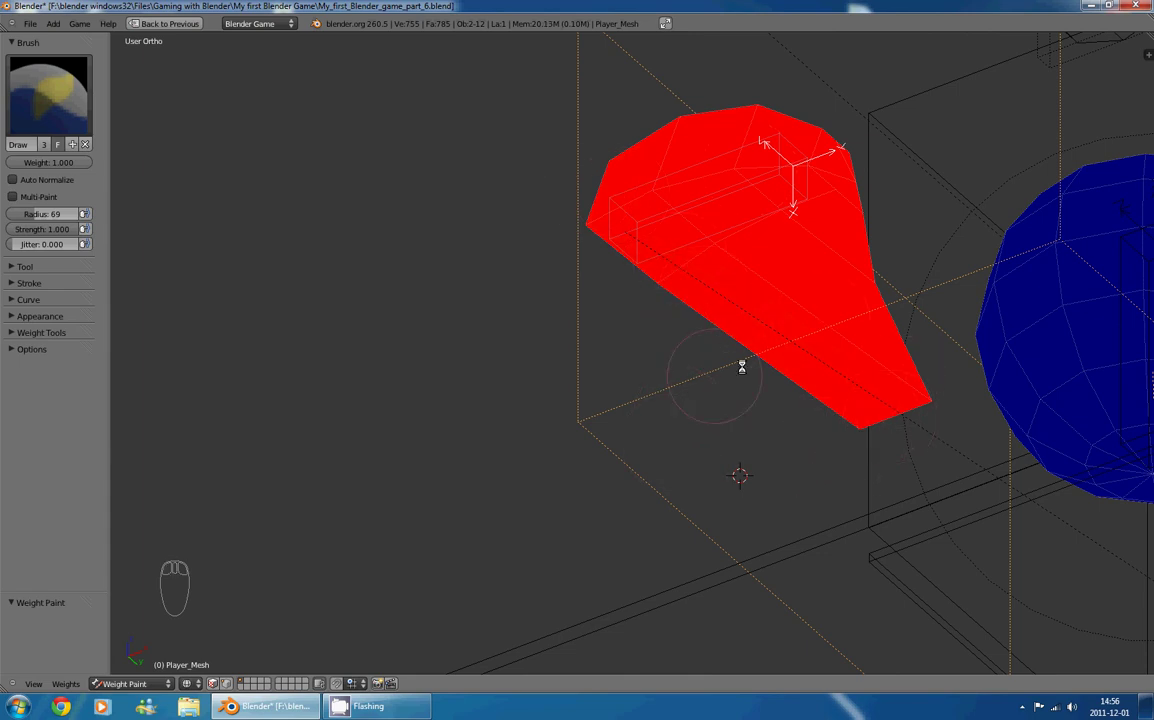
{"action": "left_click_drag", "start_coordinate": [859, 316], "coordinate": [447, 347]}
{"action": "left_click_drag", "start_coordinate": [624, 212], "coordinate": [471, 232]}
{"action": "left_click_drag", "start_coordinate": [553, 286], "coordinate": [347, 296]}
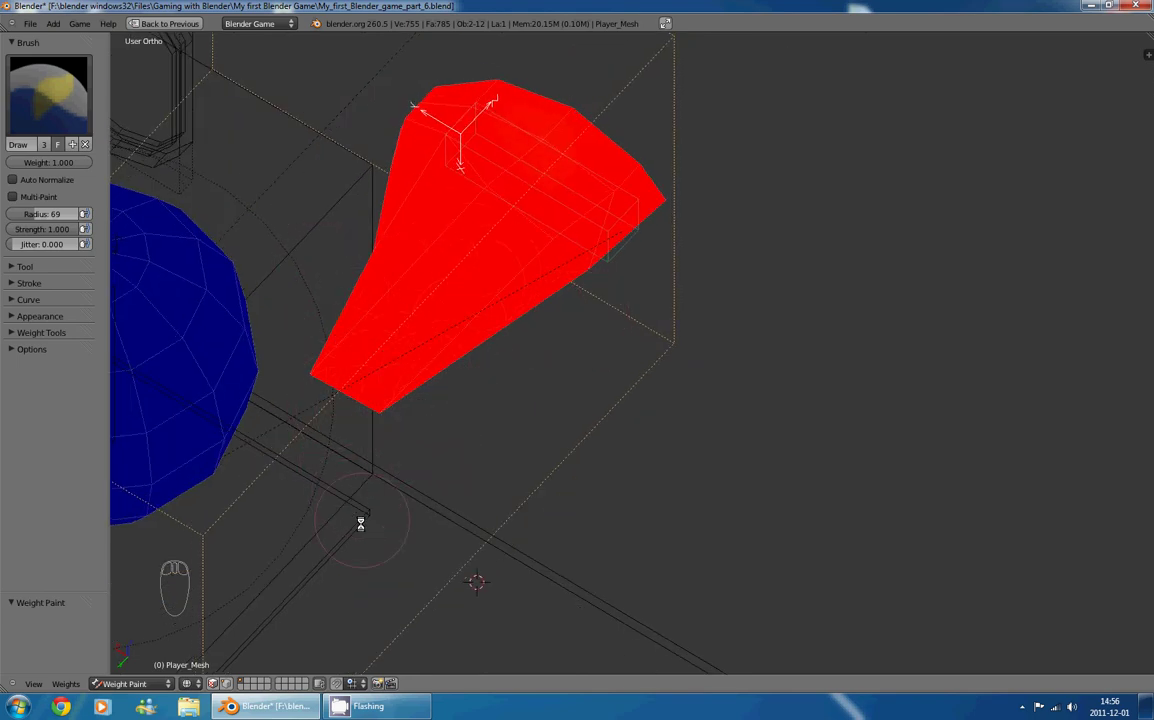
{"action": "left_click_drag", "start_coordinate": [352, 530], "coordinate": [324, 448]}
- Paint the foot back to zero weight (blue) for this bone, then pull back and leave Weight Paint mode
{"action": "left_click_drag", "start_coordinate": [421, 477], "coordinate": [395, 358]}
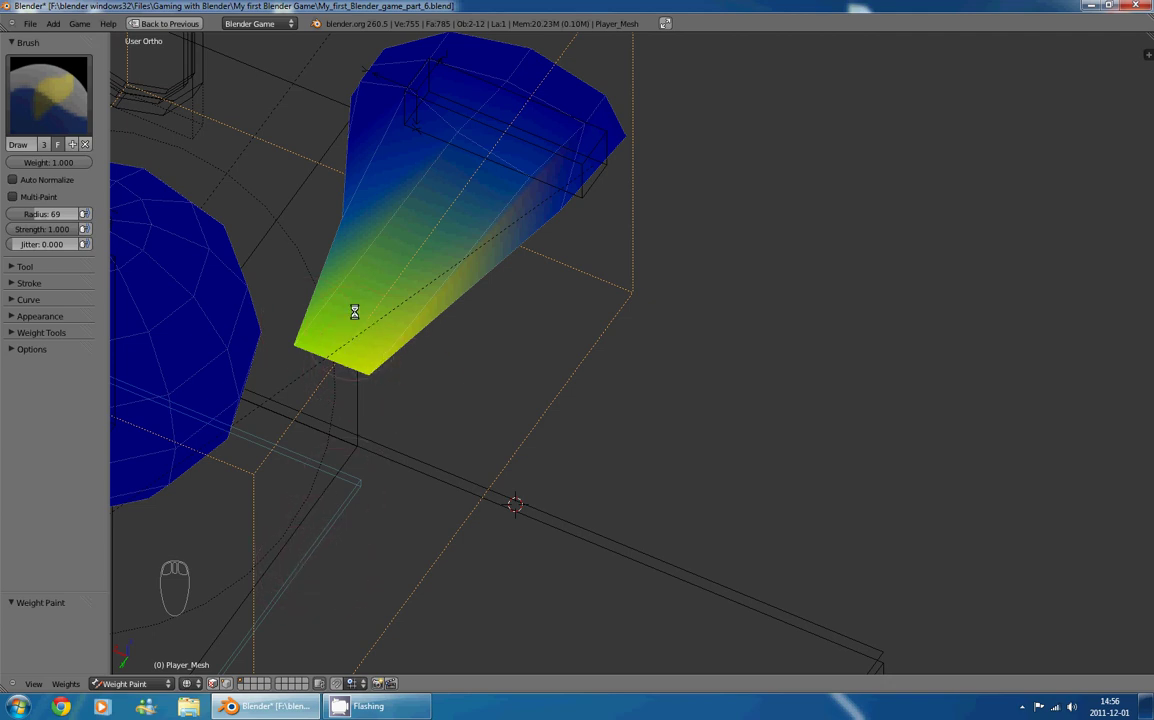
{"action": "left_click_drag", "start_coordinate": [62, 162], "coordinate": [398, 228]}
{"action": "left_click_drag", "start_coordinate": [351, 209], "coordinate": [356, 94]}
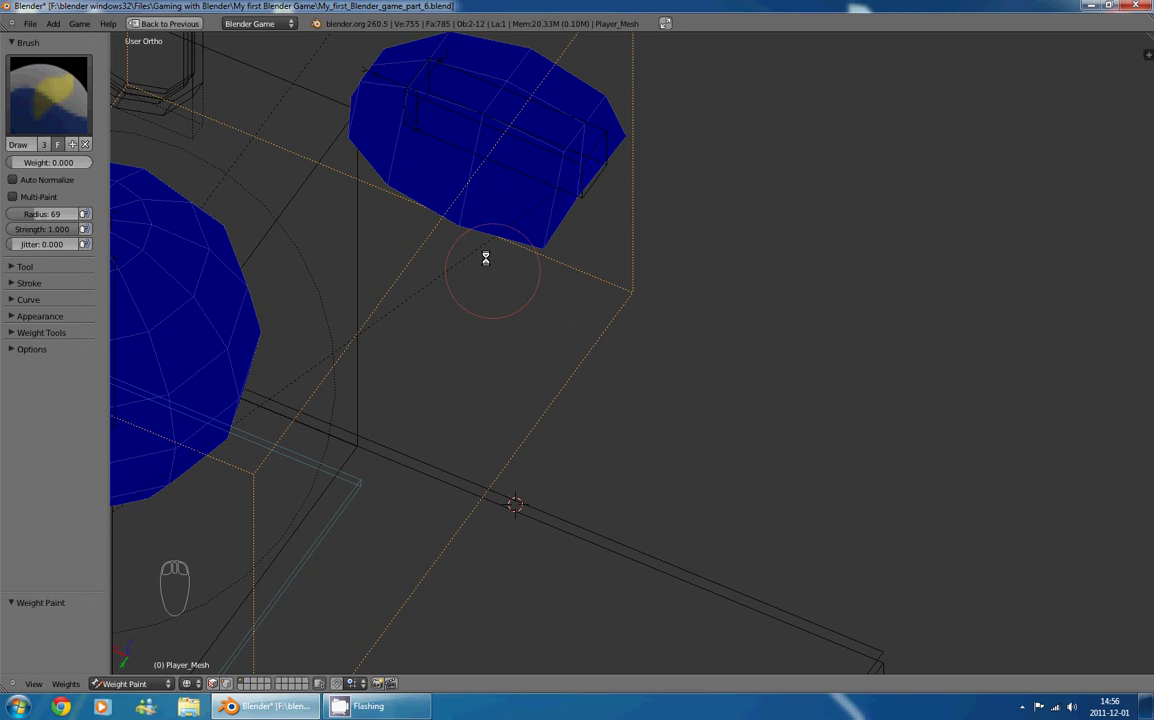
{"action": "left_click_drag", "start_coordinate": [554, 318], "coordinate": [569, 249]}
{"action": "left_click_drag", "start_coordinate": [569, 249], "coordinate": [604, 358]}
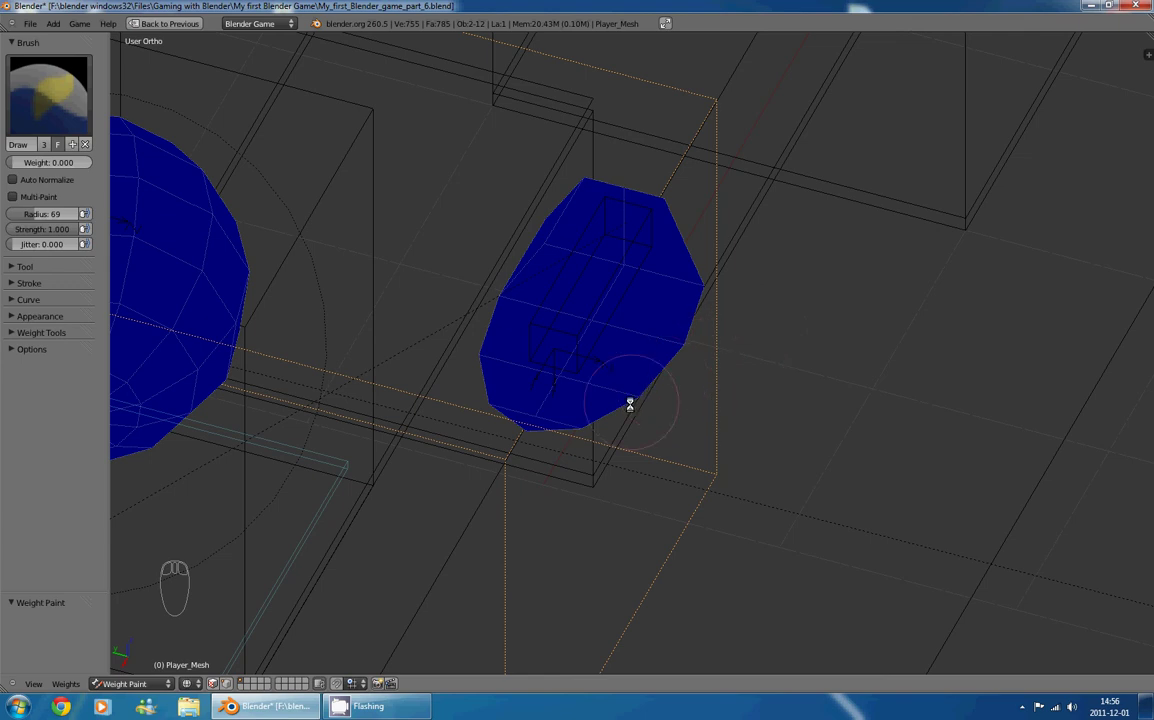
{"action": "left_click_drag", "start_coordinate": [701, 315], "coordinate": [830, 404]}
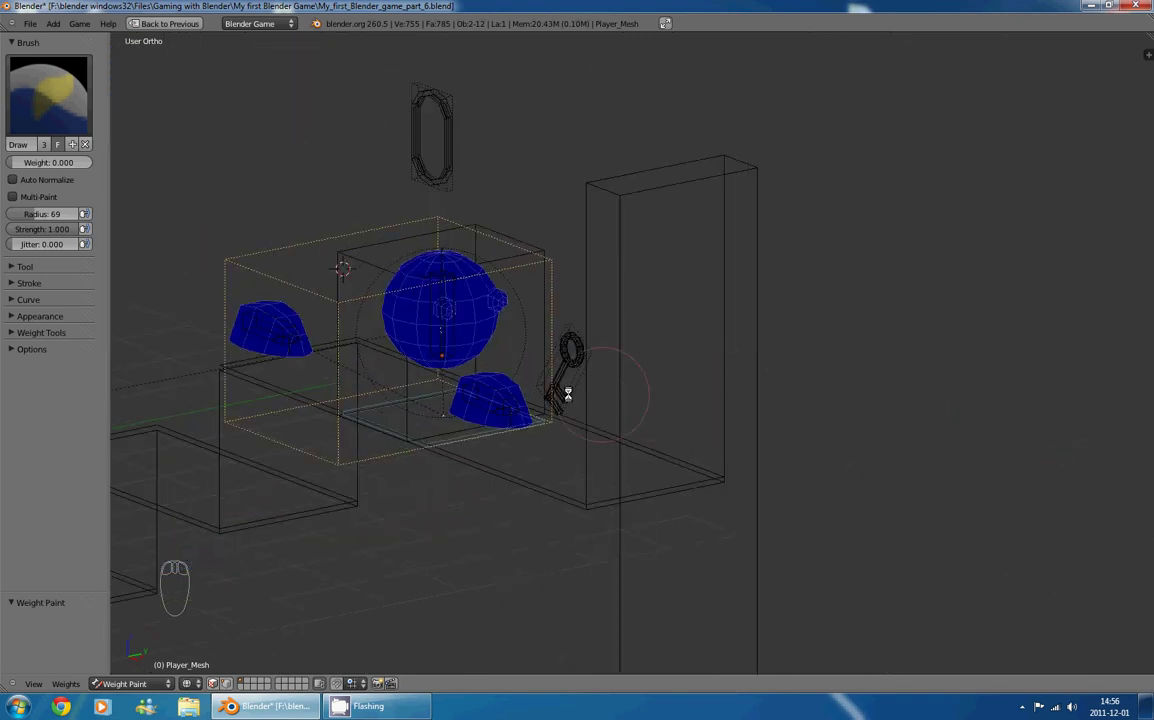
{"action": "left_click_drag", "start_coordinate": [148, 314], "coordinate": [607, 206]}
- In Pose Mode on the armature, grab the top bone and a foot bone to test deformation, cancelling each move
{"action": "left_click_drag", "start_coordinate": [241, 333], "coordinate": [632, 290]}
{"action": "key", "text": "g"}
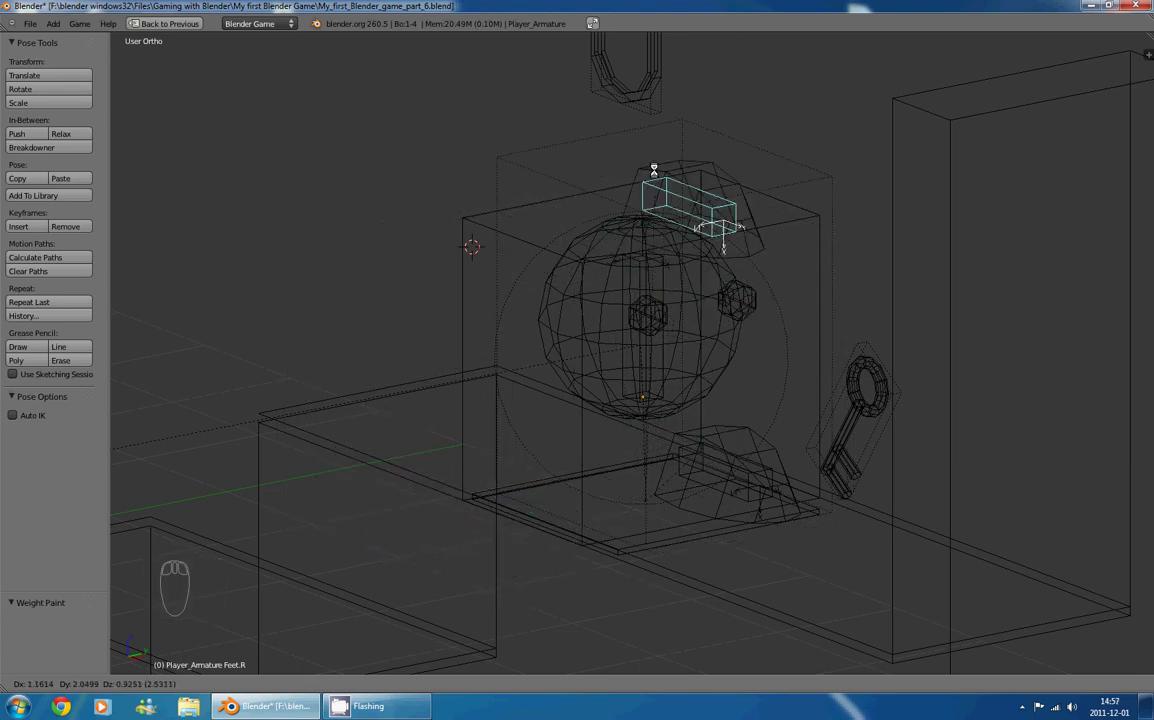
{"action": "left_click_drag", "start_coordinate": [550, 446], "coordinate": [545, 437]}
{"action": "key", "text": "alt+g"}
{"action": "left_click_drag", "start_coordinate": [628, 421], "coordinate": [610, 403]}
{"action": "key", "text": "r"}
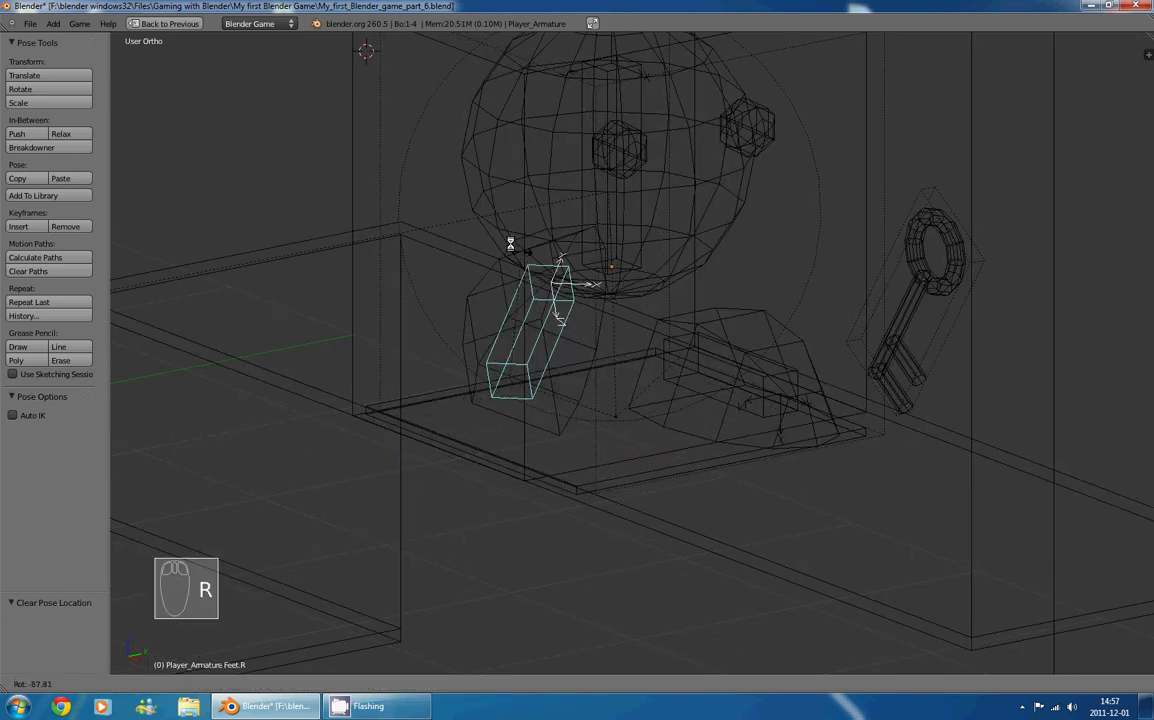
{"action": "left_click_drag", "start_coordinate": [471, 217], "coordinate": [576, 354]}
{"action": "key", "text": "alt+r"}
- Rotate the foot bone to test bending, cancel it, and return to Object Mode with shaded display
{"action": "key", "text": "s"}
{"action": "left_click_drag", "start_coordinate": [765, 298], "coordinate": [613, 313]}
{"action": "key", "text": "alt+s"}
{"action": "key", "text": "ctrl+Tab"}
{"action": "left_click_drag", "start_coordinate": [710, 311], "coordinate": [645, 350]}
{"action": "key", "text": "z"}
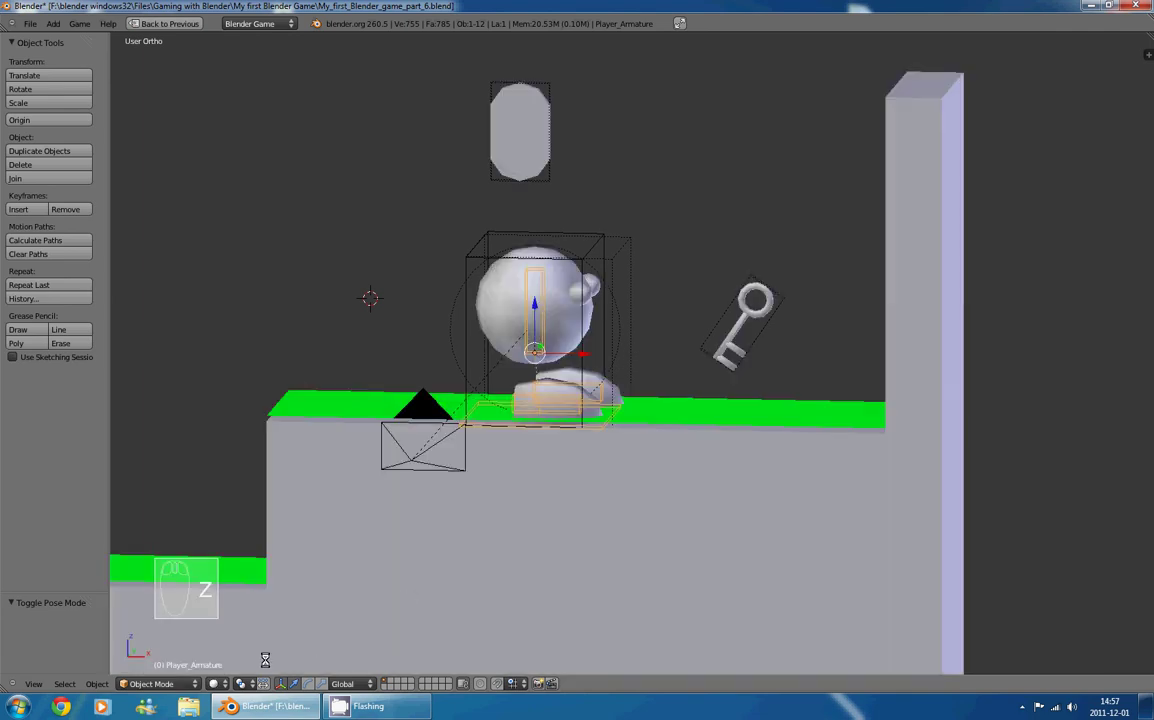
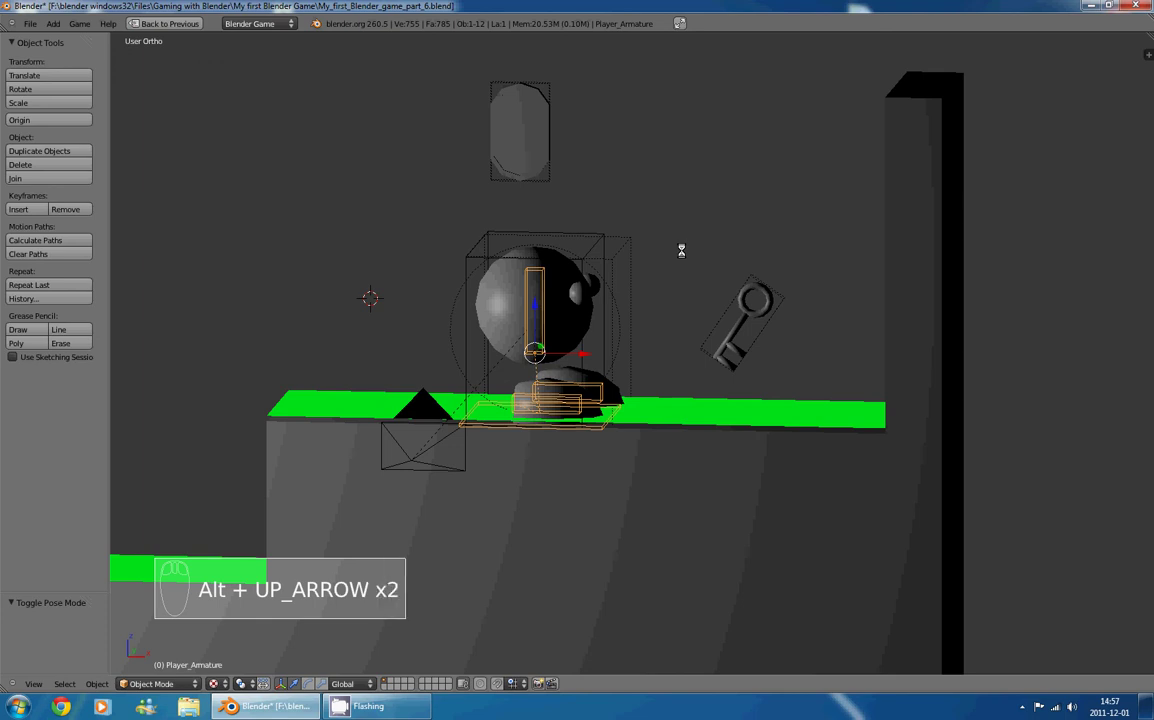
- Restore shaded display and un-maximize the 3D View back to the full layout
{"action": "key", "text": "alt+Down"}
{"action": "left_click_drag", "start_coordinate": [677, 227], "coordinate": [782, 250]}
{"action": "key", "text": "alt+Up"}
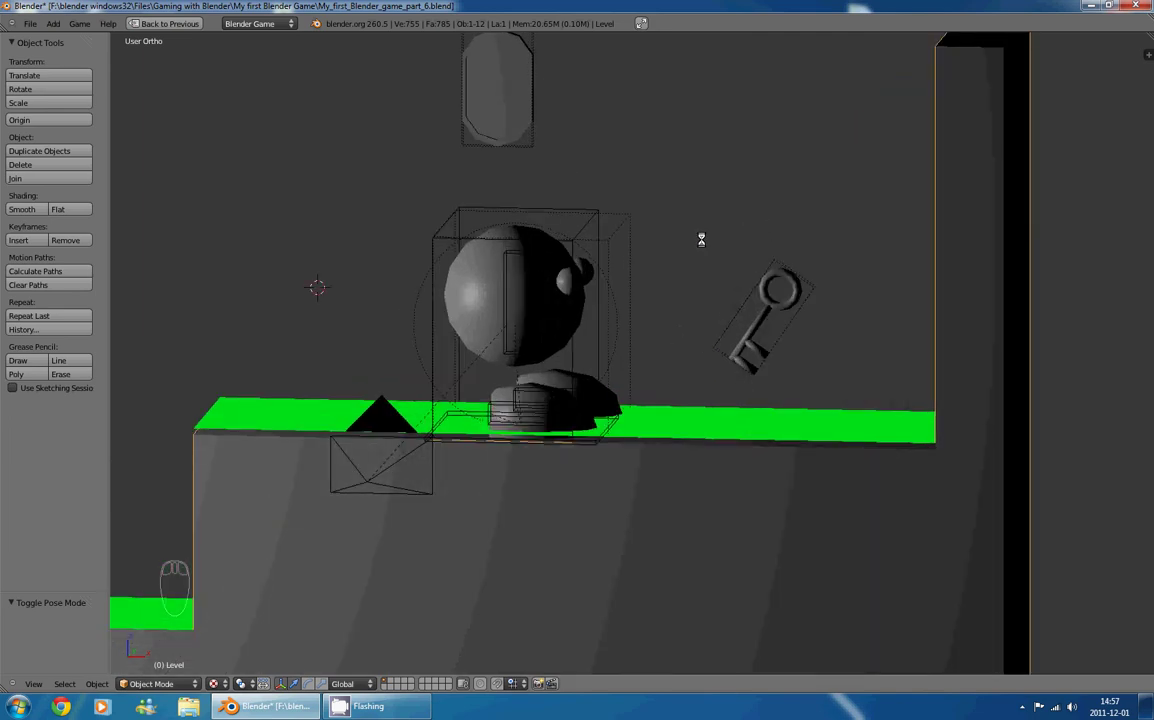
{"action": "key", "text": "ctrl+Up"}
{"action": "key", "text": "ctrl+Up"}
- Switch to the Game Logic layout and turn one area into the Dope Sheet Action Editor
{"action": "left_click_drag", "start_coordinate": [601, 186], "coordinate": [410, 285]}
{"action": "left_click_drag", "start_coordinate": [469, 228], "coordinate": [383, 301]}
{"action": "left_click_drag", "start_coordinate": [385, 289], "coordinate": [526, 259]}
{"action": "left_click", "coordinate": [462, 261]}
{"action": "left_click_drag", "start_coordinate": [526, 259], "coordinate": [301, 287]}
{"action": "left_click_drag", "start_coordinate": [355, 232], "coordinate": [546, 194]}
- Enter Pose Mode on Player_Armature and view it from the front
{"action": "key", "text": "ctrl+Tab"}
{"action": "left_click_drag", "start_coordinate": [506, 274], "coordinate": [451, 234]}
{"action": "key", "text": "KP_1"}
- Create a new empty action in the Action Editor and rename it Tap
{"action": "left_click_drag", "start_coordinate": [579, 153], "coordinate": [1086, 80]}
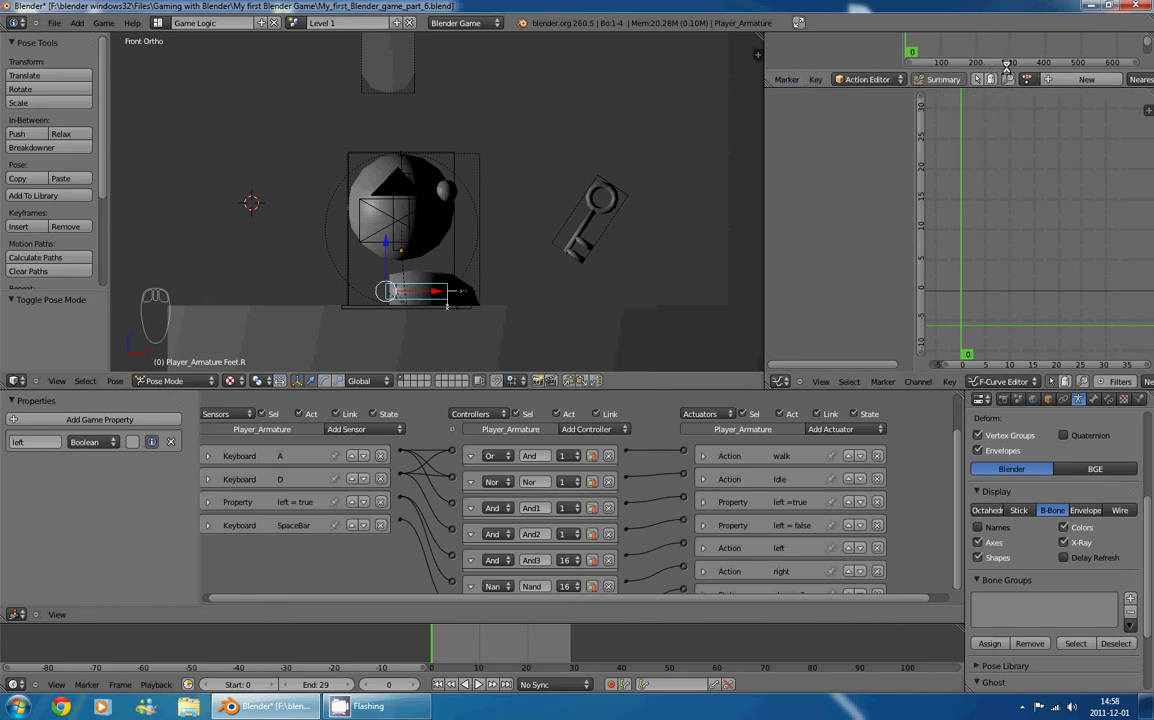
{"action": "left_click_drag", "start_coordinate": [1072, 80], "coordinate": [1081, 84]}
{"action": "left_click_drag", "start_coordinate": [1107, 79], "coordinate": [1107, 79]}
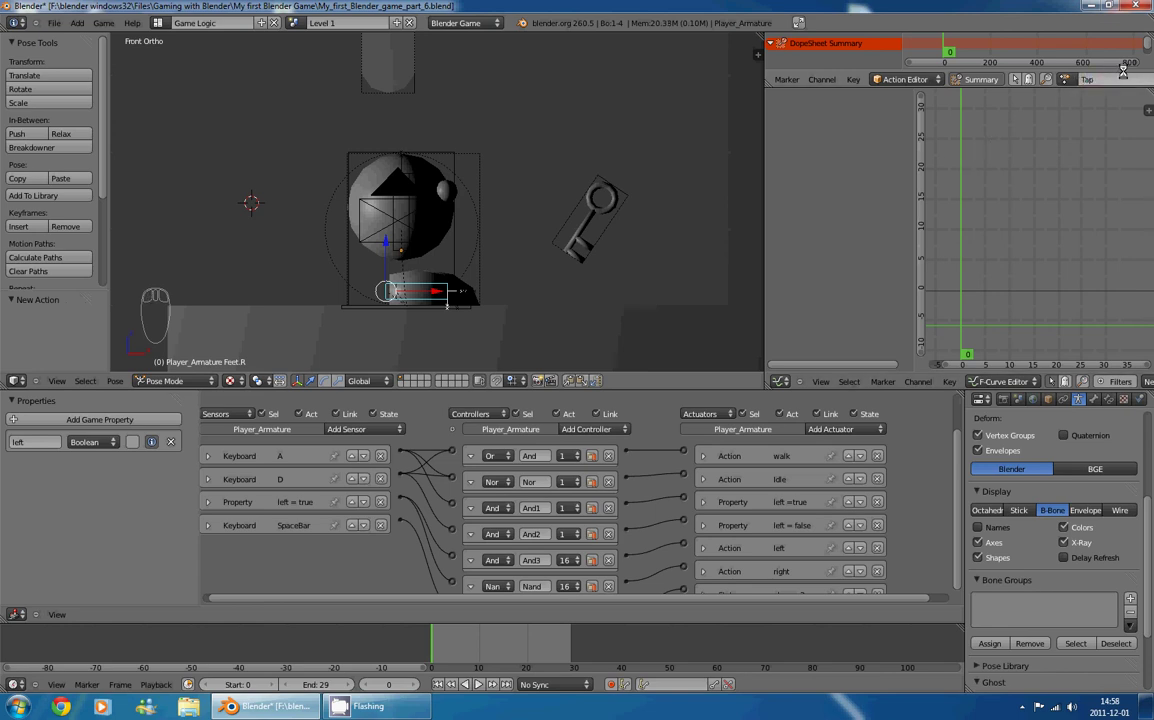
- Key the Feet.R bone's location at the starting frames of the Tap action
{"action": "left_click_drag", "start_coordinate": [523, 177], "coordinate": [414, 281]}
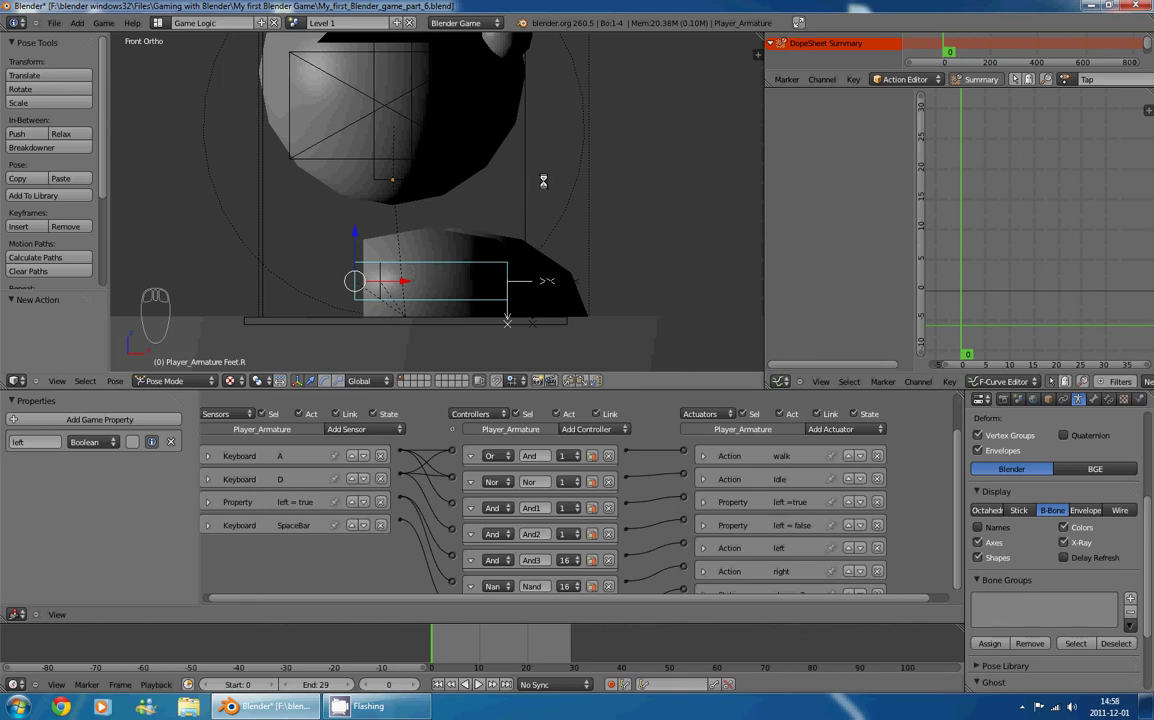
{"action": "key", "text": "i"}
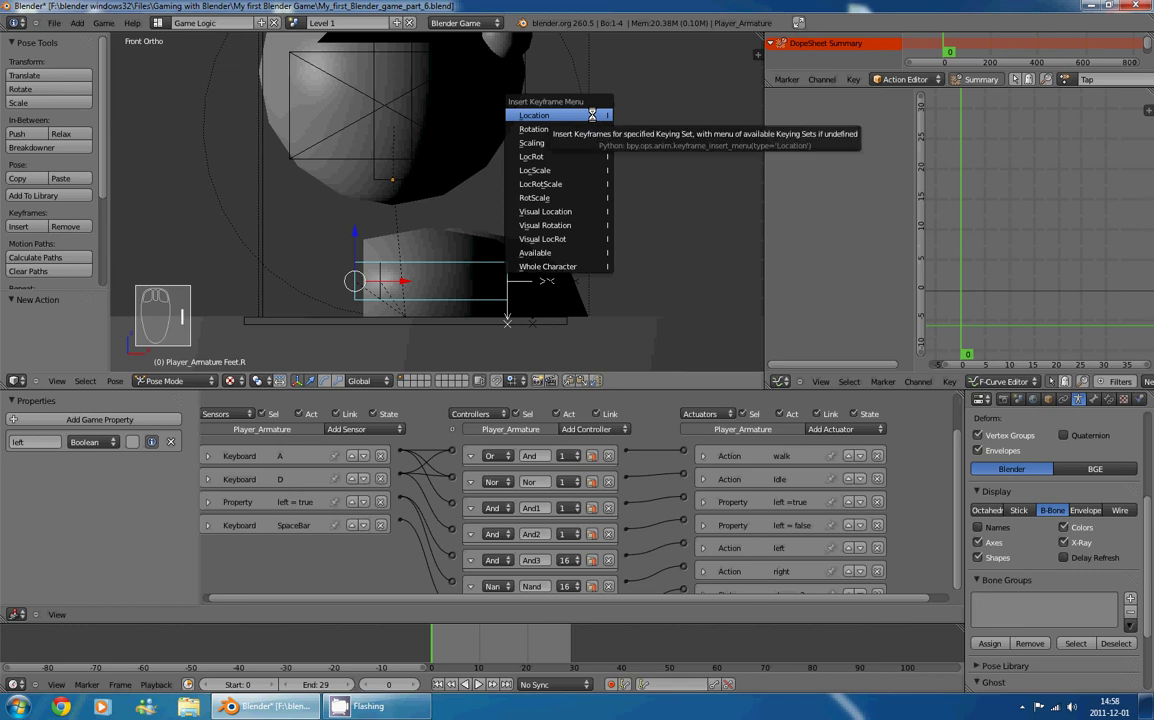
{"action": "left_click_drag", "start_coordinate": [446, 641], "coordinate": [572, 198]}
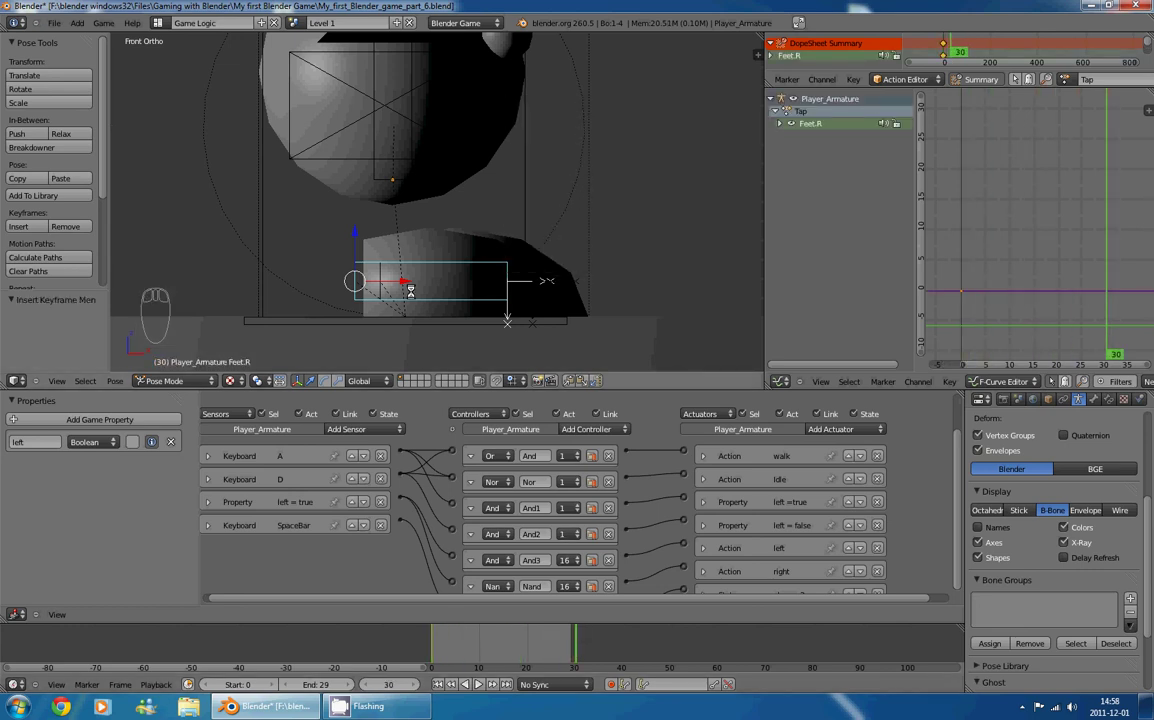
{"action": "key", "text": "i"}
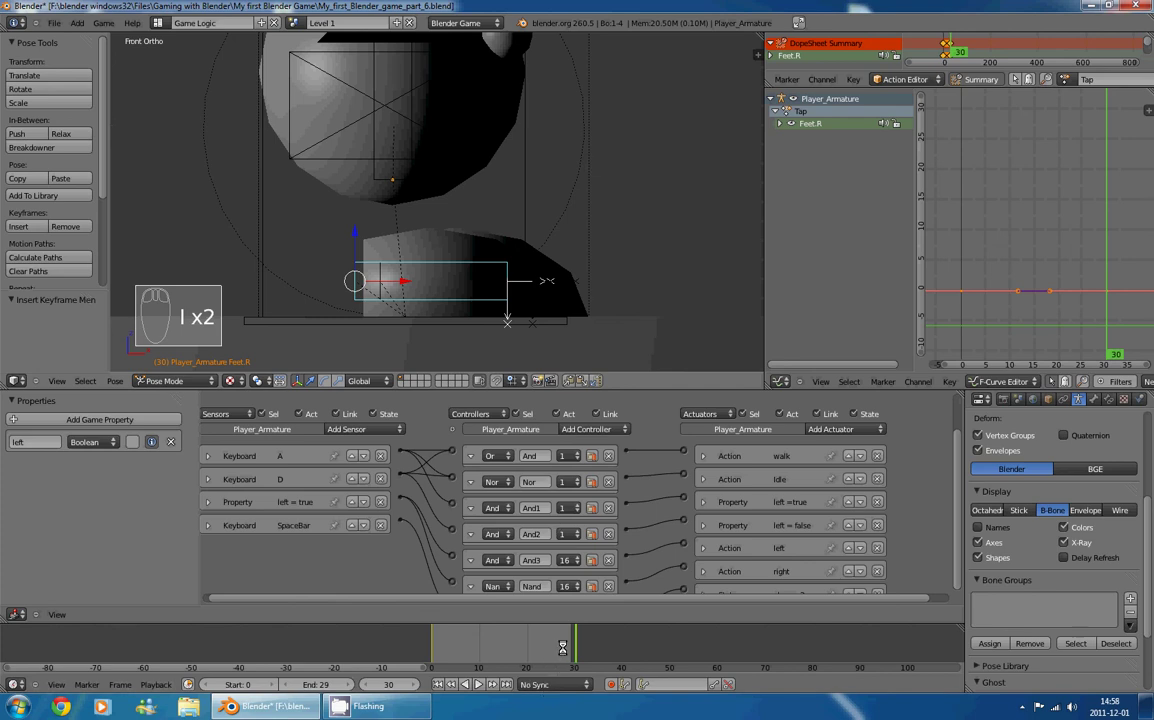
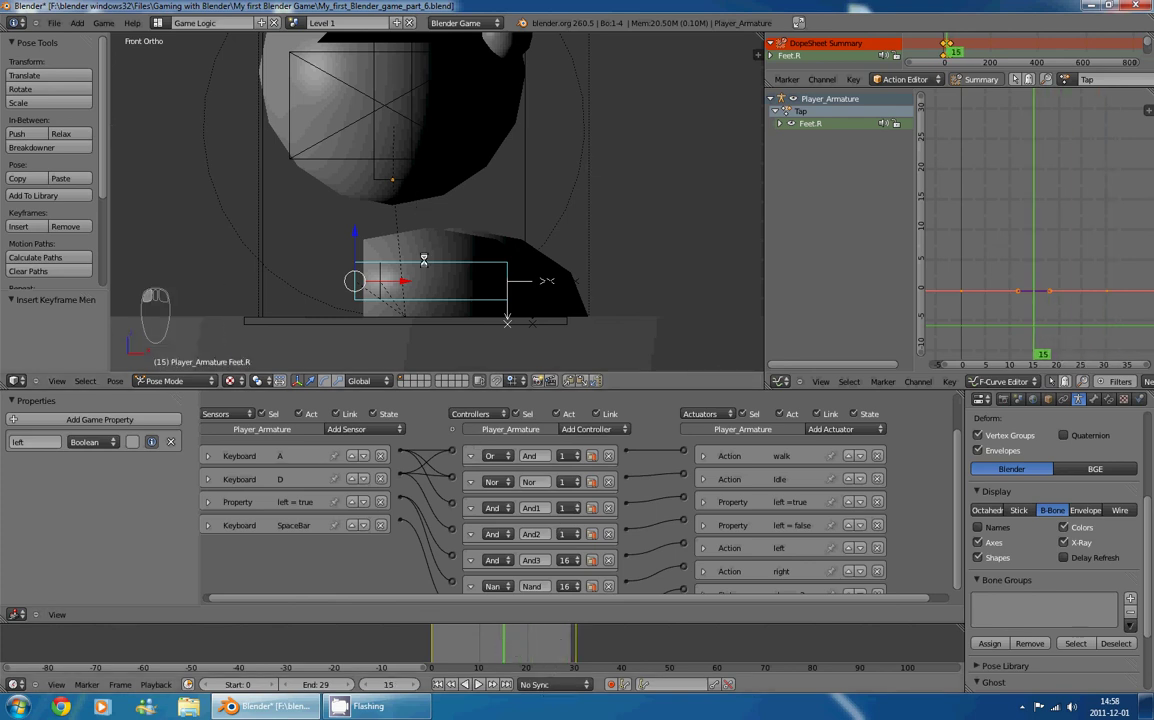
- Lift the Feet.R bone at frame 15 and key its location so the foot taps
{"action": "key", "text": "g"}
{"action": "left_click_drag", "start_coordinate": [419, 93], "coordinate": [483, 627]}
{"action": "key", "text": "i"}
{"action": "left_click_drag", "start_coordinate": [501, 639], "coordinate": [599, 166]}
- Play back the Tap action with Alt+A, stop it, and pull the view back to see the player
{"action": "key", "text": "alt+a"}
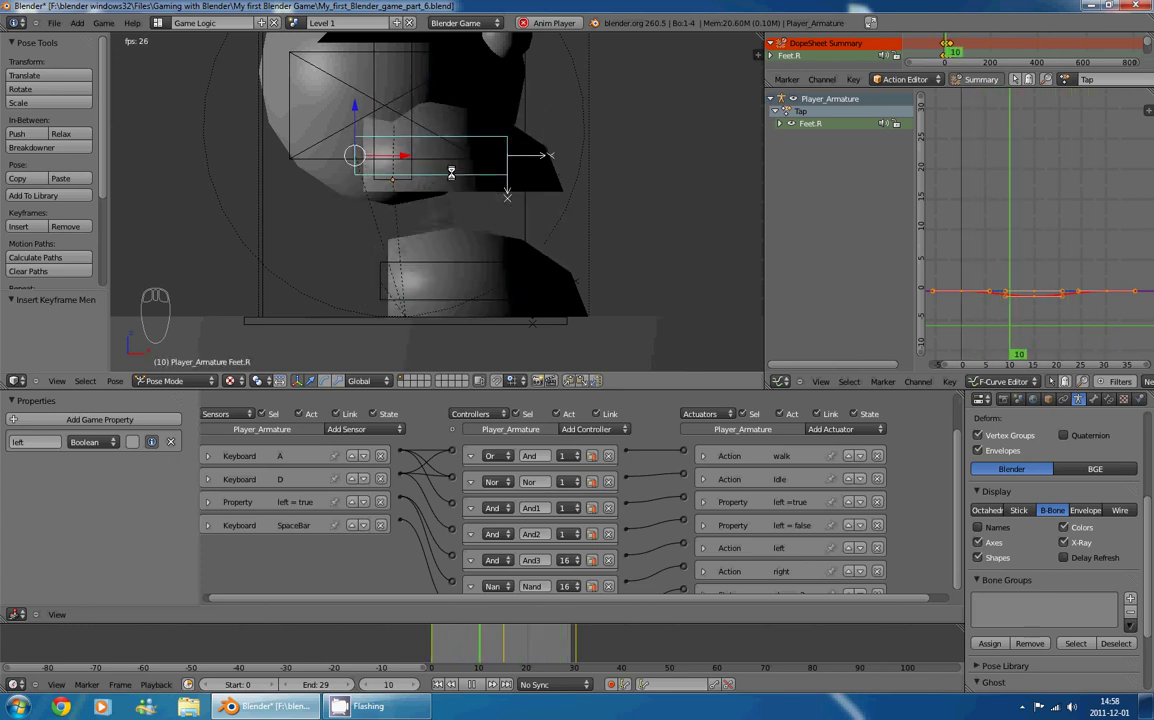
{"action": "key", "text": "alt+a"}
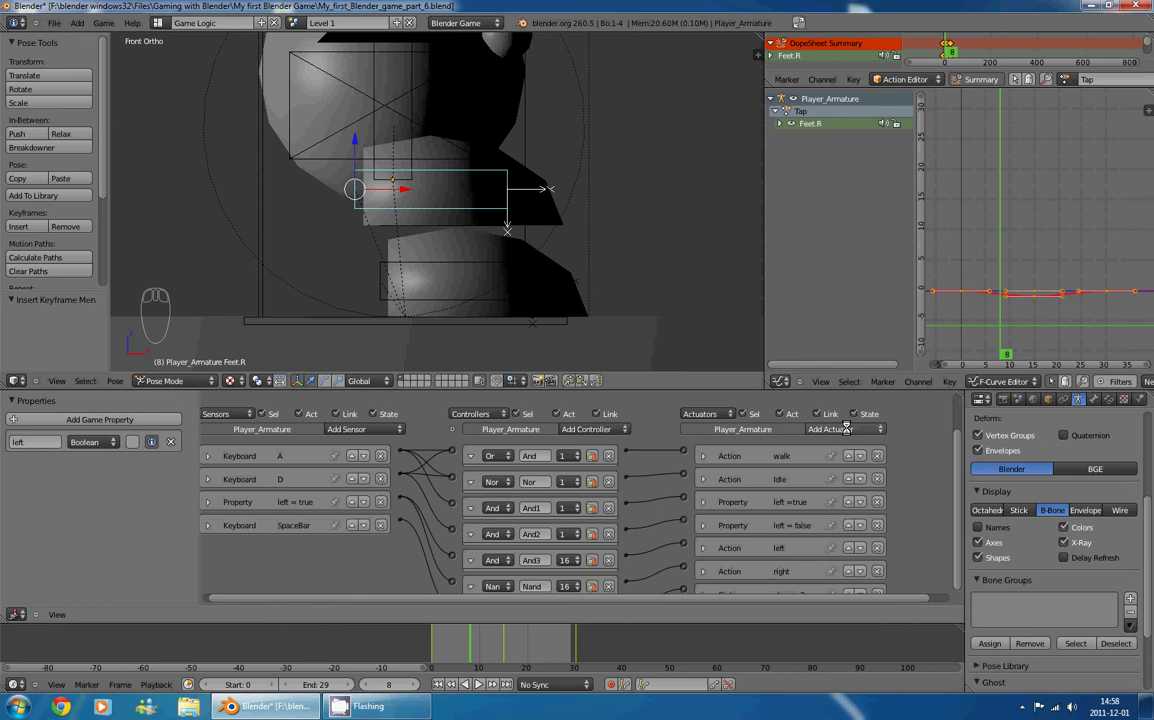
{"action": "left_click_drag", "start_coordinate": [845, 426], "coordinate": [866, 437]}
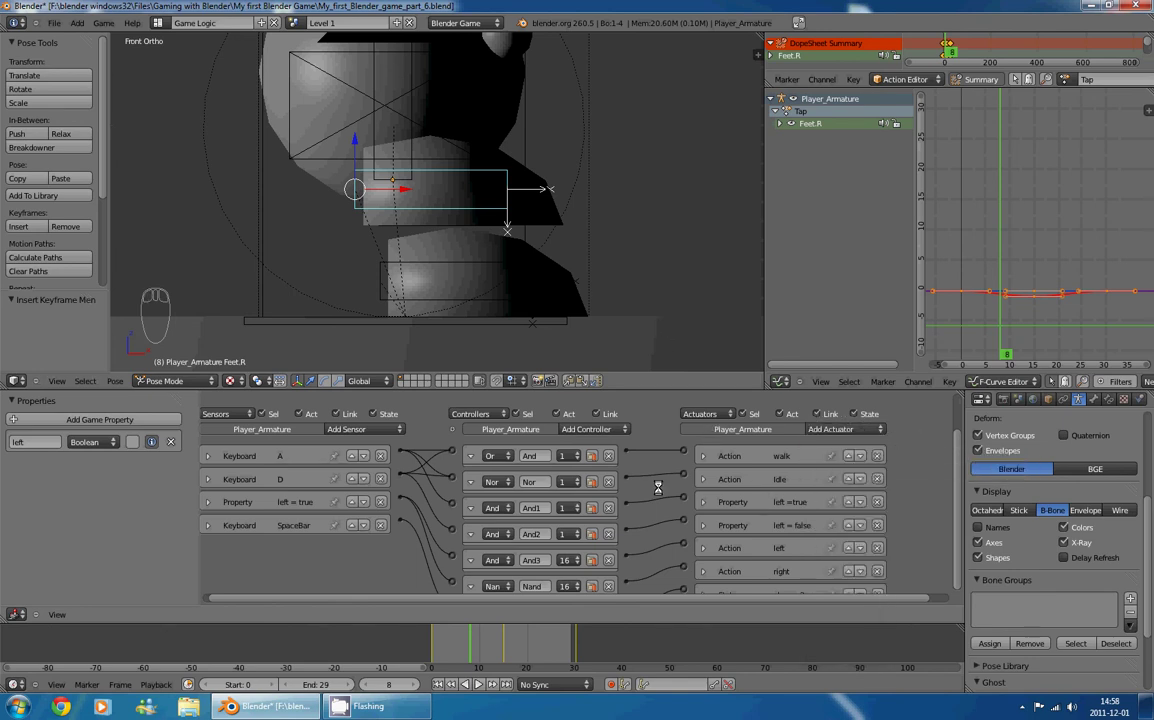
{"action": "left_click_drag", "start_coordinate": [545, 221], "coordinate": [452, 147]}
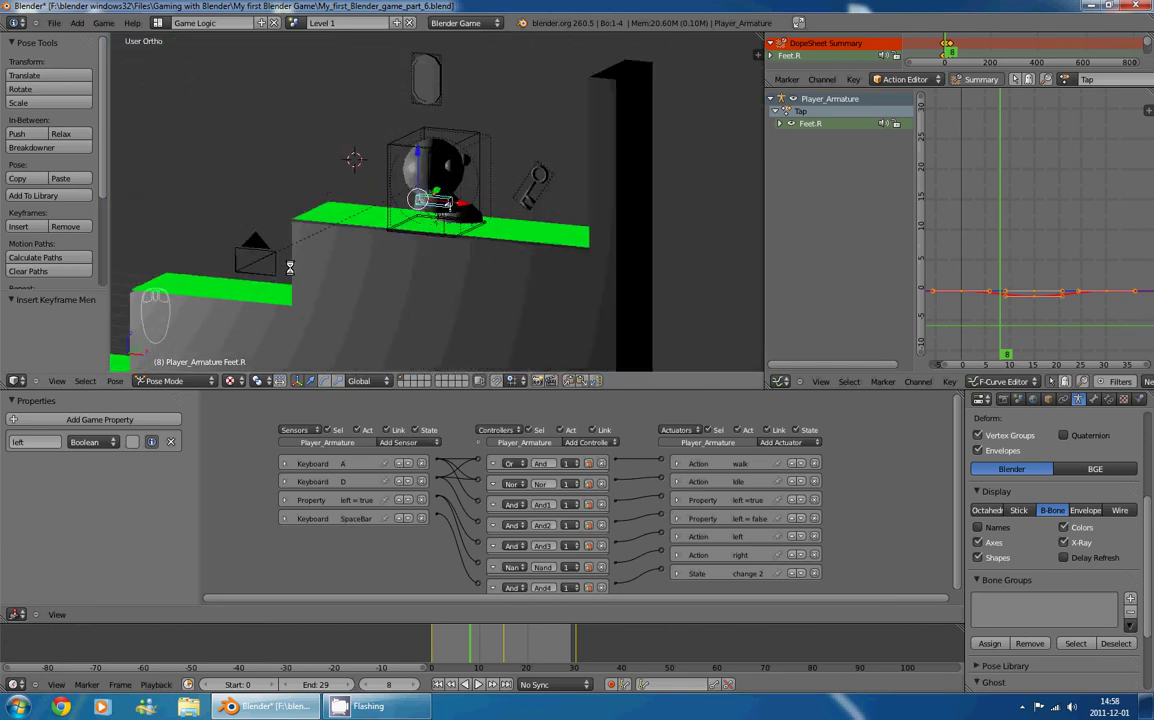